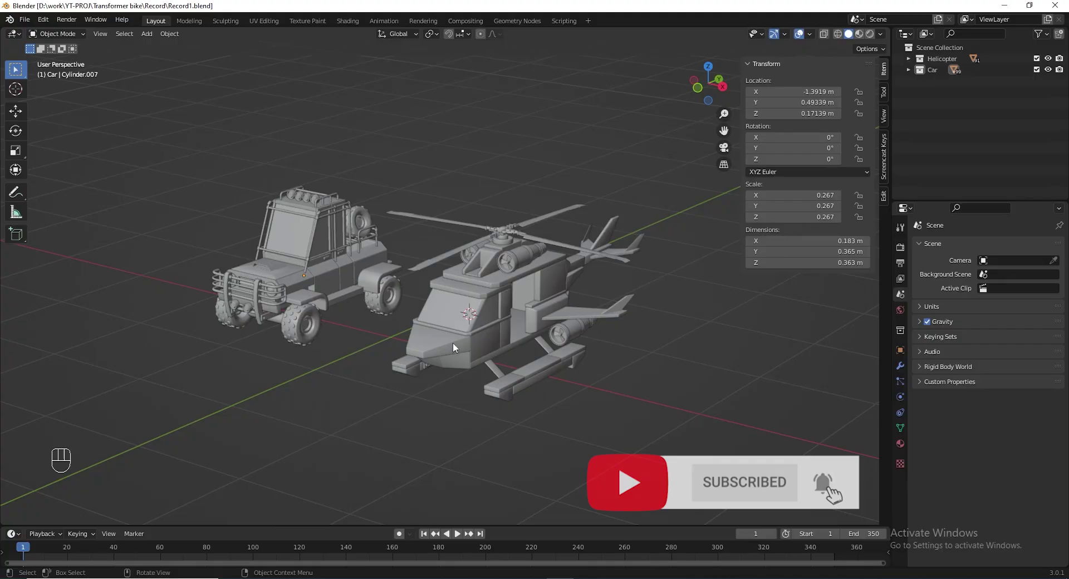
Grab a helicopter piece with G, undo the move, and reset the active tool selection.
{"action": "left_click", "coordinate": [446, 345]}
{"action": "key", "text": "g"}
{"action": "key", "text": "ctrl+z"}
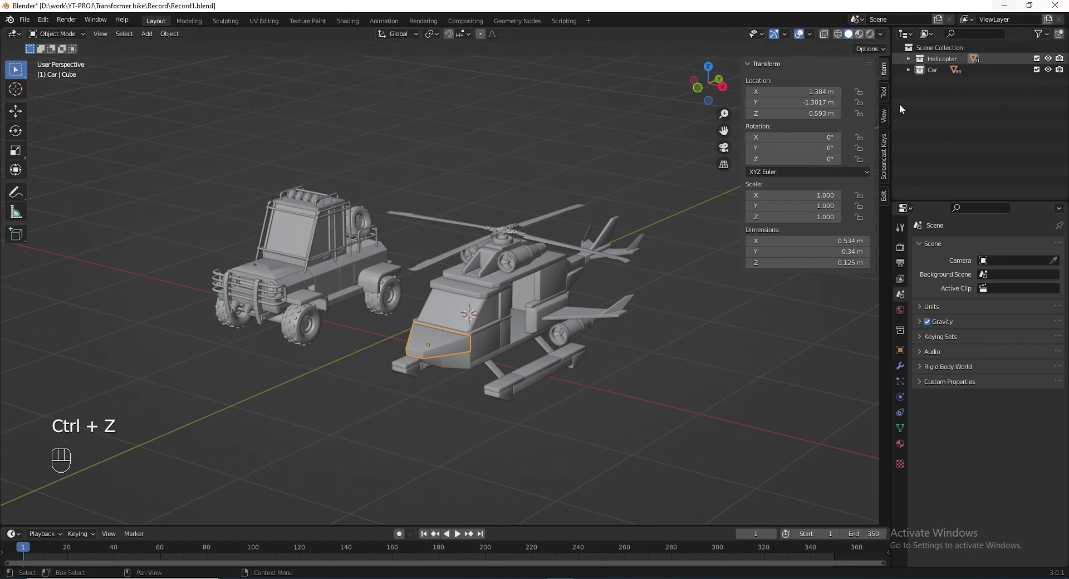
{"action": "left_click_drag", "start_coordinate": [940, 74], "coordinate": [938, 61]}
{"action": "key", "text": "F8"}
{"action": "key", "text": "F8"}
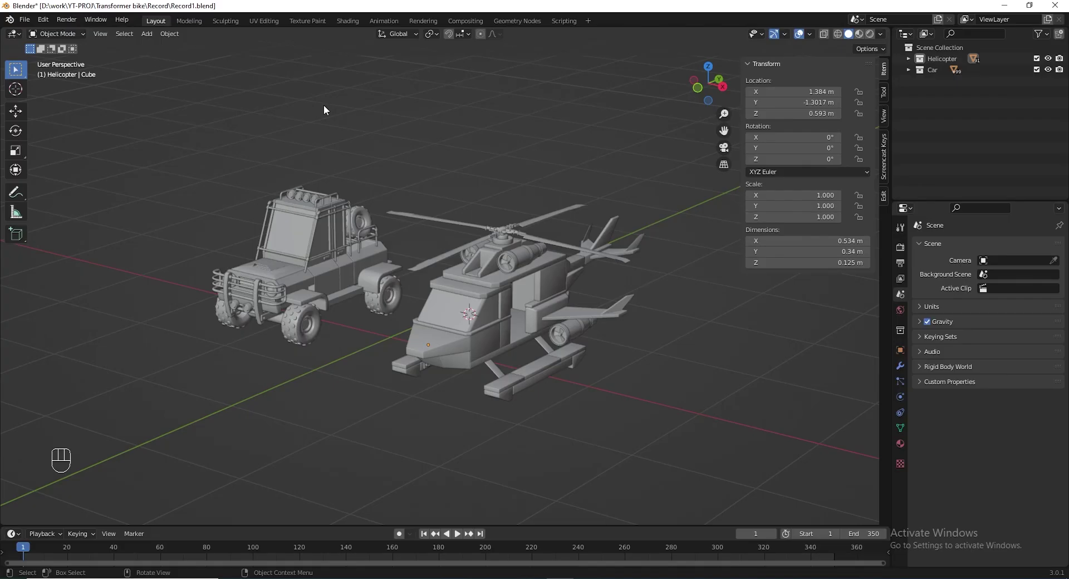
{"action": "left_click", "coordinate": [19, 117]}
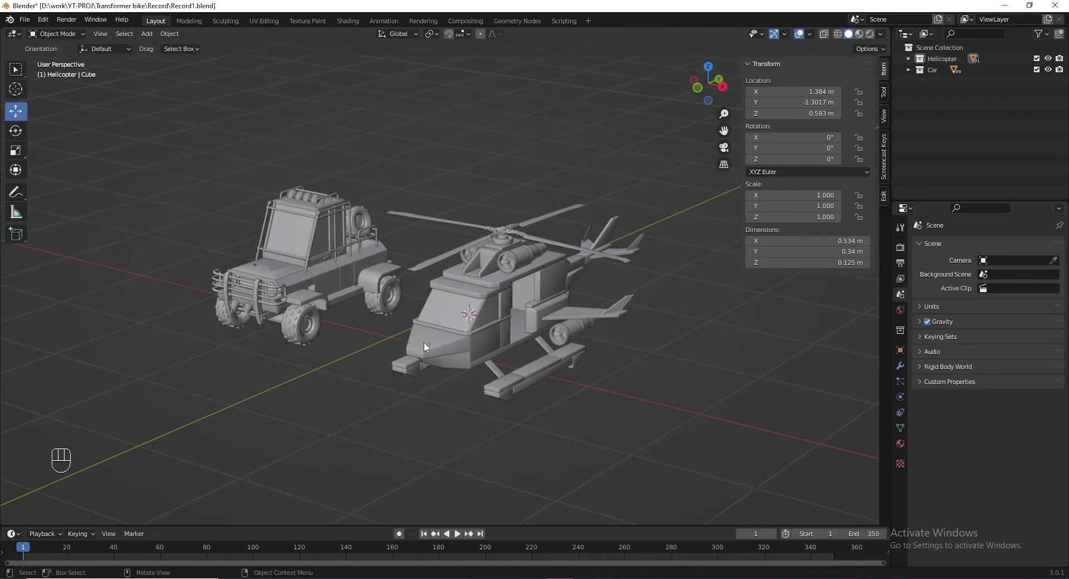
Inspect the helicopter cabin up close, selecting its nose piece and side door panel.
{"action": "left_click_drag", "start_coordinate": [429, 343], "coordinate": [514, 370]}
{"action": "middle_click", "coordinate": [514, 370]}
{"action": "scroll", "scroll_direction": "up", "scroll_amount": 3}
{"action": "left_click_drag", "start_coordinate": [514, 376], "coordinate": [448, 306]}
{"action": "left_click", "coordinate": [448, 306]}
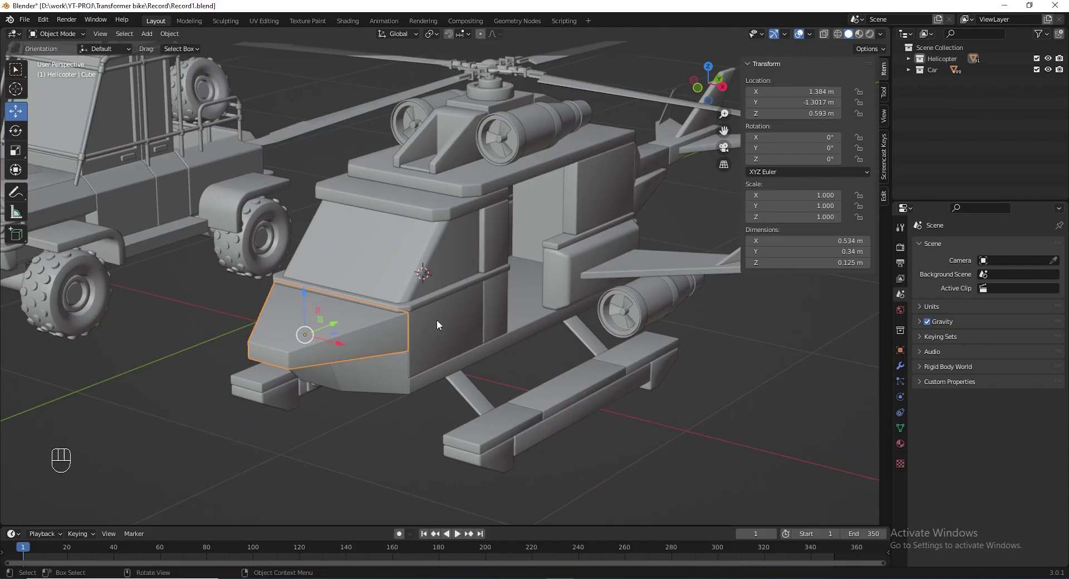
{"action": "left_click", "coordinate": [441, 324]}
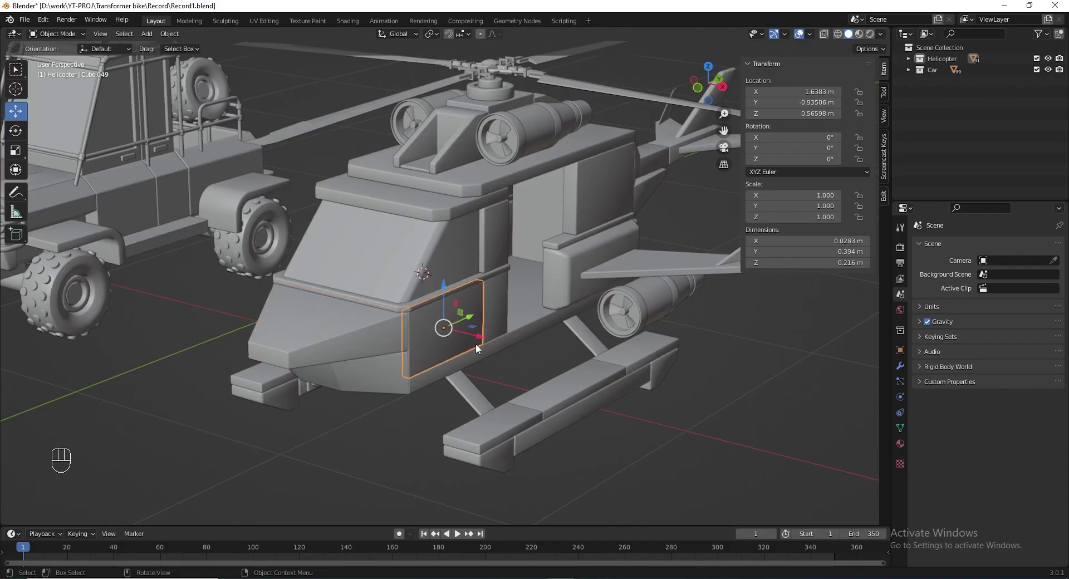
{"action": "left_click_drag", "start_coordinate": [624, 196], "coordinate": [640, 135]}
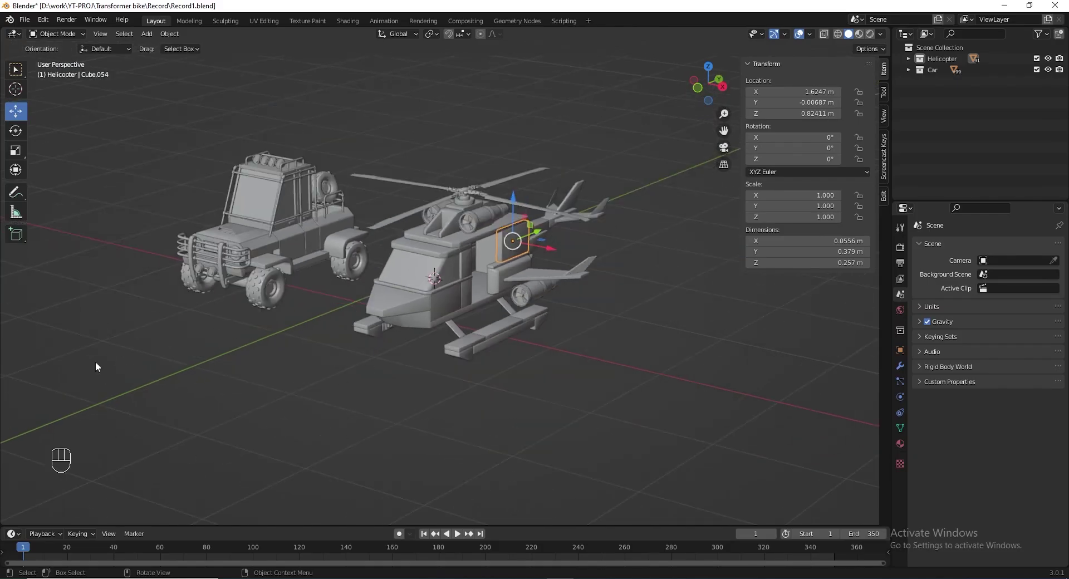
From top view select everything, hide the helicopter and car, and bring up the Add menu.
{"action": "key", "text": "KP_7"}
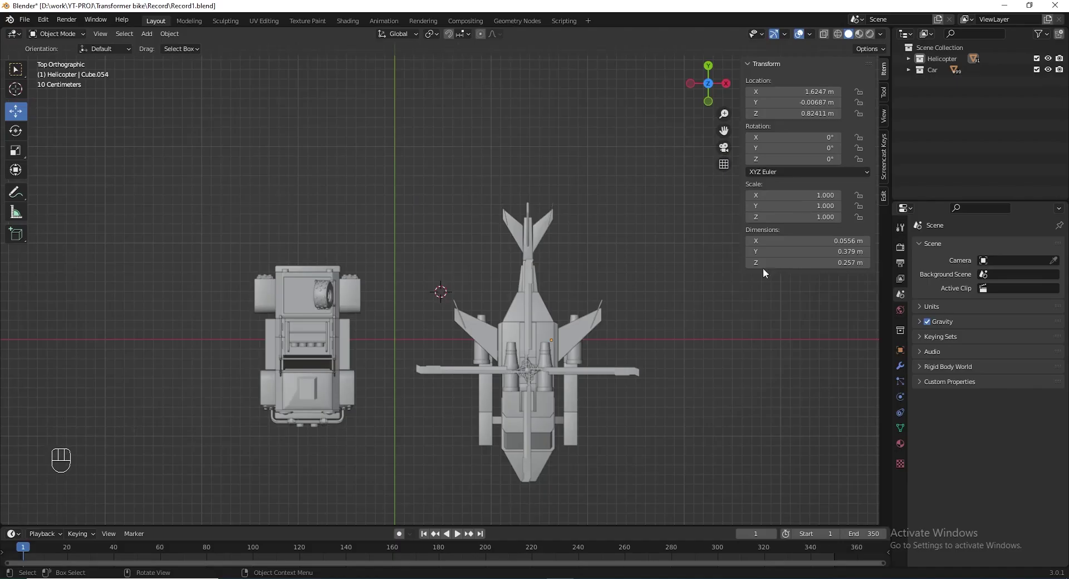
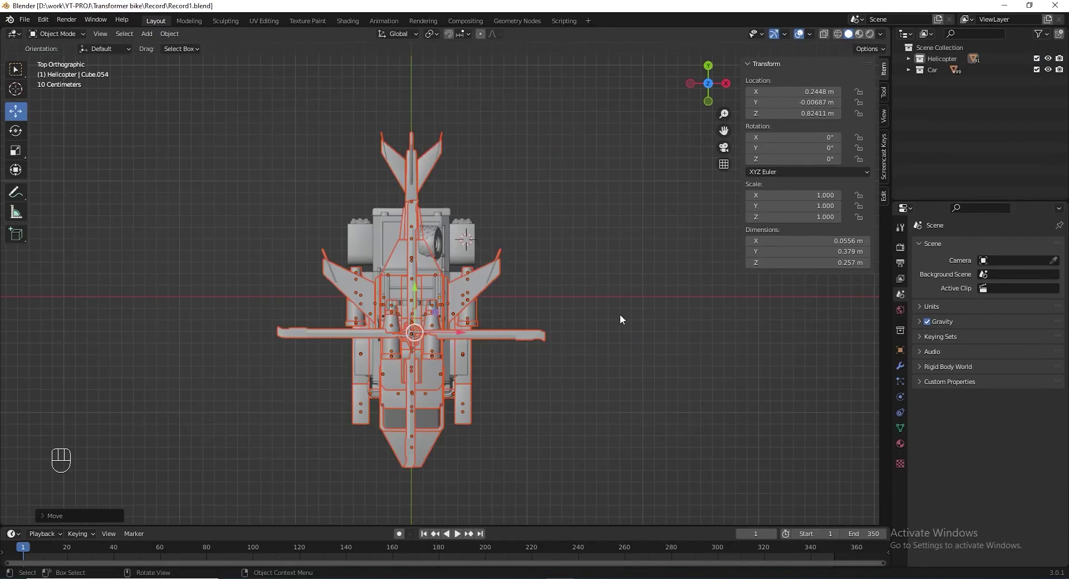
{"action": "left_click_drag", "start_coordinate": [1037, 62], "coordinate": [652, 176]}
{"action": "left_click_drag", "start_coordinate": [575, 254], "coordinate": [460, 215]}
{"action": "key", "text": "shift+s"}
{"action": "key", "text": "shift+a"}
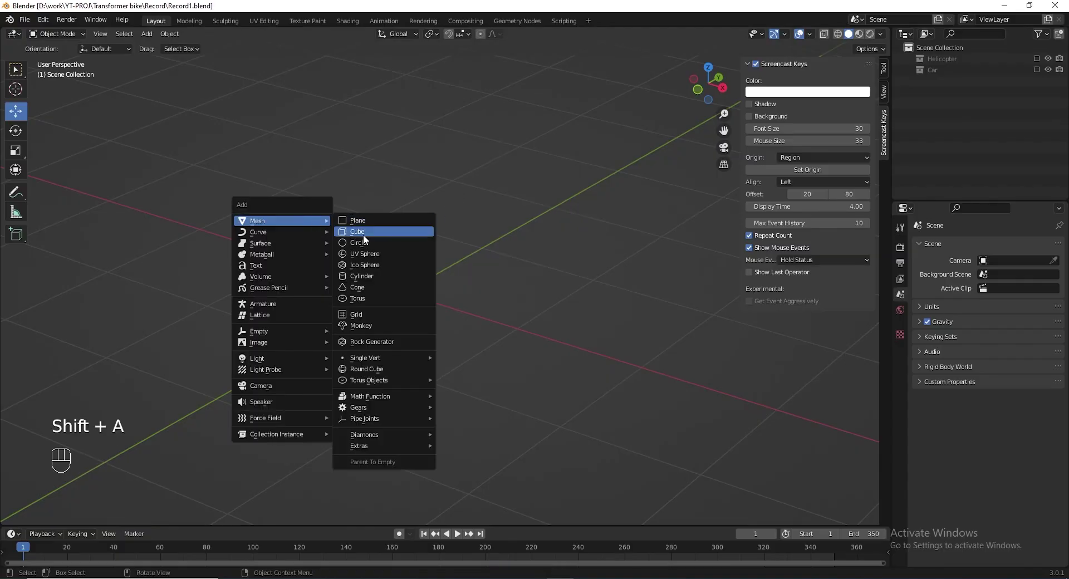
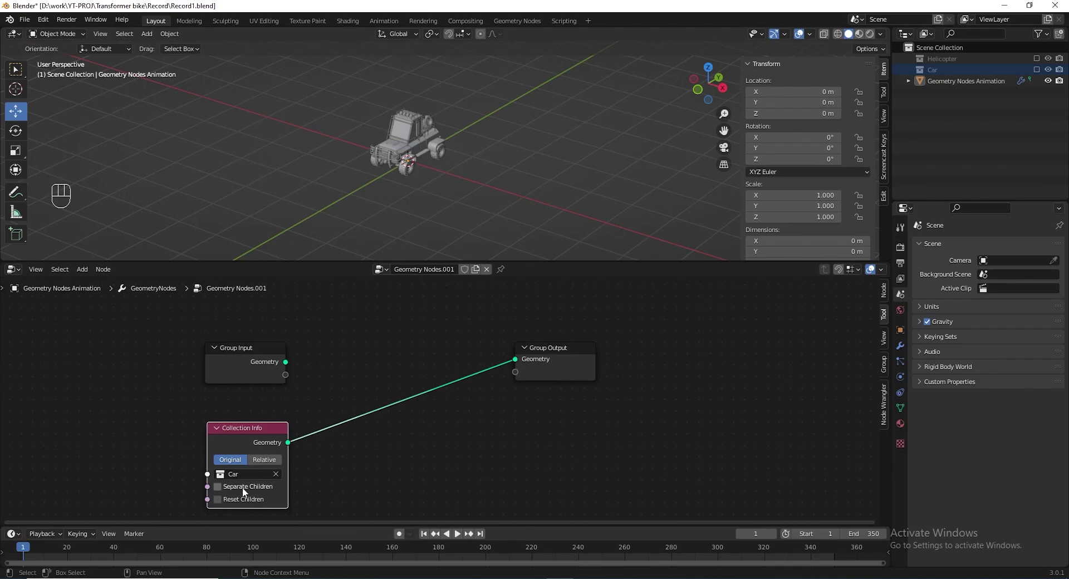
Zoom in on the car in the viewport and nudge the node tree view.
{"action": "left_click_drag", "start_coordinate": [247, 491], "coordinate": [328, 449]}
{"action": "left_click_drag", "start_coordinate": [394, 166], "coordinate": [297, 334]}
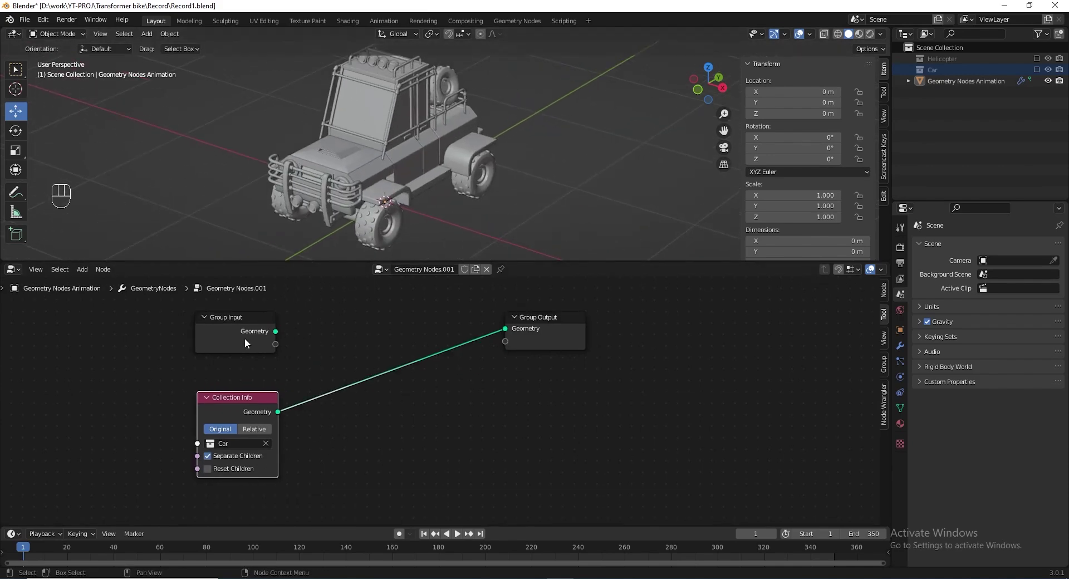
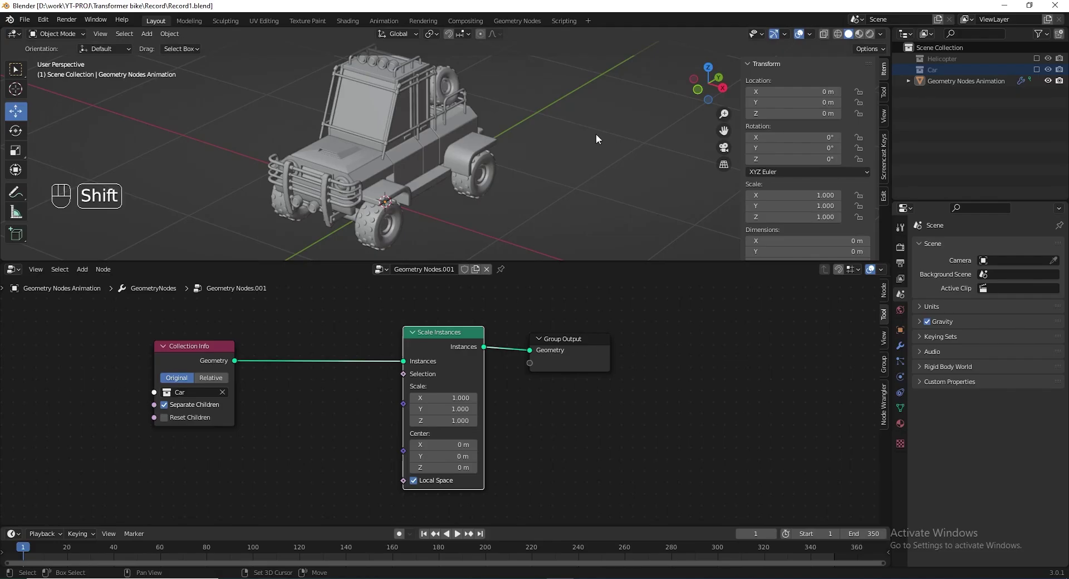
Bring up the Add menu to insert the plain-axes Effector empty.
{"action": "key", "text": "shift+a"}
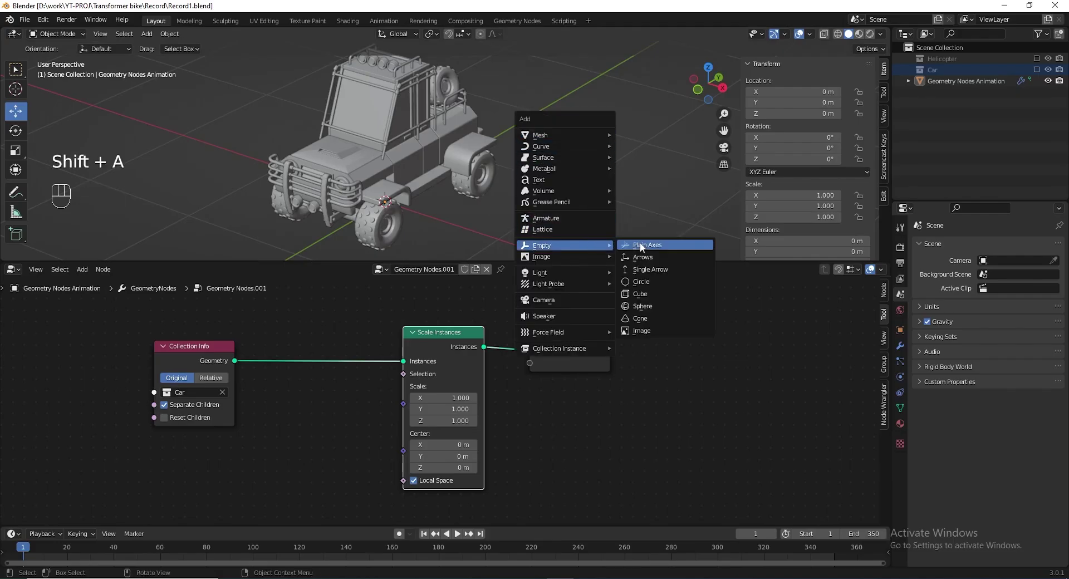
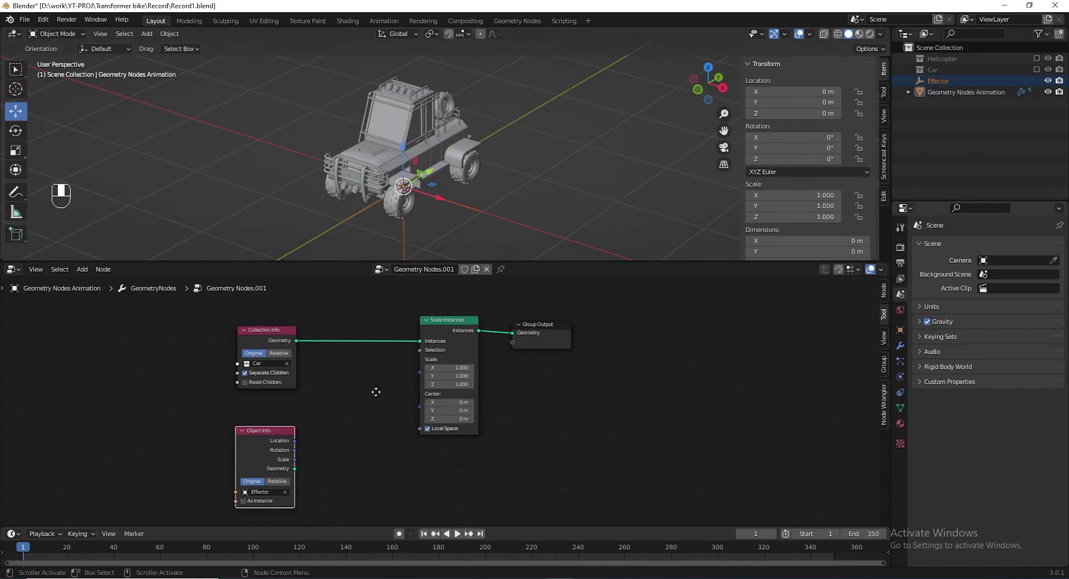
Add a Position input and a Vector Math node set to Divide, placed left of Scale Instances.
{"action": "key", "text": "shift+a"}
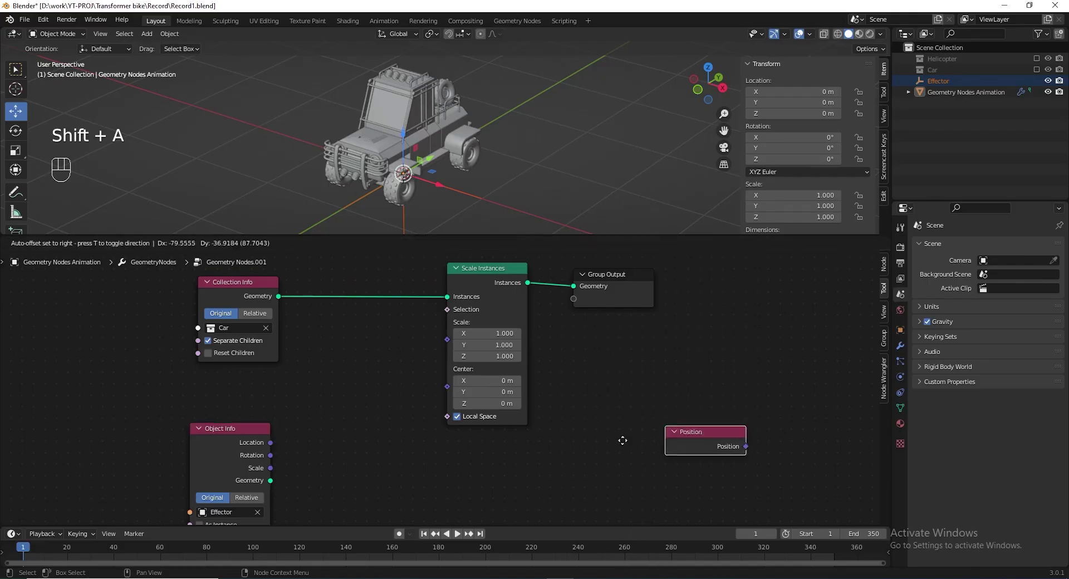
{"action": "key", "text": "shift+a"}
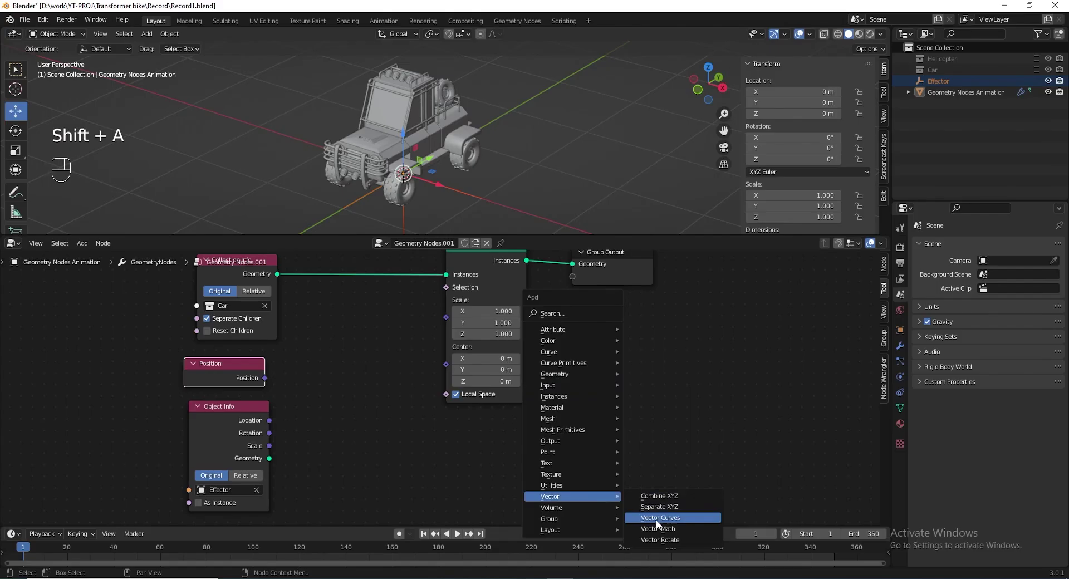
{"action": "left_click_drag", "start_coordinate": [267, 381], "coordinate": [287, 439]}
{"action": "left_click", "coordinate": [227, 433]}
{"action": "left_click_drag", "start_coordinate": [262, 430], "coordinate": [301, 452]}
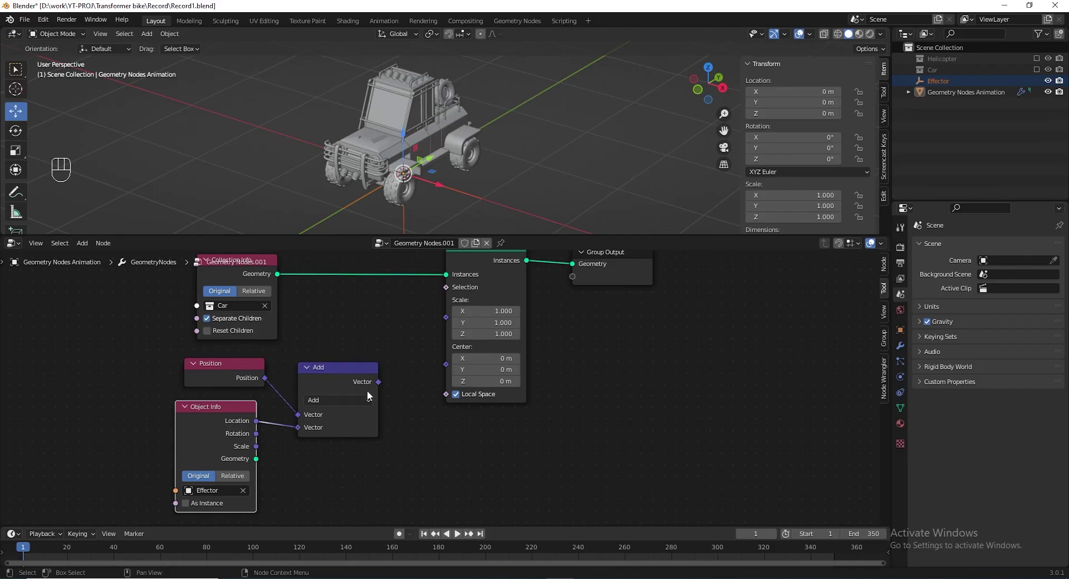
{"action": "left_click_drag", "start_coordinate": [328, 402], "coordinate": [239, 417]}
{"action": "left_click", "coordinate": [277, 392]}
{"action": "left_click", "coordinate": [337, 371]}
{"action": "key", "text": "shift+d"}
{"action": "left_click_drag", "start_coordinate": [386, 413], "coordinate": [383, 369]}
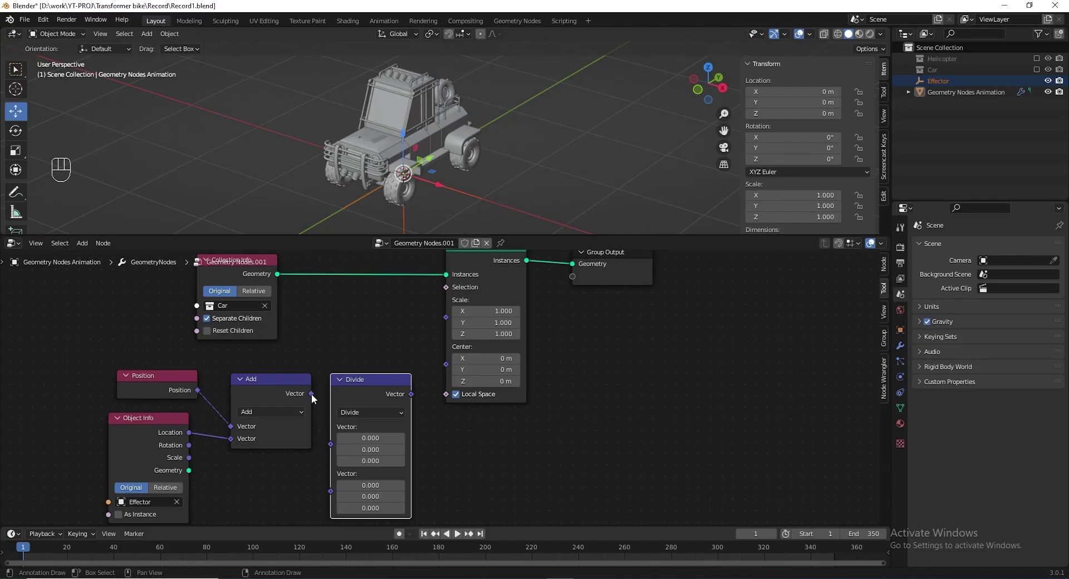
Add Separate XYZ under Scale Instances, feed it the divided vector and wire Y into Scale.
{"action": "left_click_drag", "start_coordinate": [326, 474], "coordinate": [744, 350]}
{"action": "key", "text": "g"}
{"action": "key", "text": "shift+a"}
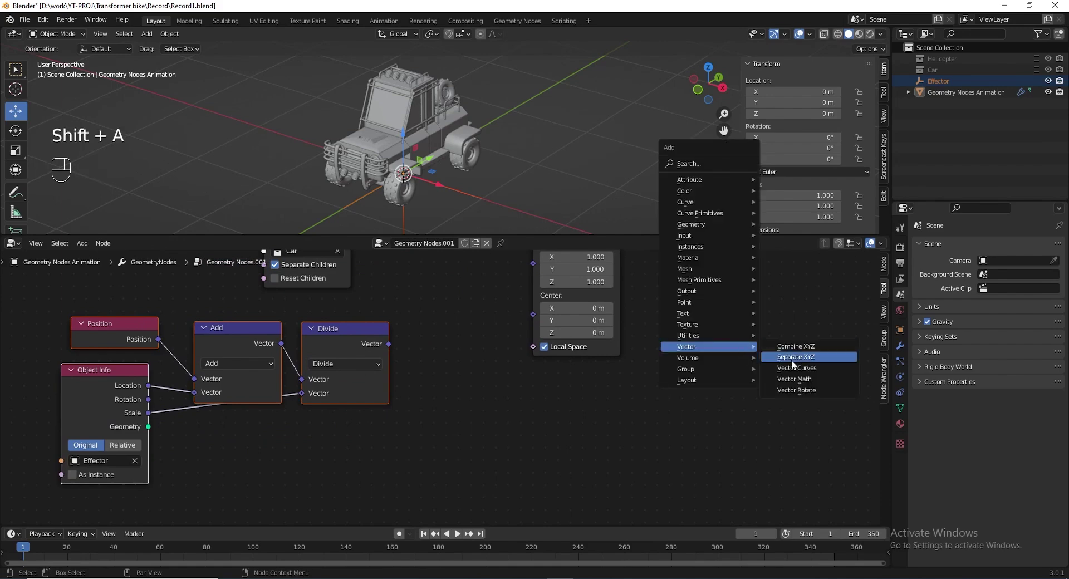
{"action": "left_click_drag", "start_coordinate": [514, 372], "coordinate": [481, 431]}
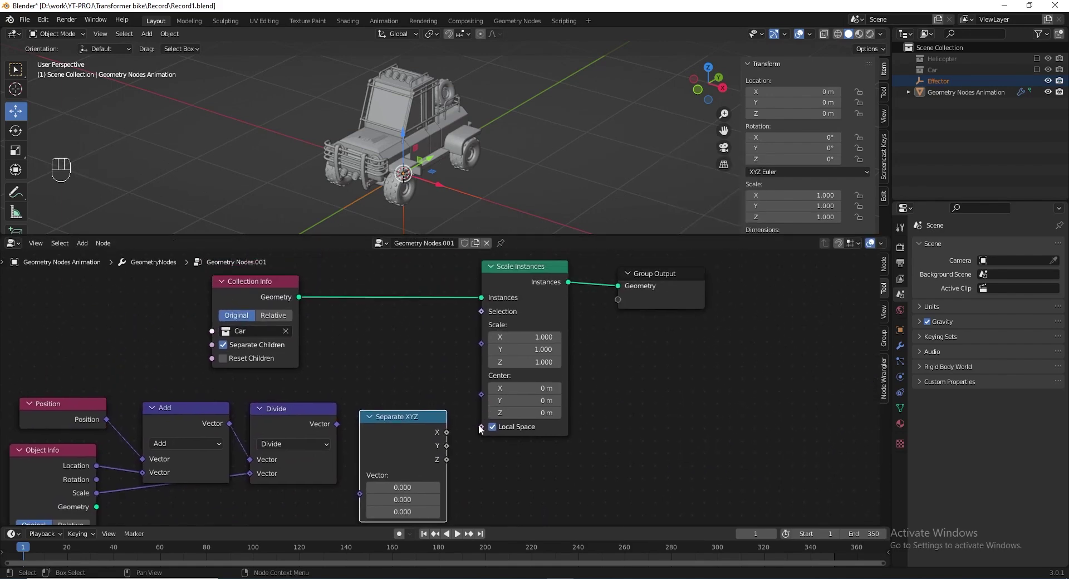
{"action": "left_click_drag", "start_coordinate": [452, 450], "coordinate": [484, 350]}
{"action": "left_click_drag", "start_coordinate": [349, 420], "coordinate": [363, 498]}
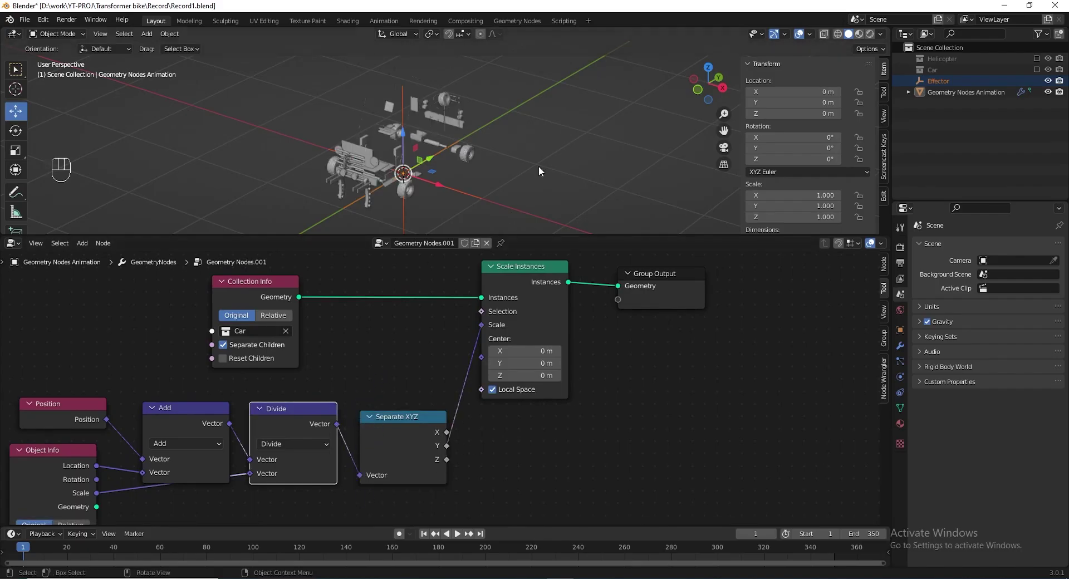
Select the Effector, slide it along Y to test, undo, and reselect the Geometry Nodes Animation object.
{"action": "left_click", "coordinate": [947, 85]}
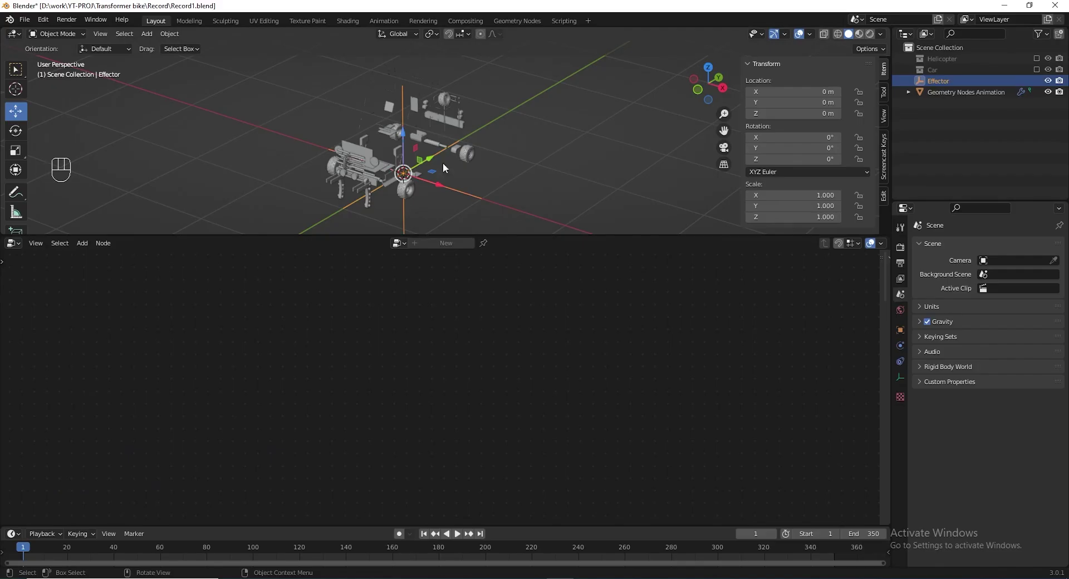
{"action": "left_click_drag", "start_coordinate": [434, 154], "coordinate": [641, 97]}
{"action": "key", "text": "ctrl+z"}
{"action": "left_click", "coordinate": [945, 93]}
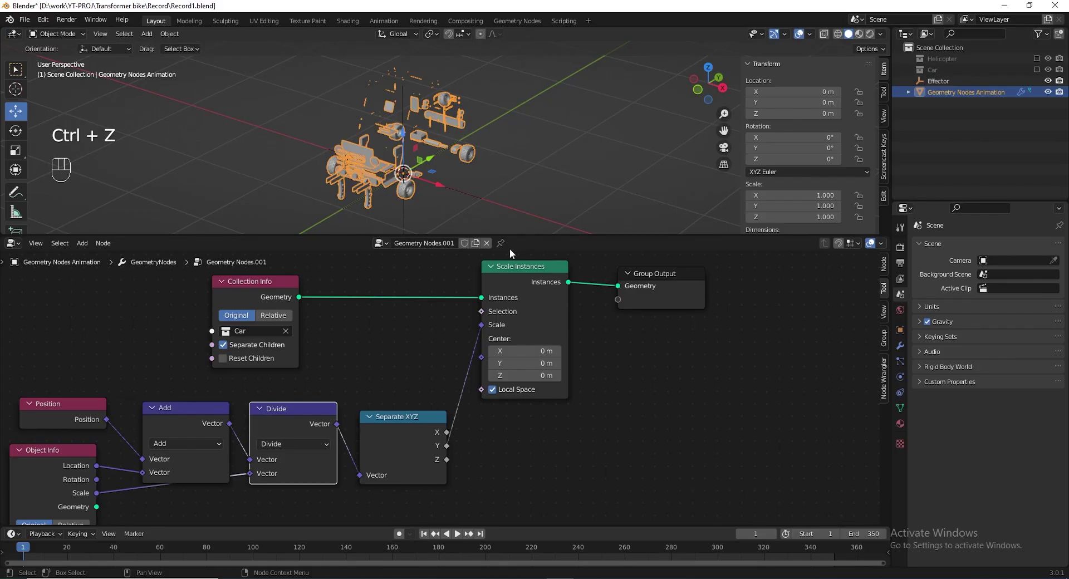
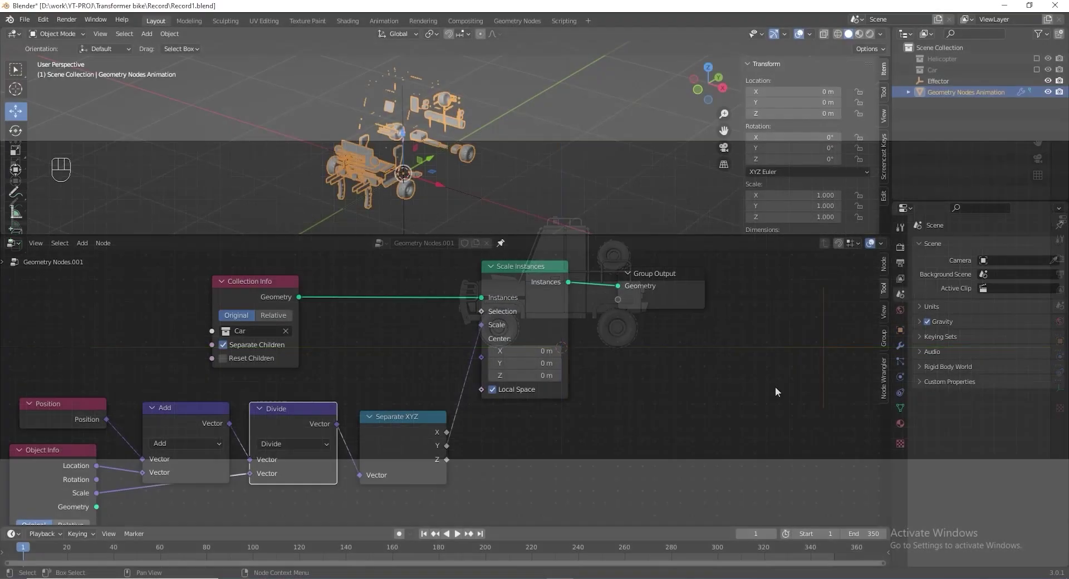
Insert a Float Curve between Separate XYZ and Scale, then move the Effector along Y until the car vanishes.
{"action": "key", "text": "shift+a"}
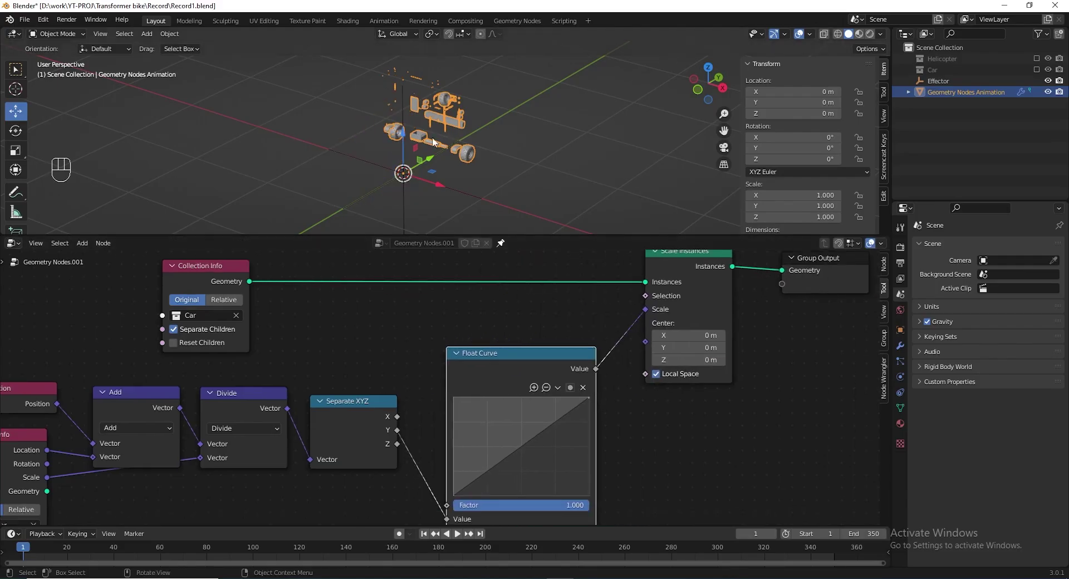
{"action": "left_click_drag", "start_coordinate": [423, 159], "coordinate": [654, 469]}
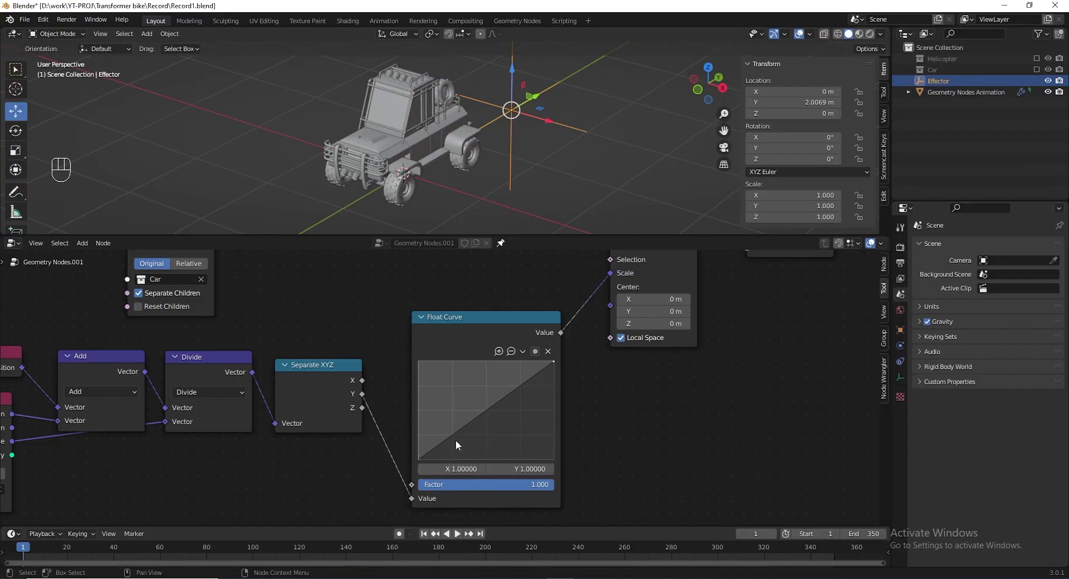
{"action": "left_click_drag", "start_coordinate": [541, 100], "coordinate": [584, 73]}
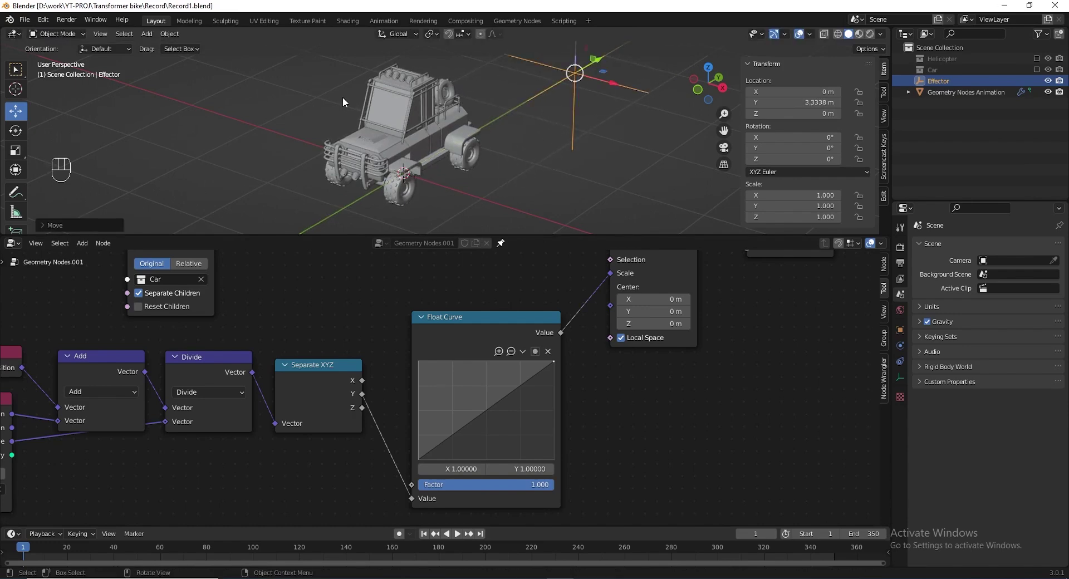
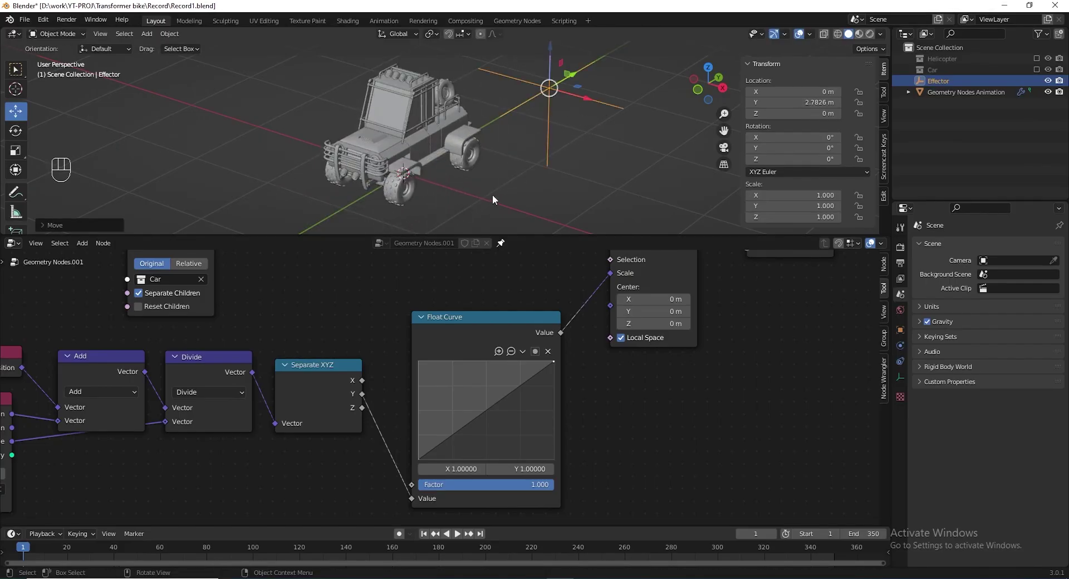
{"action": "left_click_drag", "start_coordinate": [353, 343], "coordinate": [371, 357]}
{"action": "left_click_drag", "start_coordinate": [300, 348], "coordinate": [299, 361]}
{"action": "left_click_drag", "start_coordinate": [294, 376], "coordinate": [290, 352]}
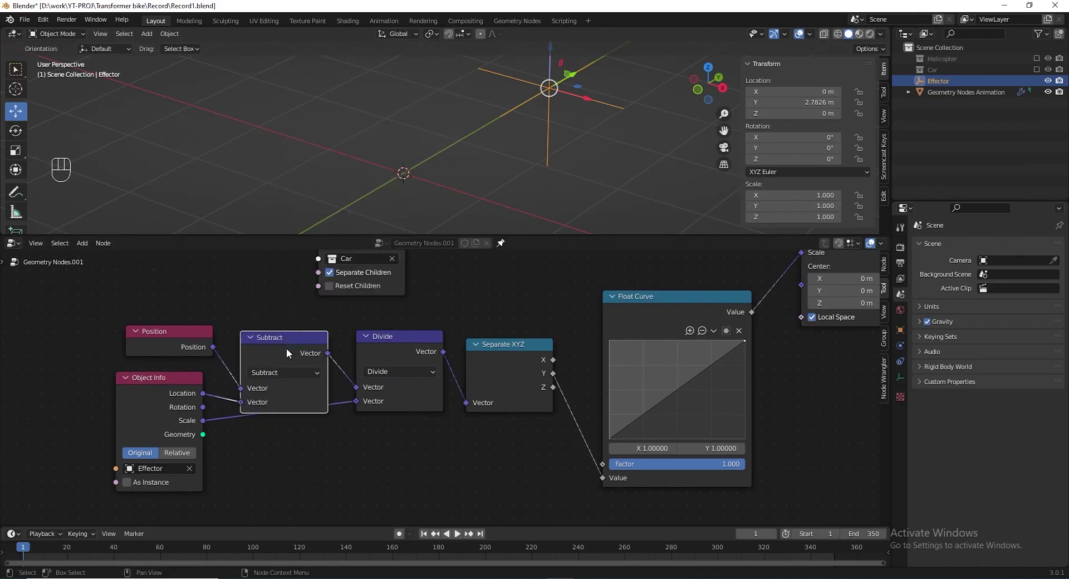
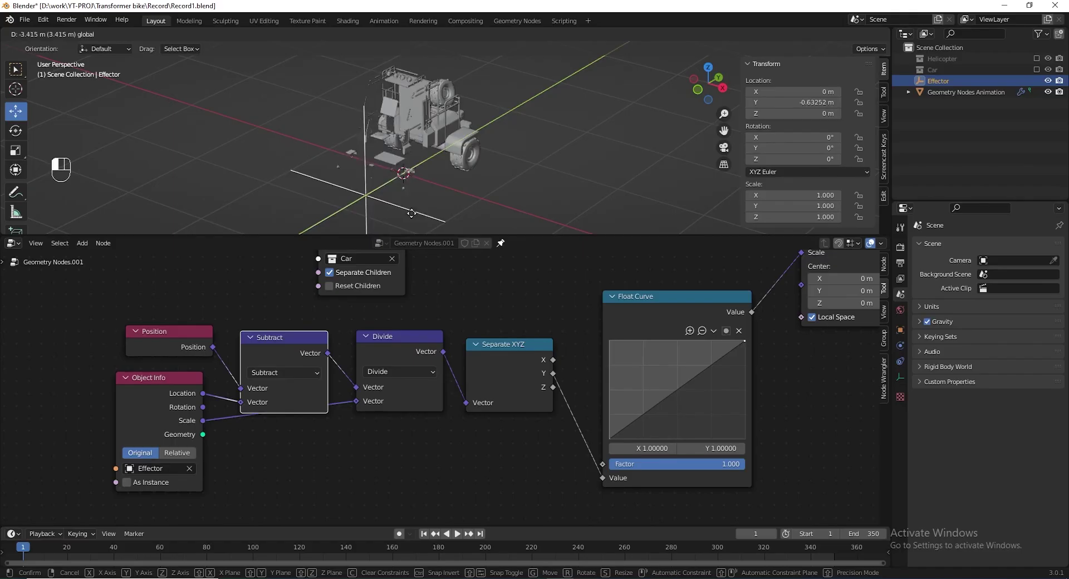
Confirm the Effector's position and bring up the utility node list for the Math node.
{"action": "left_click", "coordinate": [790, 396]}
{"action": "key", "text": "shift+a"}
{"action": "key", "text": "shift+a"}
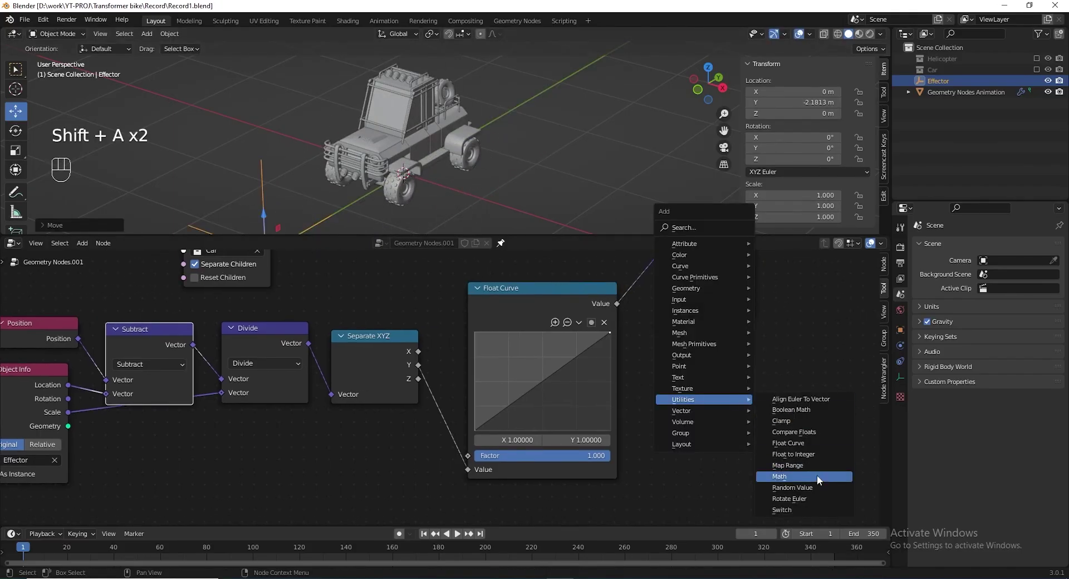
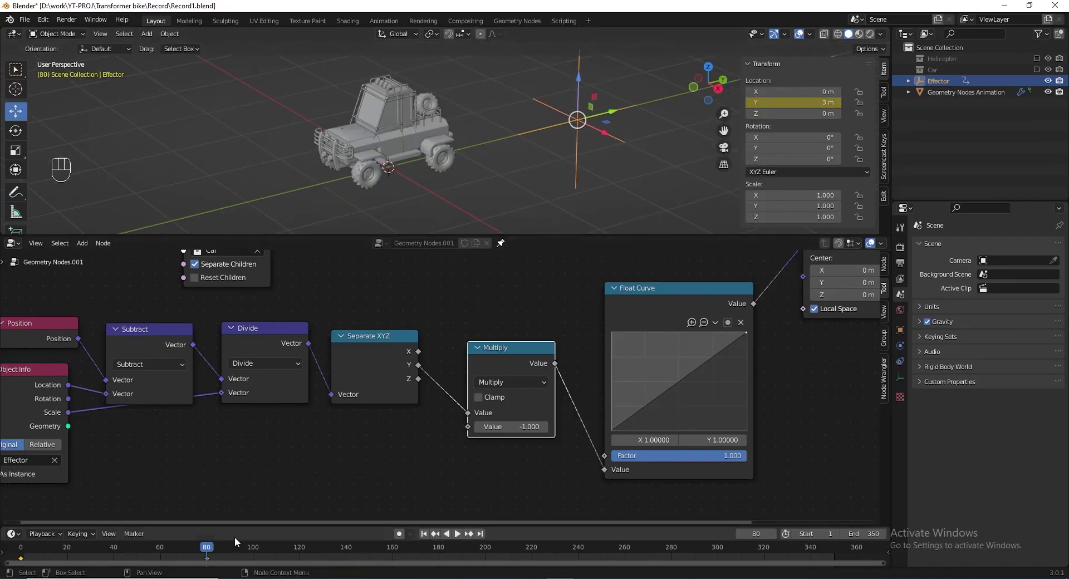
Jump the timeline to frame 65 of the animation.
{"action": "left_click_drag", "start_coordinate": [204, 546], "coordinate": [182, 508]}
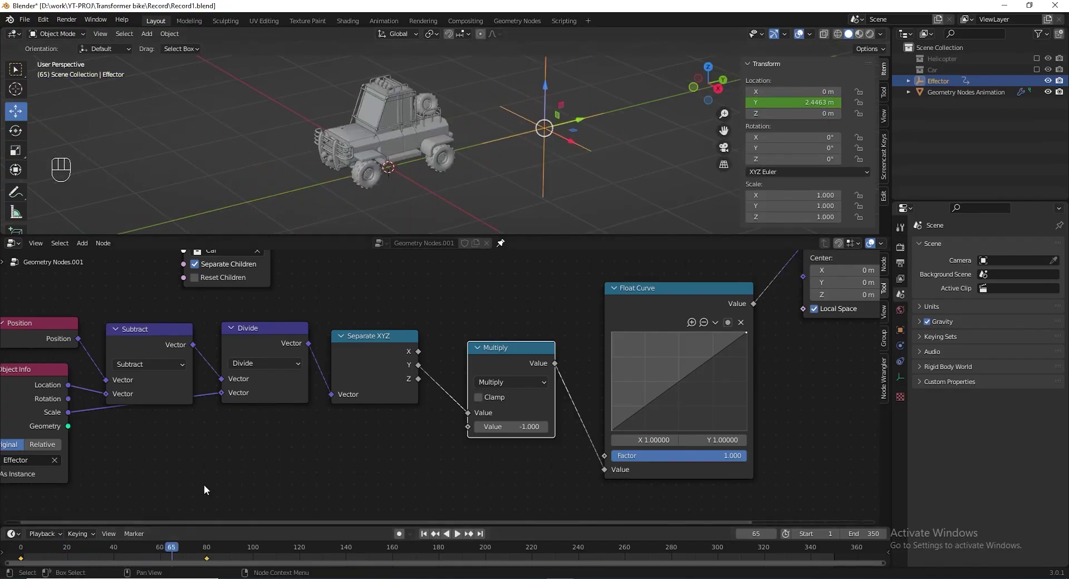
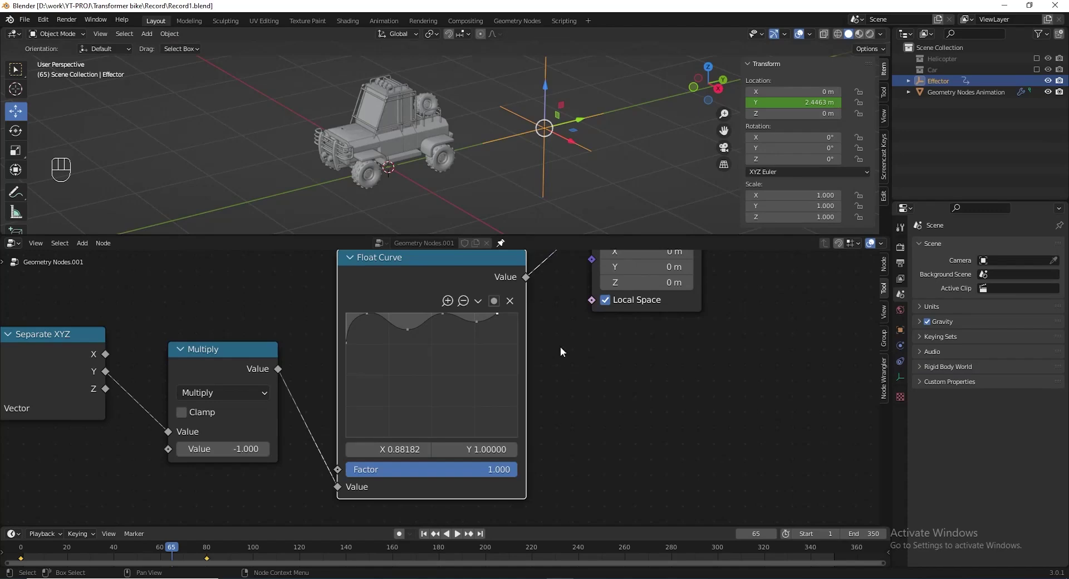
Scrub back to the early frames and play the animation to preview the scaling motion.
{"action": "left_click_drag", "start_coordinate": [178, 553], "coordinate": [17, 553]}
{"action": "key", "text": "space"}
{"action": "key", "text": "space"}
{"action": "left_click", "coordinate": [33, 546]}
{"action": "key", "text": "space"}
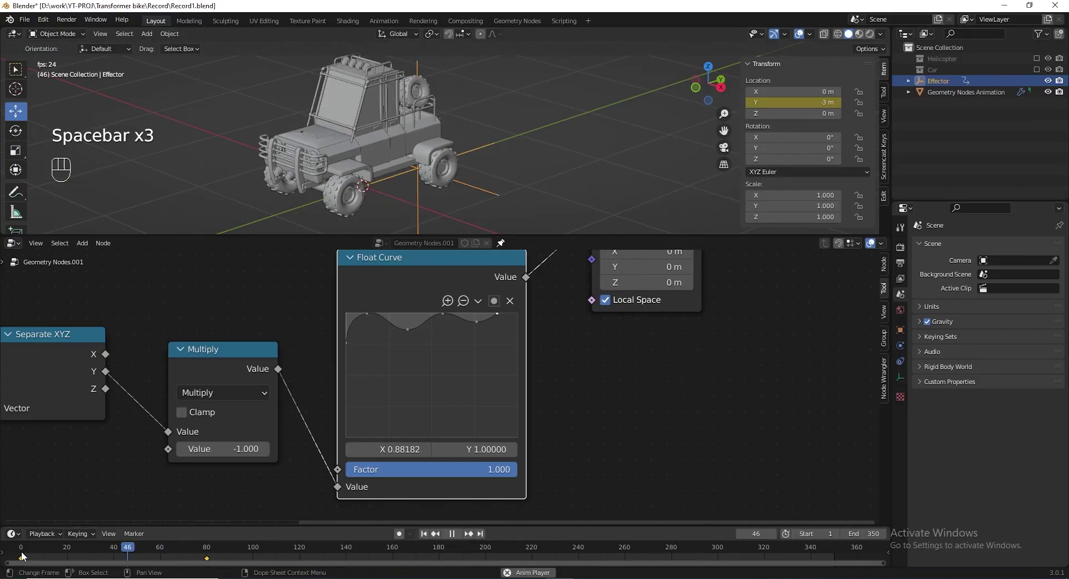
{"action": "key", "text": "space"}
{"action": "left_click", "coordinate": [75, 555]}
{"action": "key", "text": "space"}
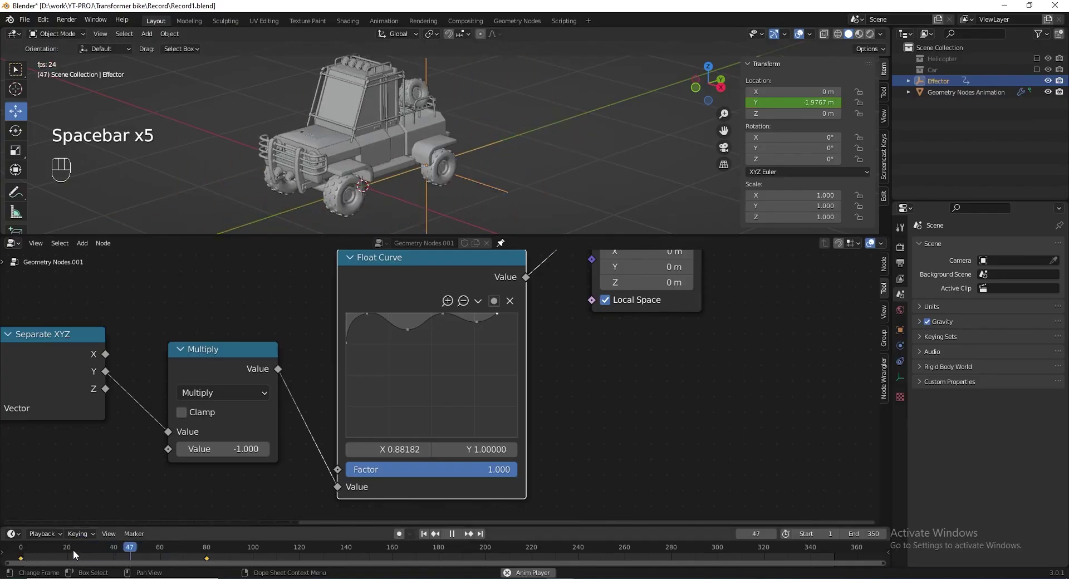
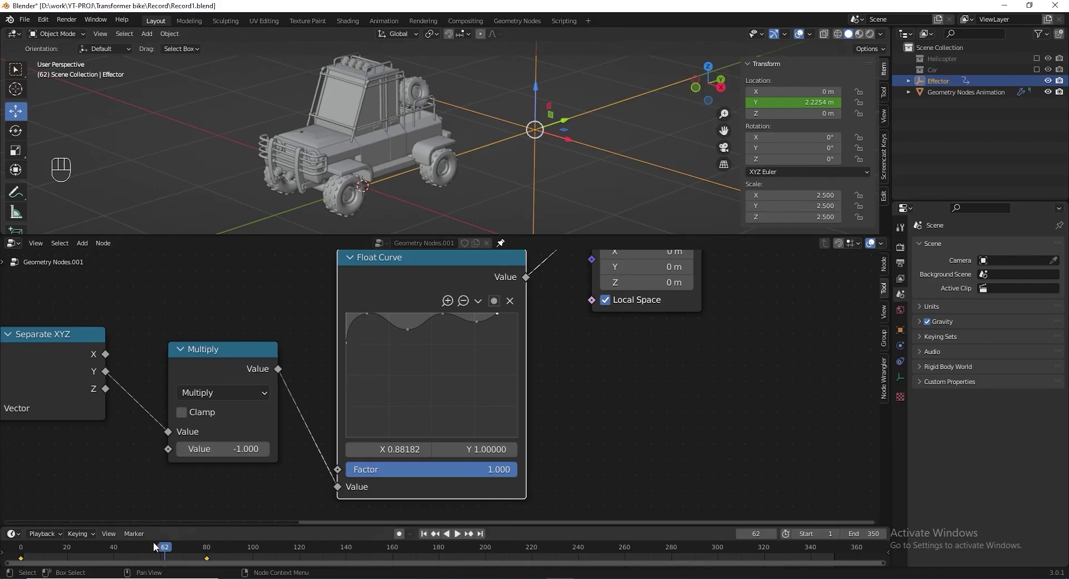
Preview the later frames of the animation and save the blend file.
{"action": "left_click_drag", "start_coordinate": [148, 545], "coordinate": [74, 542]}
{"action": "key", "text": "space"}
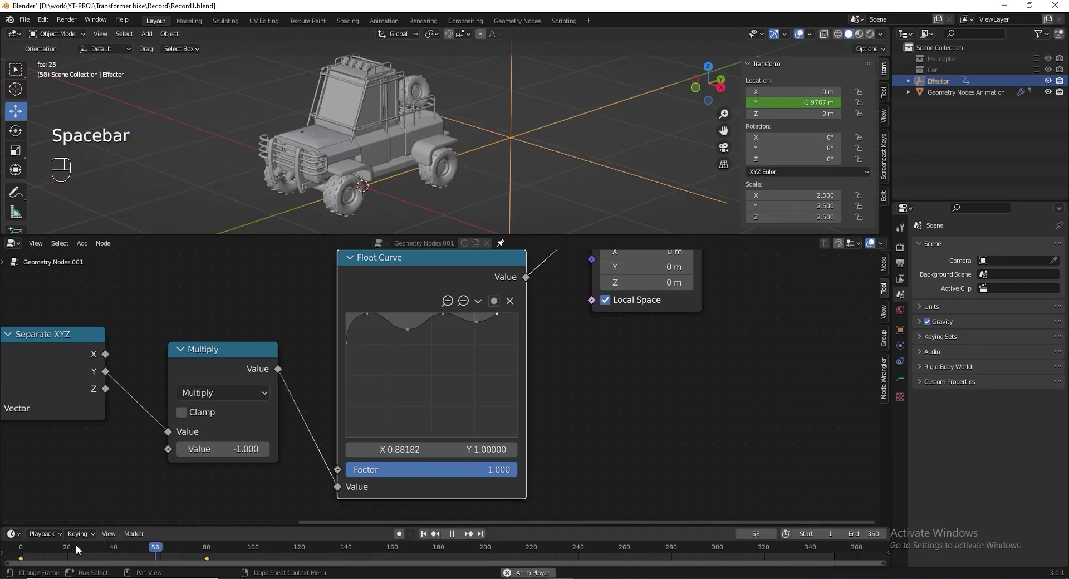
{"action": "key", "text": "space"}
{"action": "left_click", "coordinate": [85, 547]}
{"action": "key", "text": "space"}
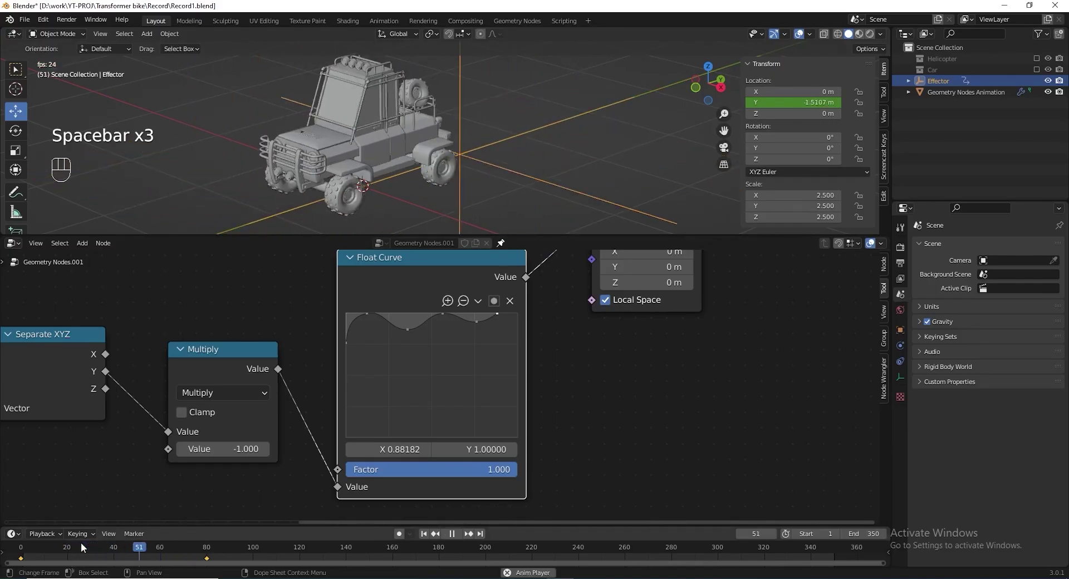
{"action": "key", "text": "space"}
{"action": "key", "text": "ctrl+s"}
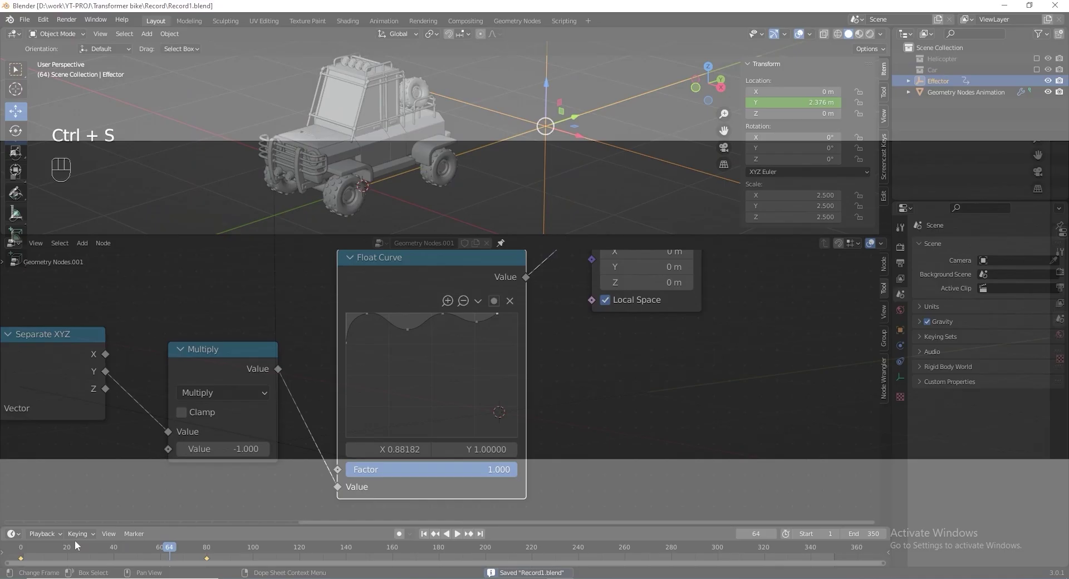
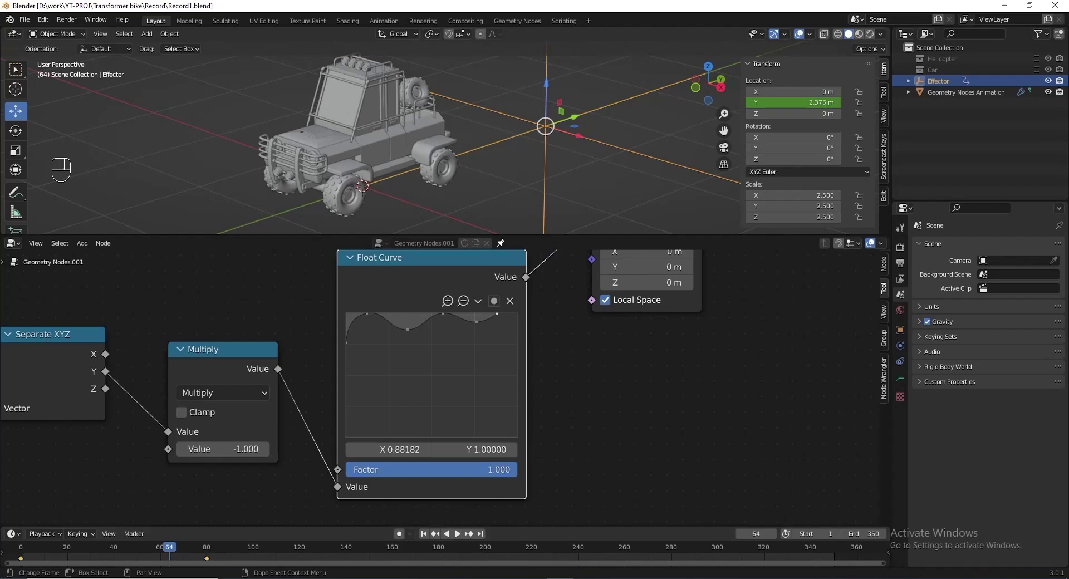
Add a Set Position node and drop it just before the Group Output.
{"action": "left_click_drag", "start_coordinate": [558, 409], "coordinate": [543, 422]}
{"action": "middle_click", "coordinate": [554, 414]}
{"action": "key", "text": "shift+a"}
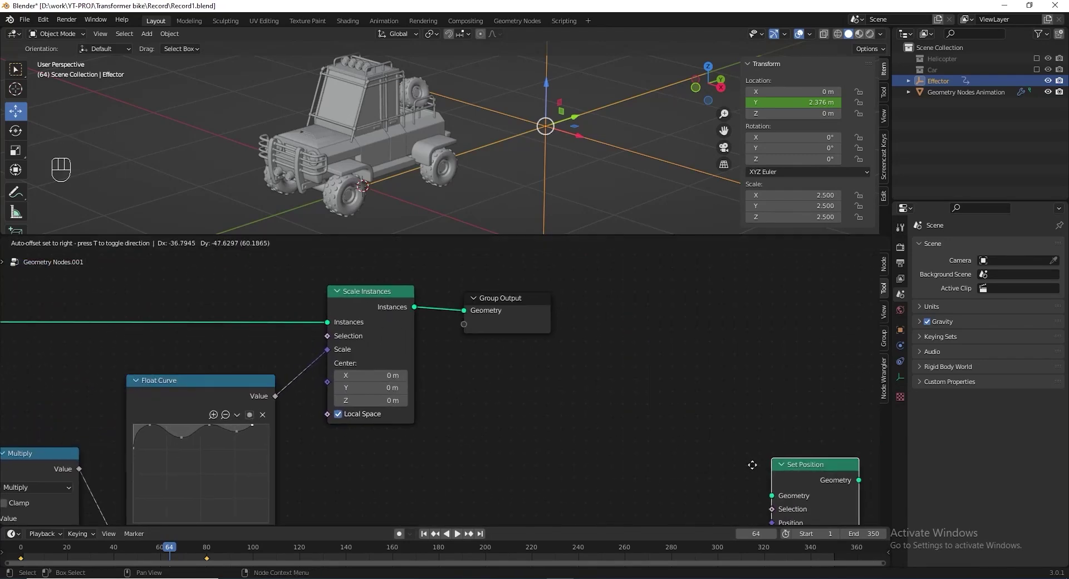
{"action": "left_click_drag", "start_coordinate": [583, 312], "coordinate": [529, 314]}
{"action": "left_click_drag", "start_coordinate": [578, 308], "coordinate": [691, 356]}
{"action": "left_click", "coordinate": [518, 348]}
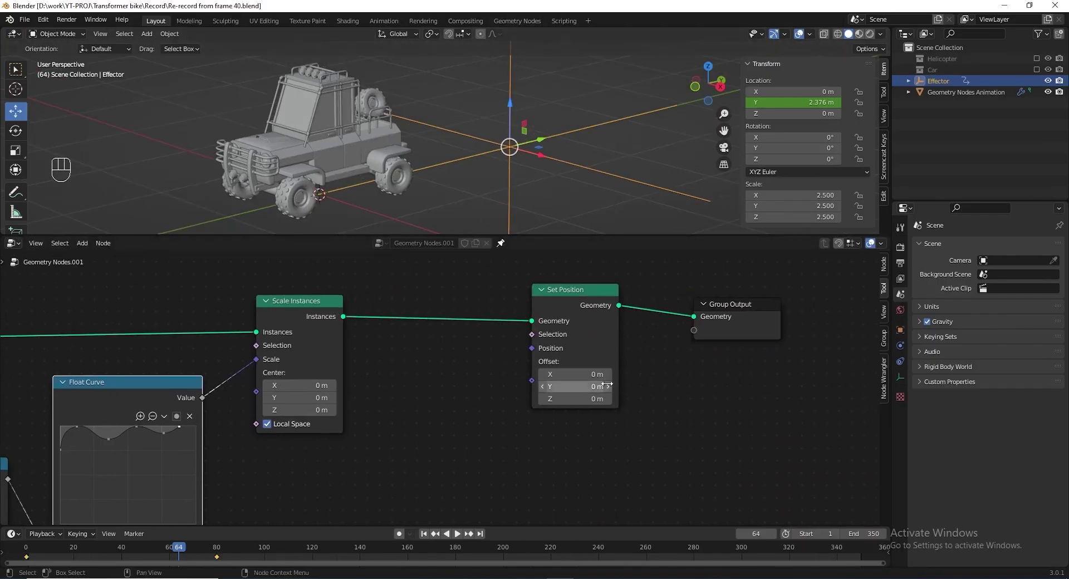
Add Combine XYZ and wire its Vector into the Set Position offset.
{"action": "key", "text": "shift+a"}
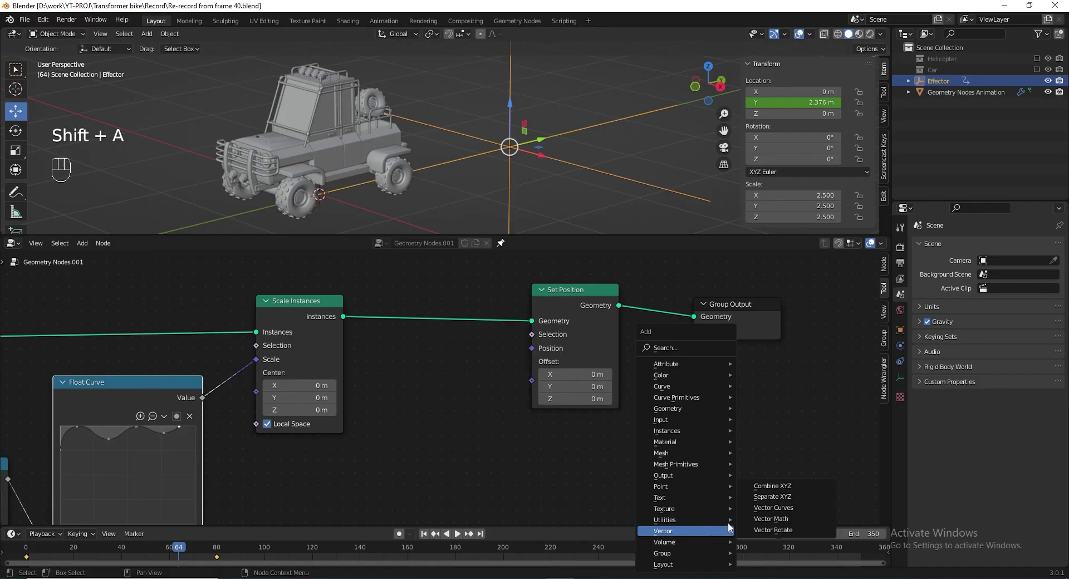
{"action": "left_click_drag", "start_coordinate": [505, 367], "coordinate": [531, 385]}
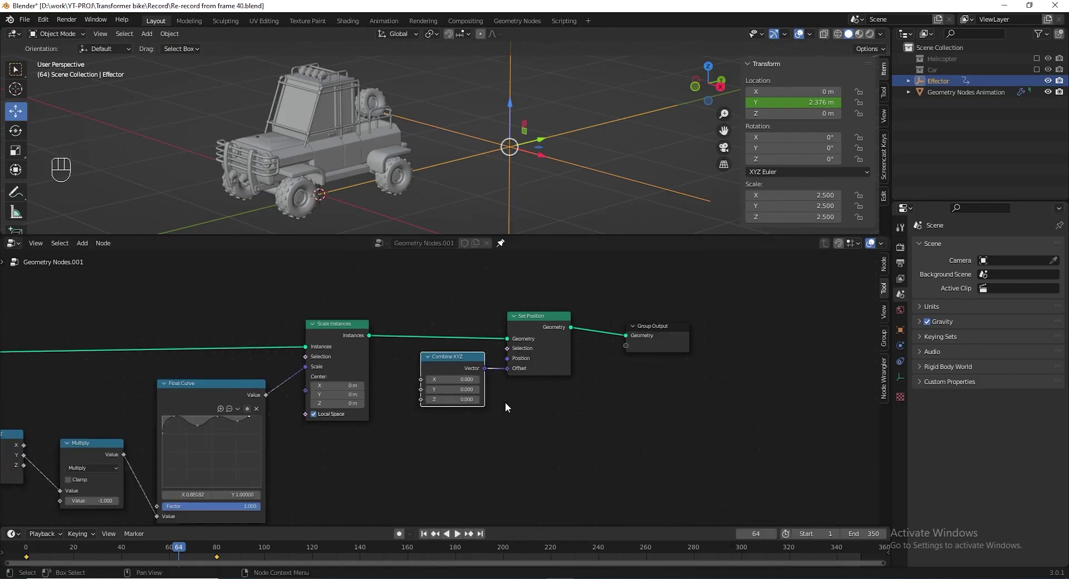
{"action": "left_click", "coordinate": [424, 422]}
{"action": "left_click", "coordinate": [406, 372]}
{"action": "left_click", "coordinate": [421, 374]}
{"action": "key", "text": "shift+a"}
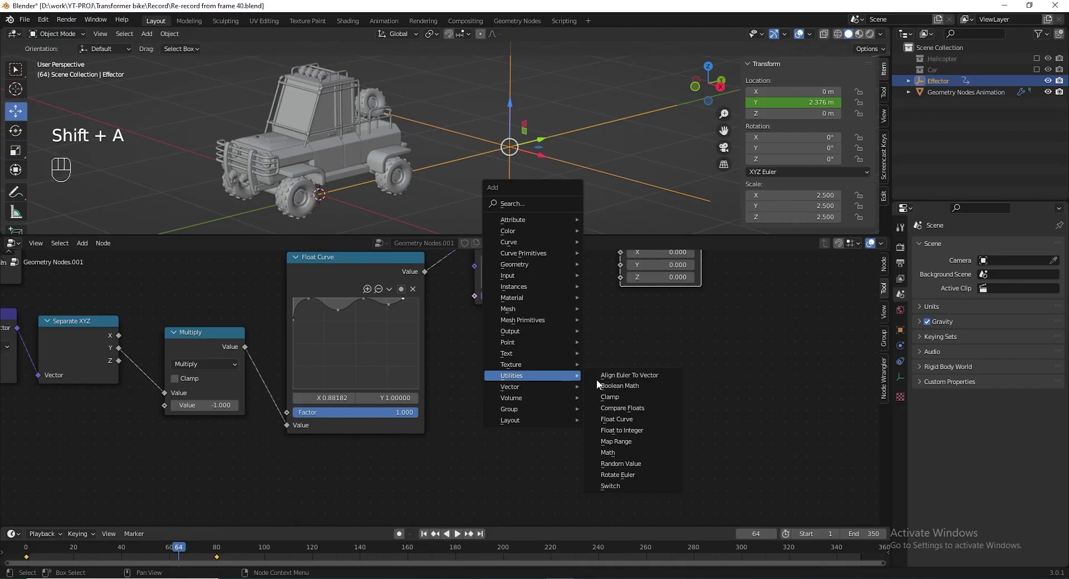
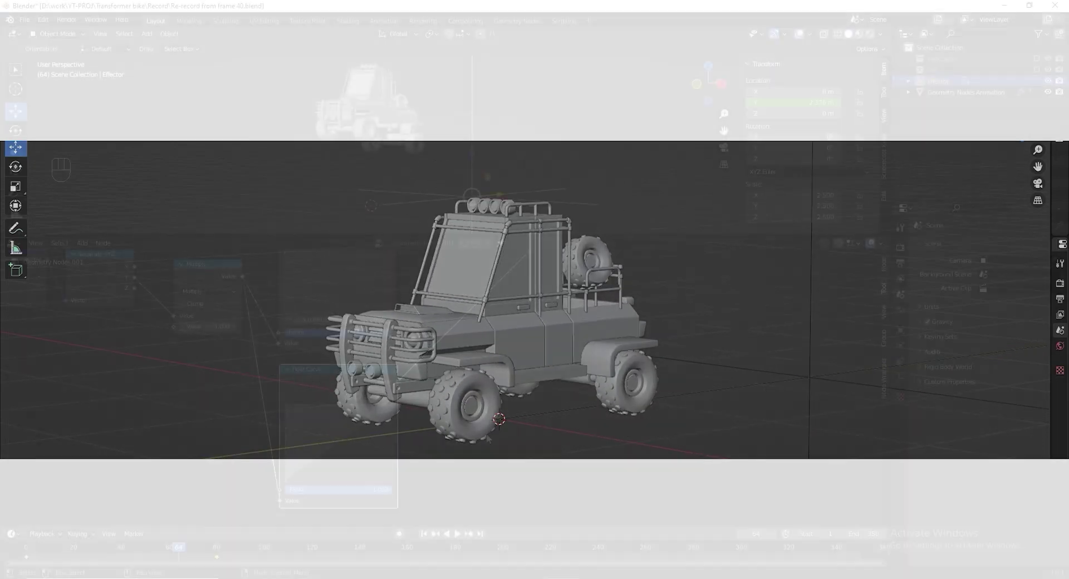
Shape the Float Curve into a low bump and play back from an earlier frame to check the motion.
{"action": "left_click", "coordinate": [536, 382]}
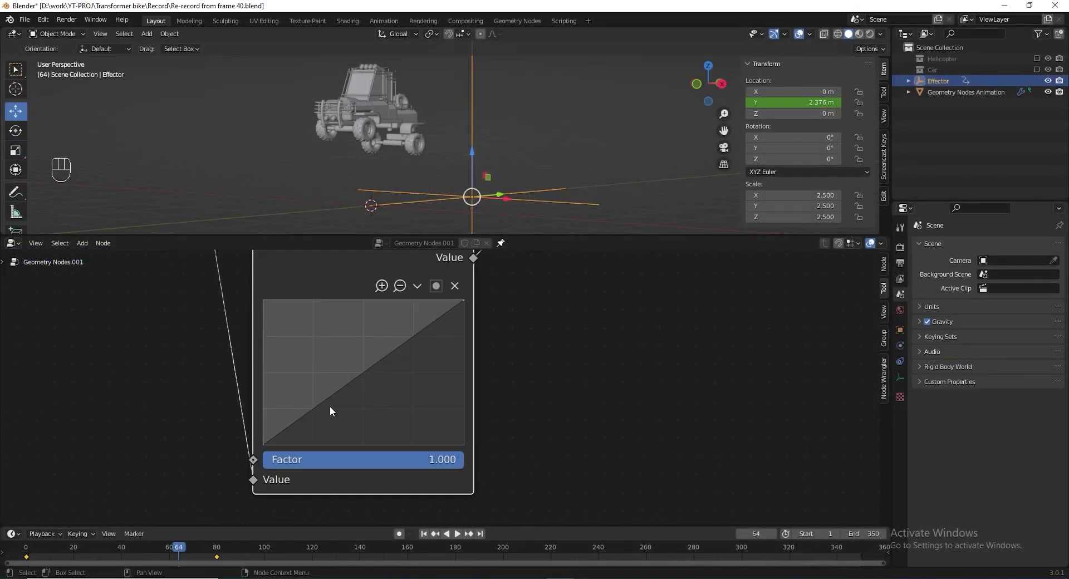
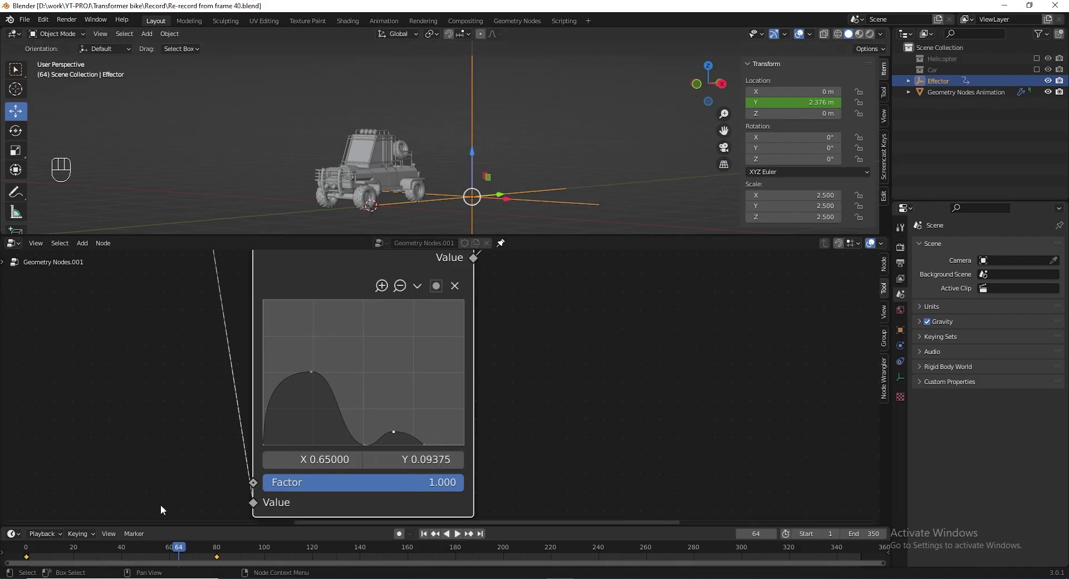
{"action": "left_click_drag", "start_coordinate": [160, 553], "coordinate": [97, 538]}
{"action": "key", "text": "space"}
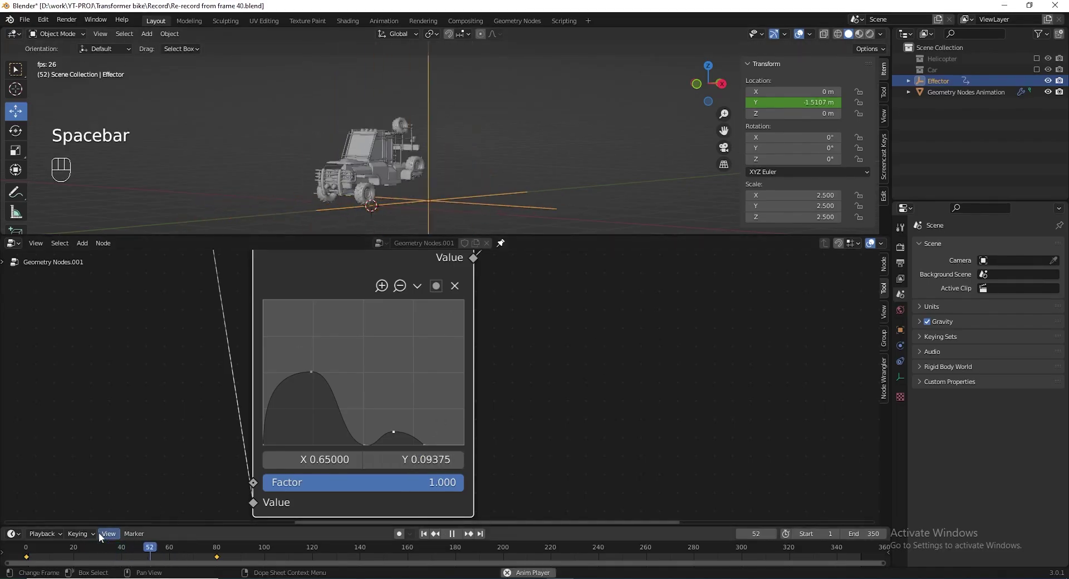
{"action": "key", "text": "space"}
{"action": "left_click", "coordinate": [367, 178]}
{"action": "key", "text": "space"}
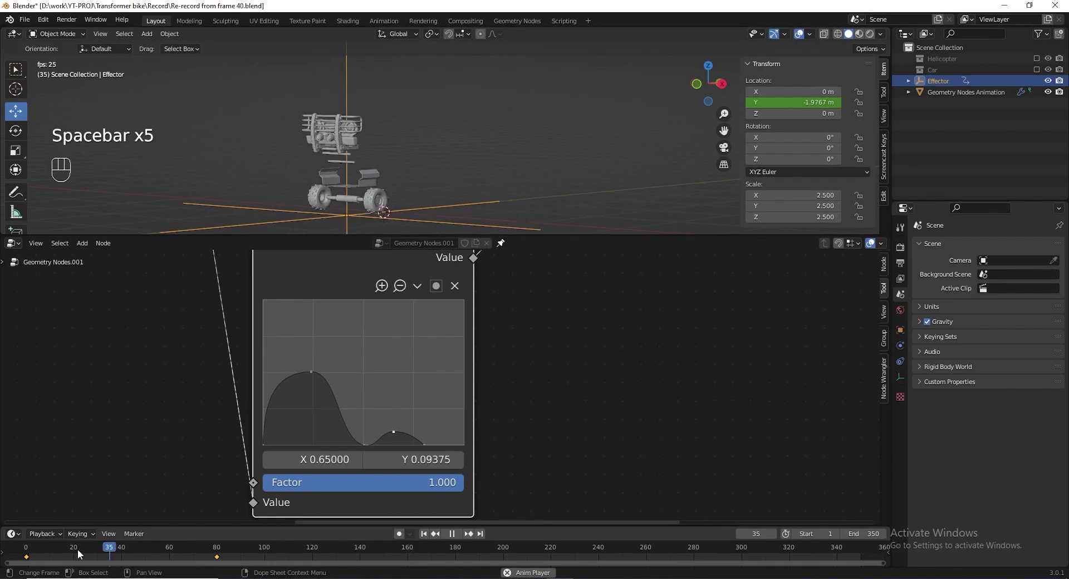
{"action": "key", "text": "space"}
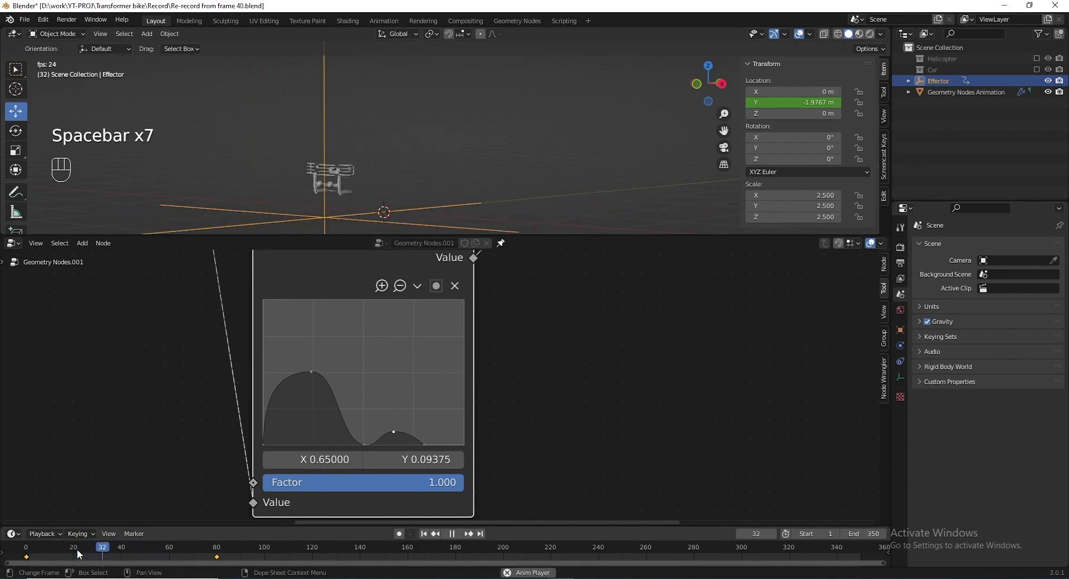
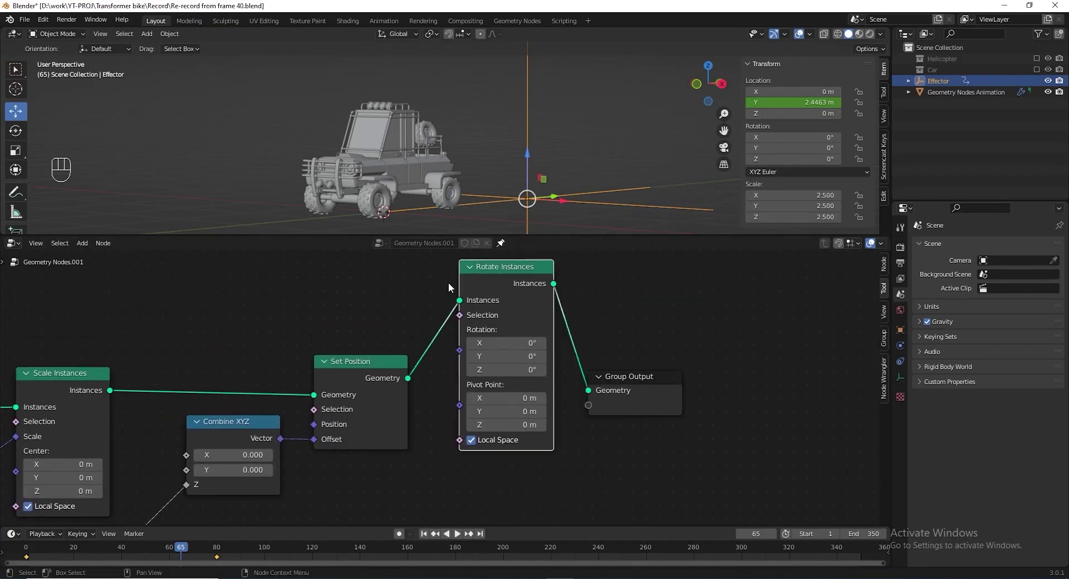
Add a Combine XYZ node and feed its vector into the Rotate Instances Rotation input.
{"action": "left_click", "coordinate": [558, 335]}
{"action": "double_click", "coordinate": [589, 346]}
{"action": "middle_click", "coordinate": [607, 422]}
{"action": "middle_click", "coordinate": [604, 383]}
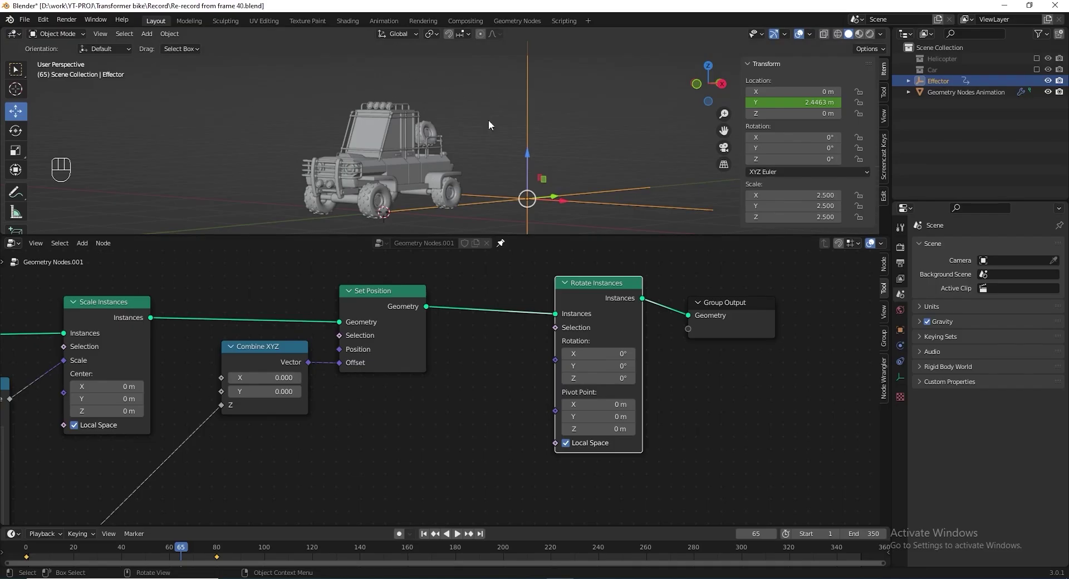
{"action": "key", "text": "shift+a"}
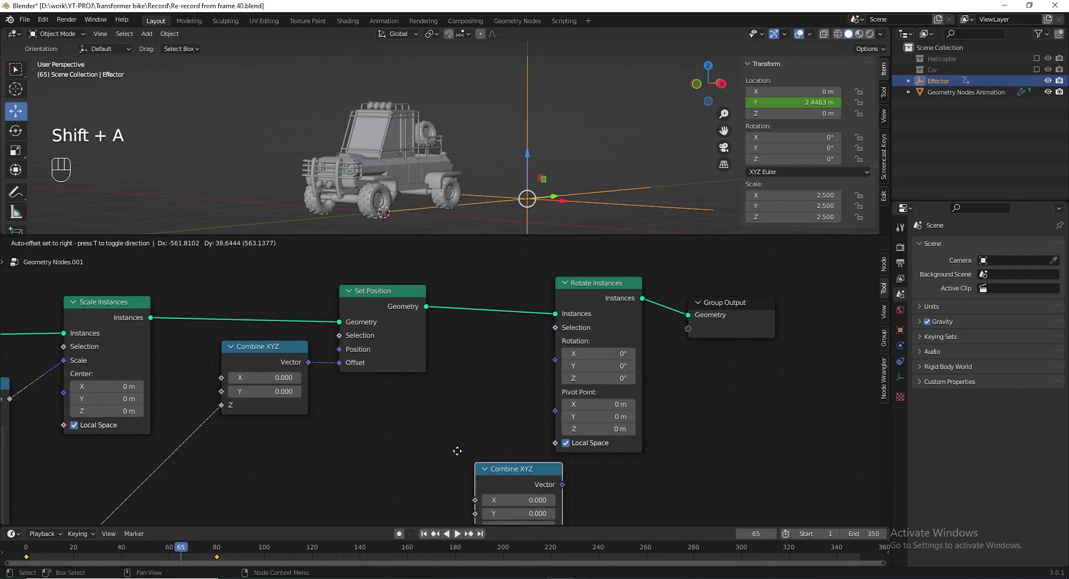
{"action": "left_click_drag", "start_coordinate": [521, 408], "coordinate": [558, 362]}
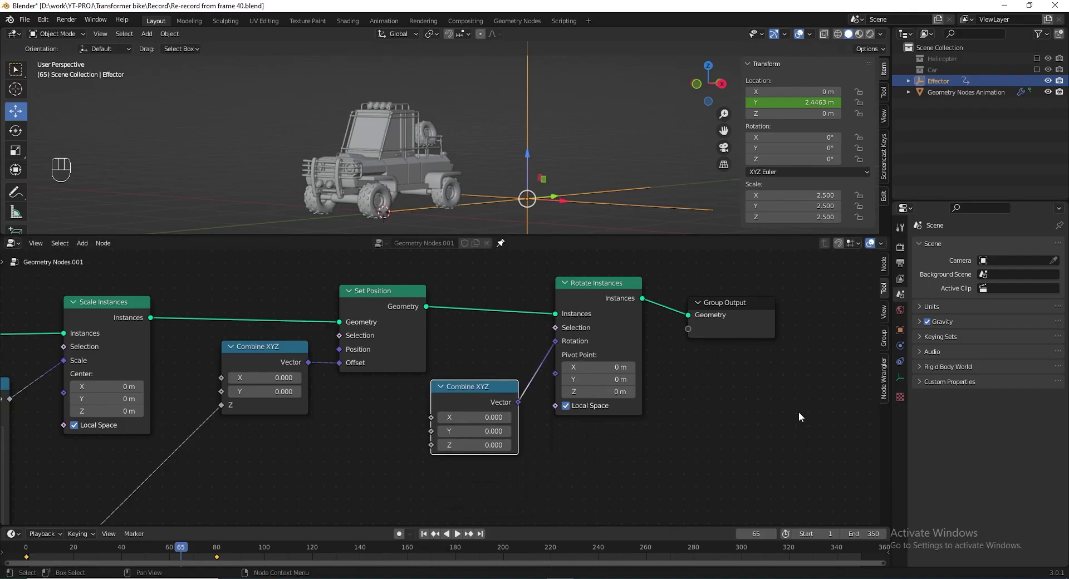
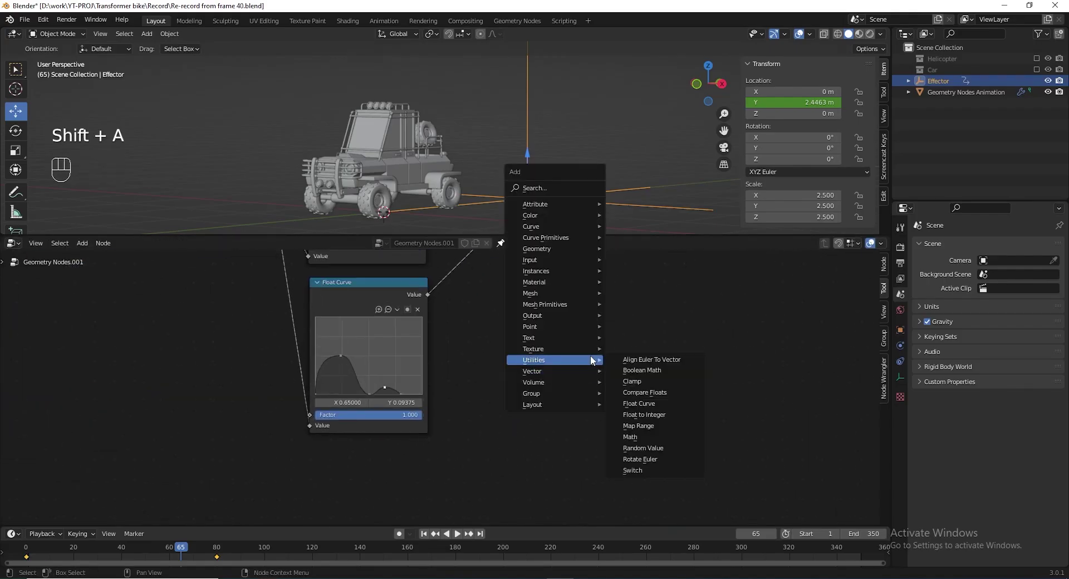
Duplicate a Float Curve node and place the third copy below the other two.
{"action": "middle_click", "coordinate": [306, 290]}
{"action": "left_click_drag", "start_coordinate": [314, 302], "coordinate": [510, 471]}
{"action": "middle_click", "coordinate": [447, 439]}
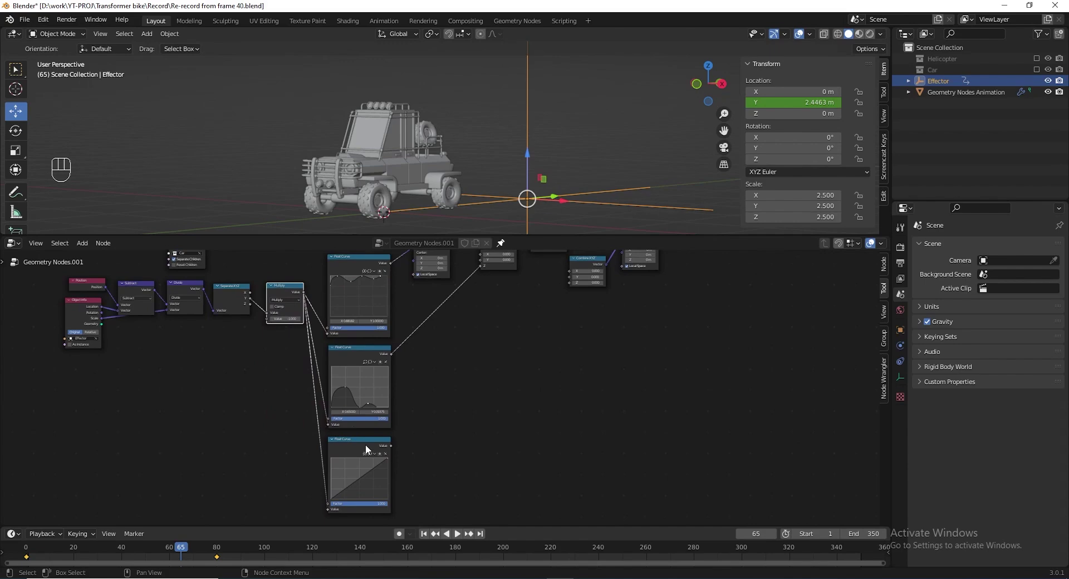
{"action": "left_click_drag", "start_coordinate": [372, 432], "coordinate": [353, 454]}
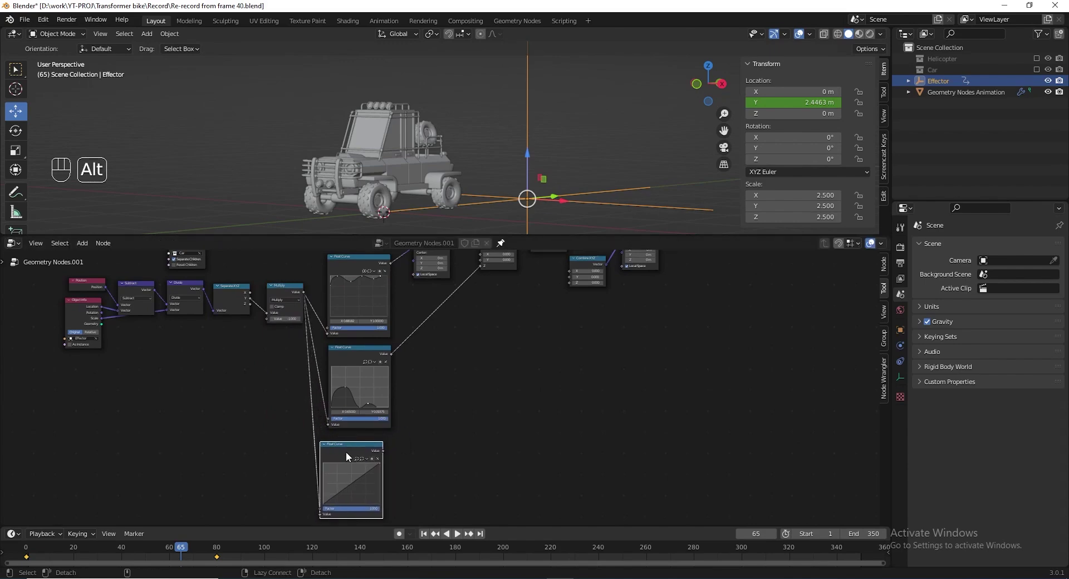
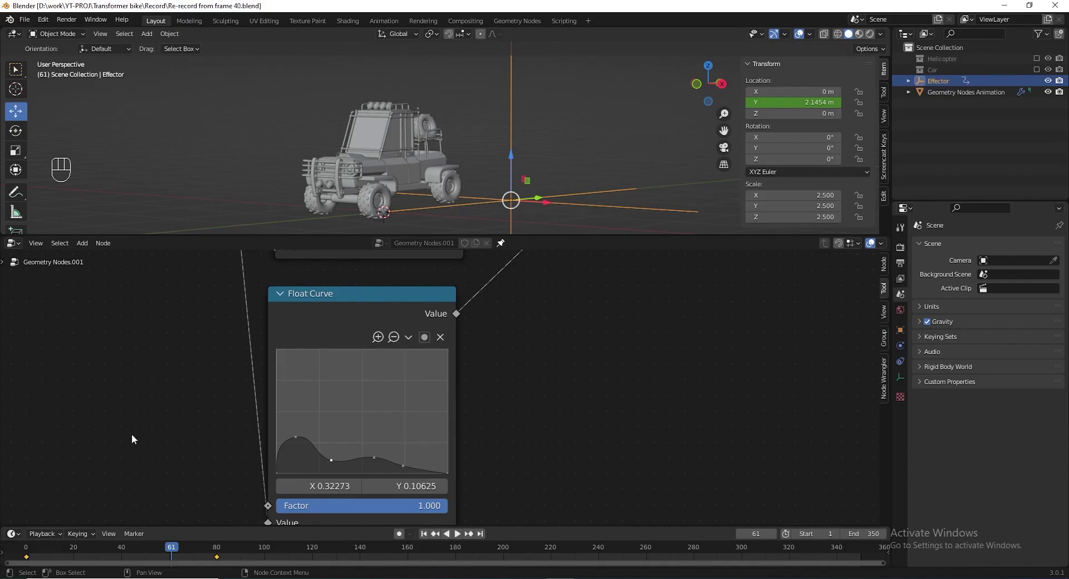
{"action": "left_click_drag", "start_coordinate": [164, 553], "coordinate": [98, 558]}
{"action": "key", "text": "space"}
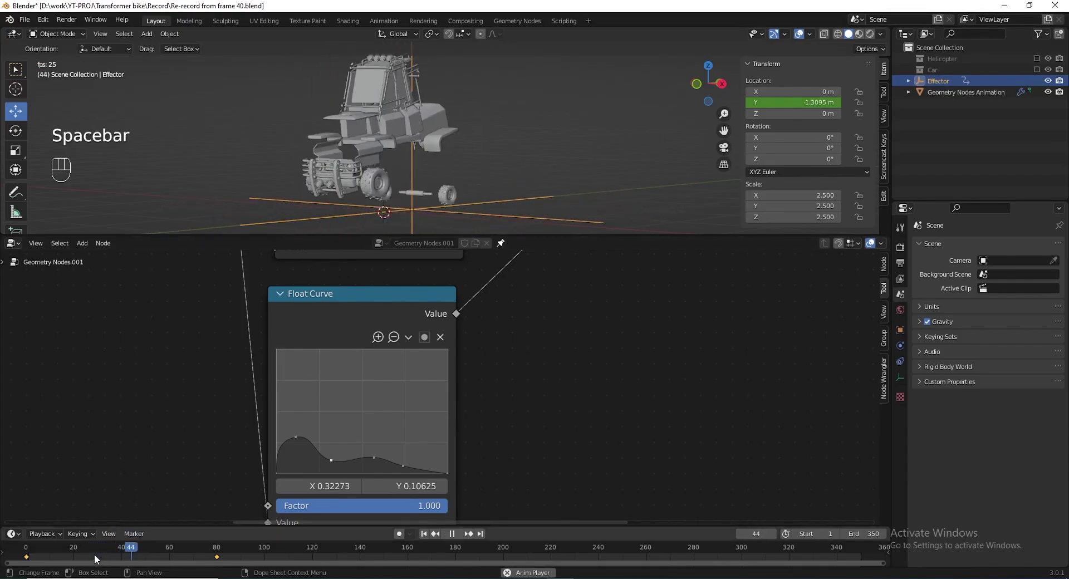
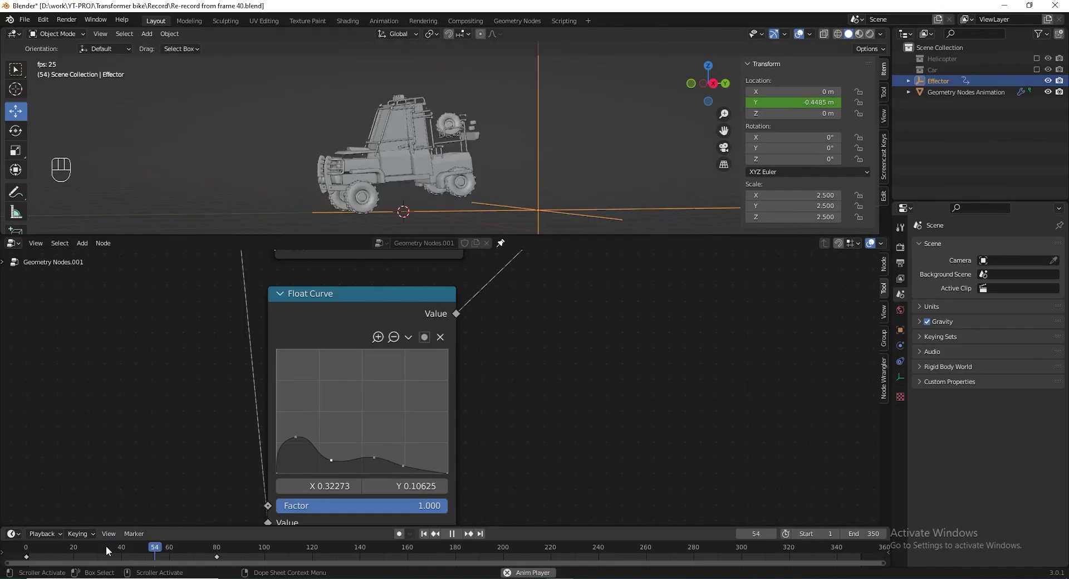
{"action": "key", "text": "space"}
{"action": "left_click_drag", "start_coordinate": [112, 553], "coordinate": [137, 552]}
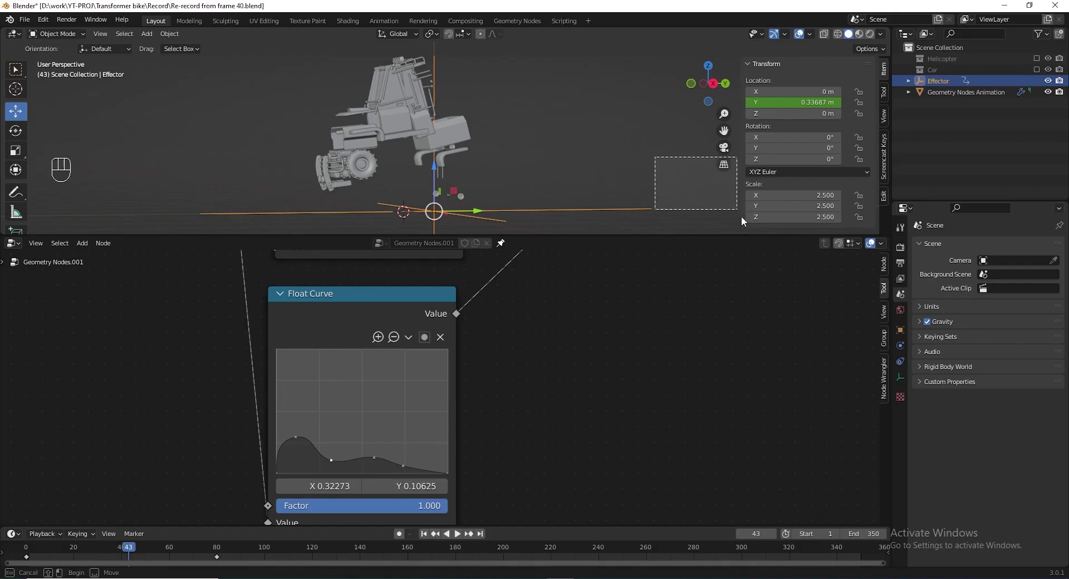
Deselect the effector, zoom out the node editor and select every transition node.
{"action": "key", "text": "shift+a"}
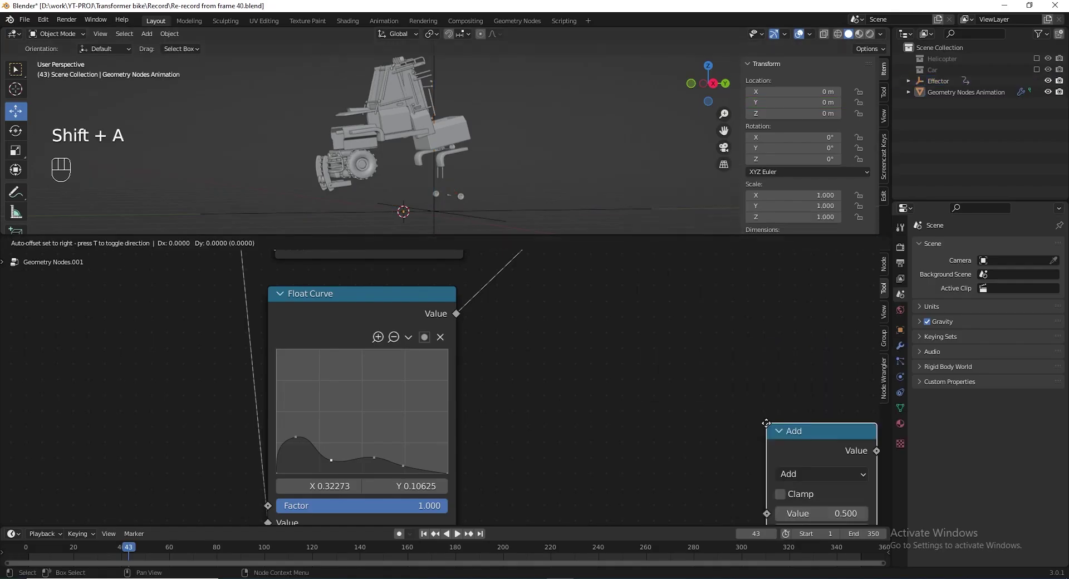
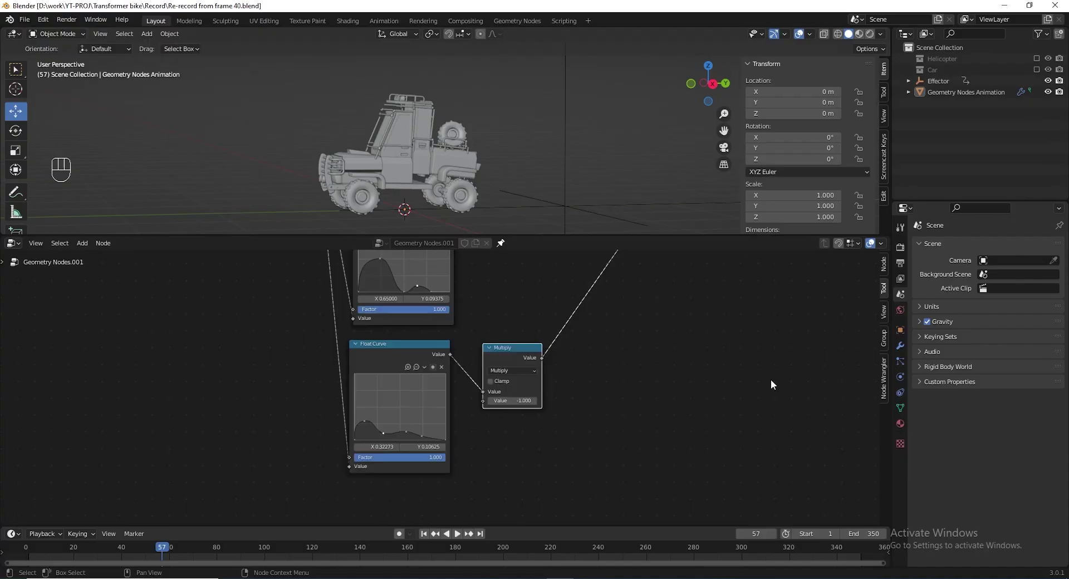
{"action": "left_click_drag", "start_coordinate": [716, 369], "coordinate": [624, 384]}
{"action": "left_click_drag", "start_coordinate": [213, 309], "coordinate": [627, 519]}
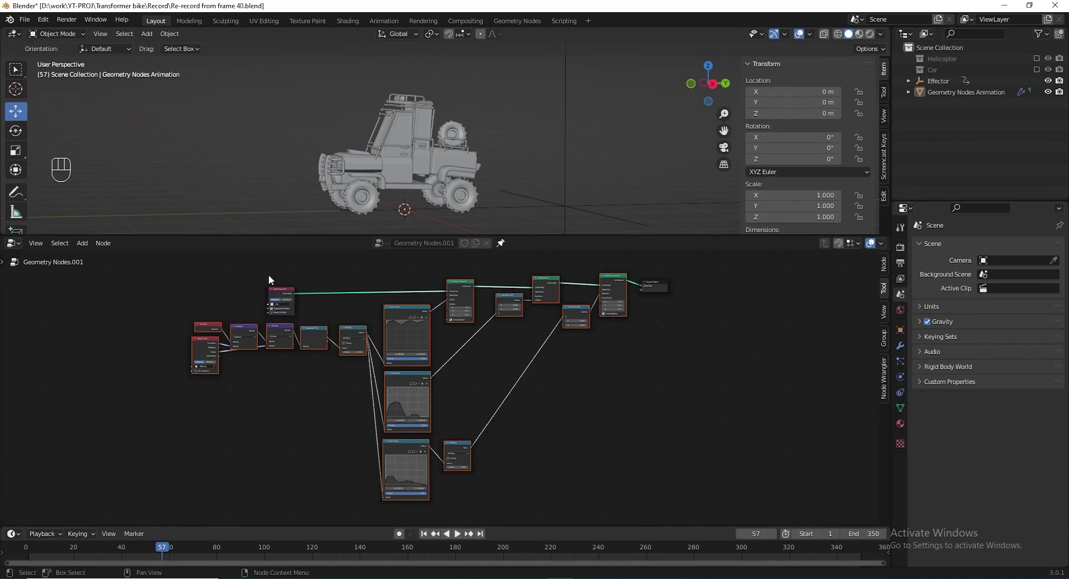
Group the selected nodes with Ctrl+G into a Car Transition In group feeding the output.
{"action": "key", "text": "ctrl+g"}
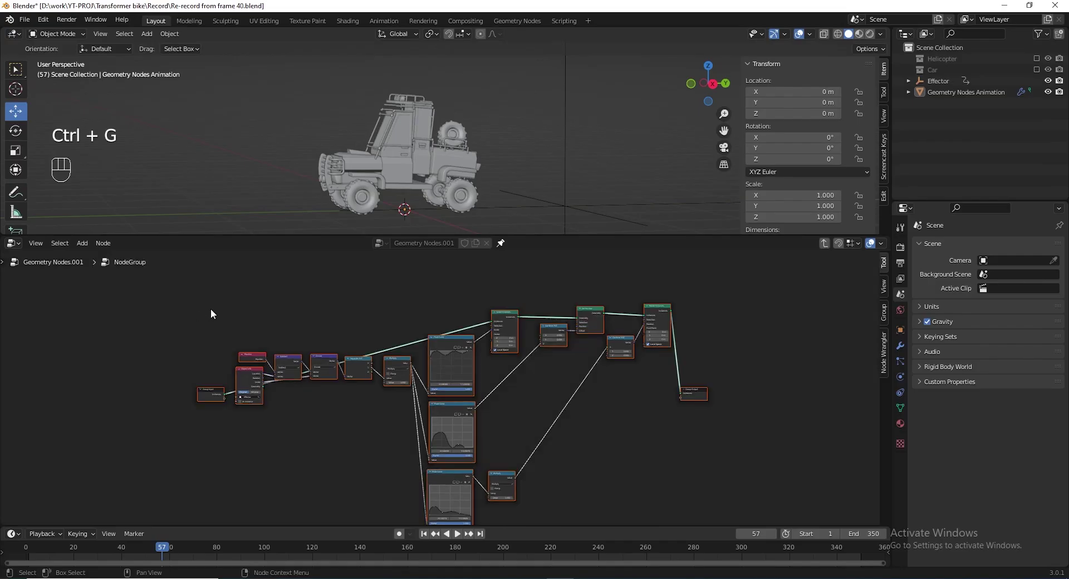
{"action": "left_click", "coordinate": [327, 329]}
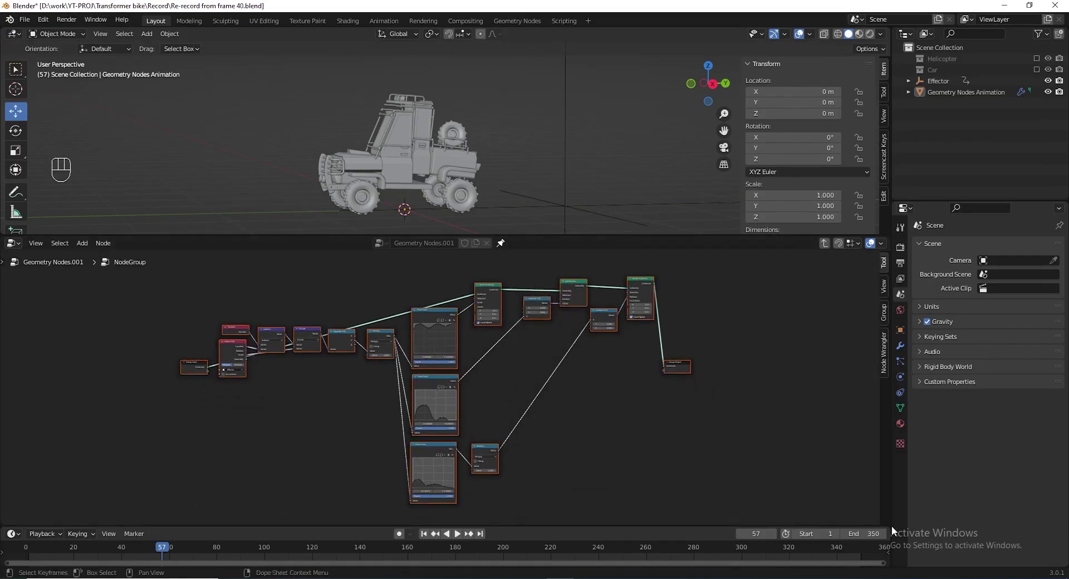
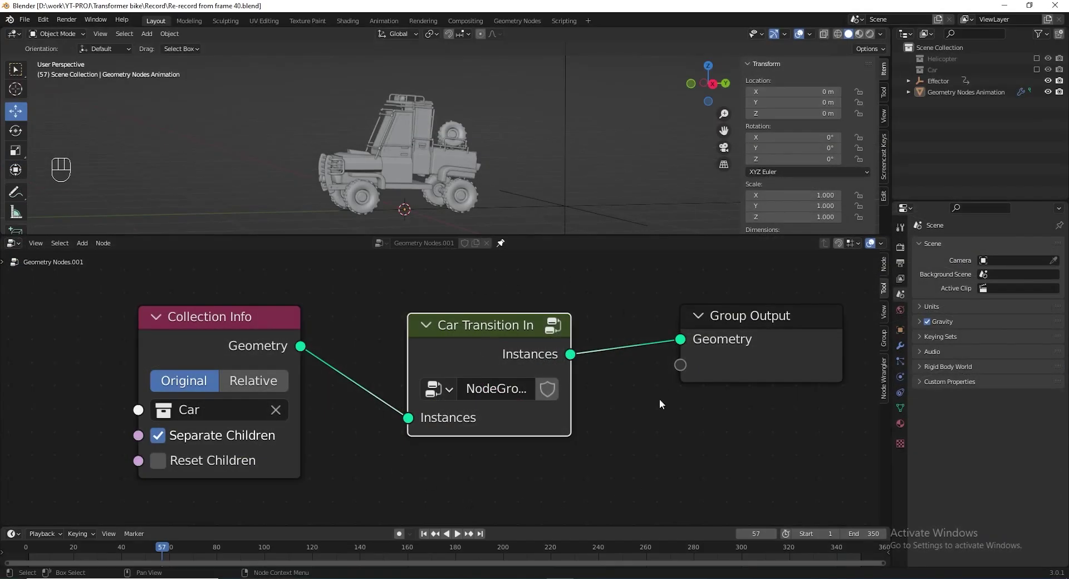
Duplicate the group node as a single-user copy renamed Car Transition Out before the output.
{"action": "left_click", "coordinate": [466, 333]}
{"action": "key", "text": "shift+d"}
{"action": "left_click_drag", "start_coordinate": [646, 312], "coordinate": [542, 341]}
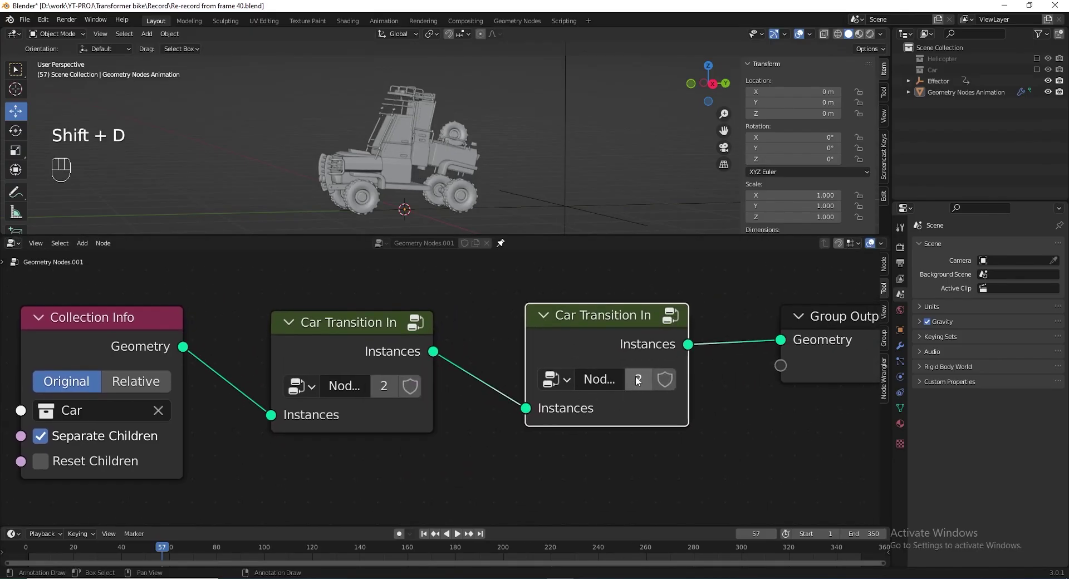
{"action": "left_click", "coordinate": [643, 381]}
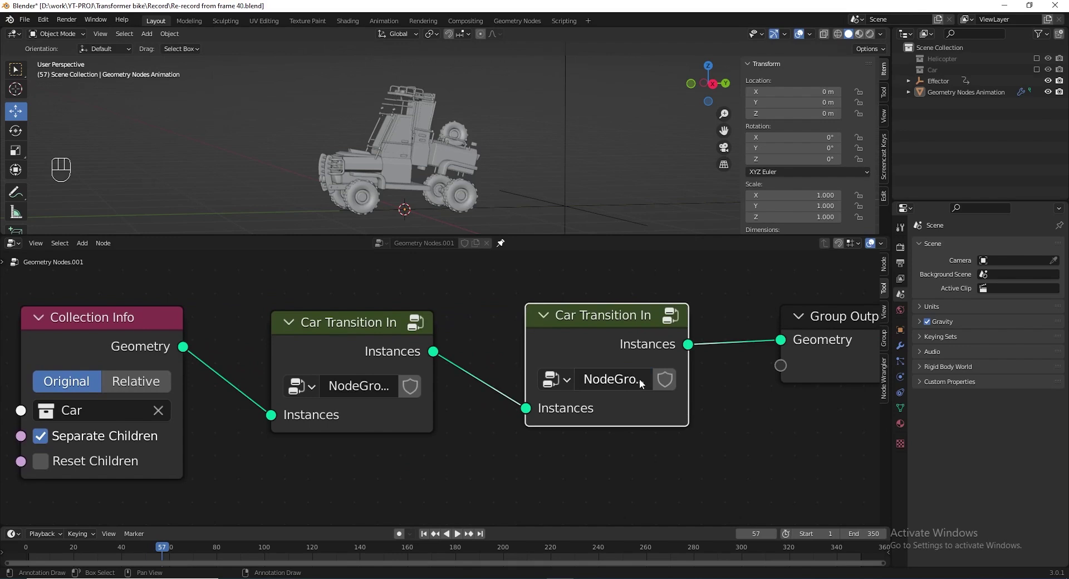
{"action": "left_click_drag", "start_coordinate": [591, 289], "coordinate": [577, 317]}
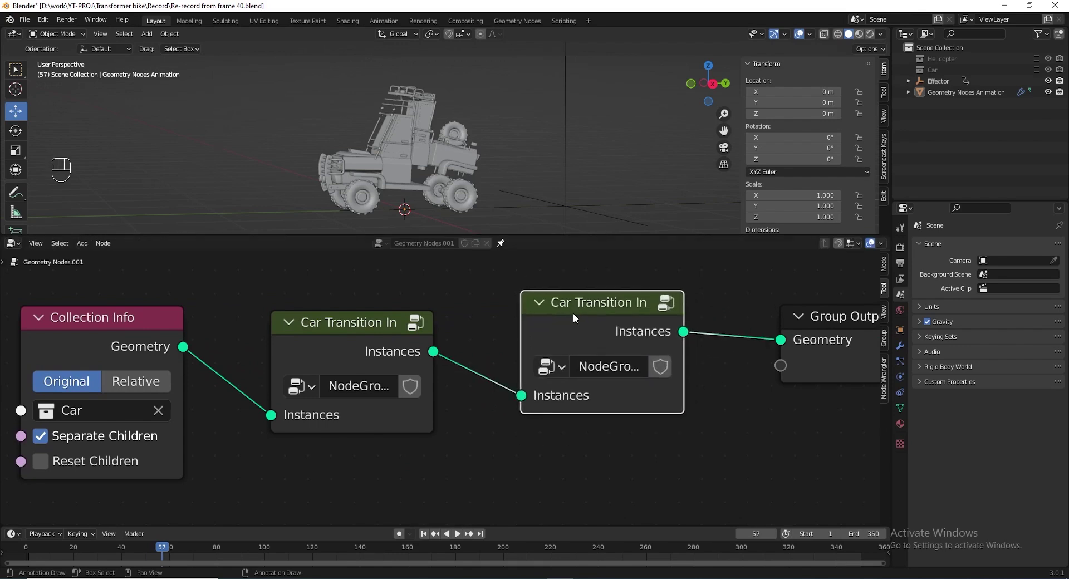
{"action": "key", "text": "F2"}
{"action": "key", "text": "shift+Left"}
{"action": "key", "text": "BackSpace"}
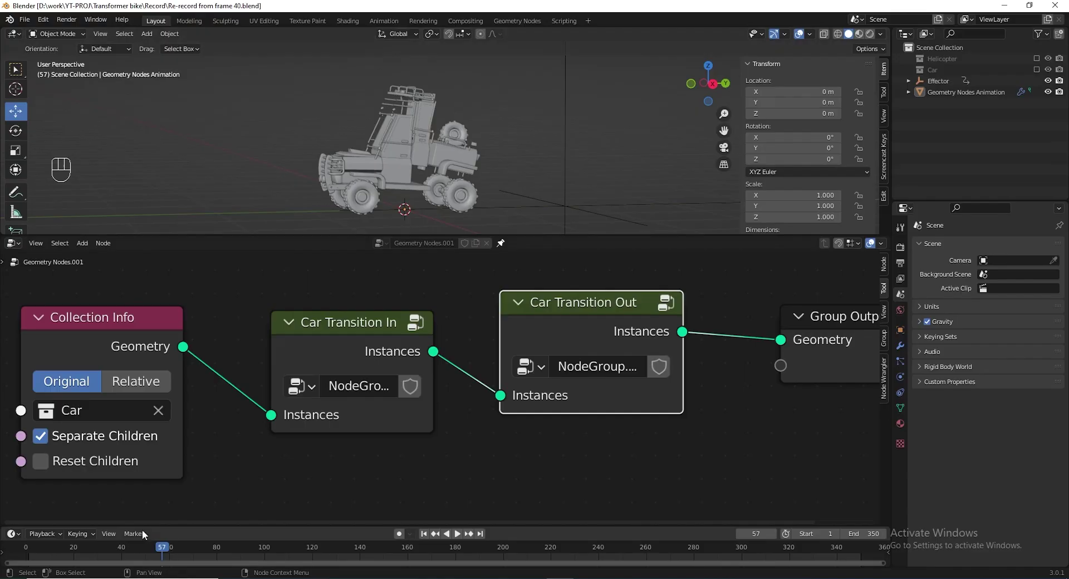
Scrub back to the start and select the Effector empty in the viewport.
{"action": "left_click_drag", "start_coordinate": [166, 557], "coordinate": [25, 555]}
{"action": "left_click", "coordinate": [389, 194]}
{"action": "left_click", "coordinate": [321, 172]}
Duplicate the effector as Effector.001 at Y -7.6339 and keyframe its location.
{"action": "key", "text": "shift+d"}
{"action": "left_click_drag", "start_coordinate": [354, 167], "coordinate": [408, 160]}
{"action": "left_click_drag", "start_coordinate": [232, 180], "coordinate": [280, 173]}
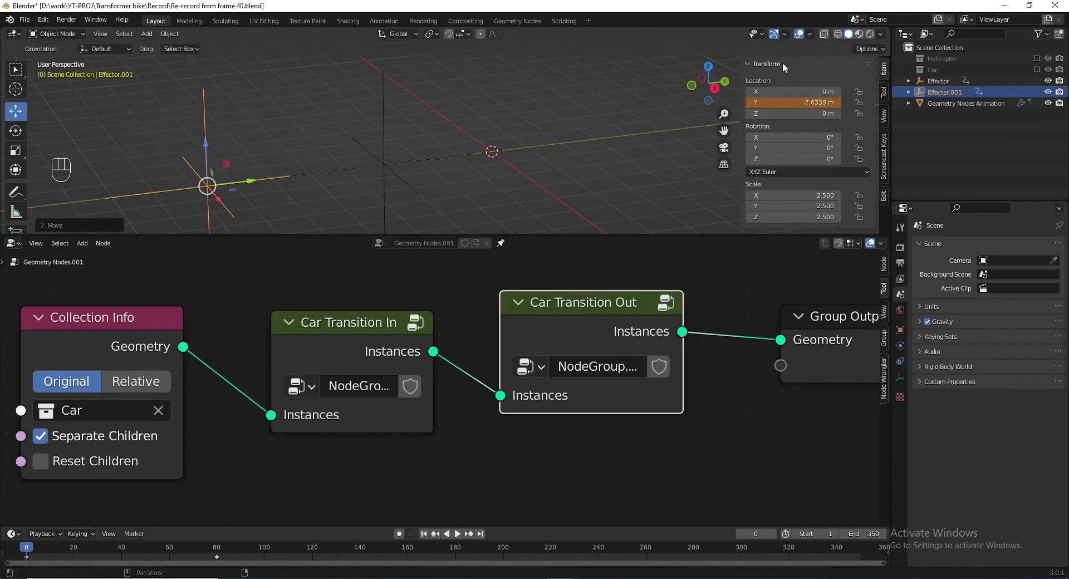
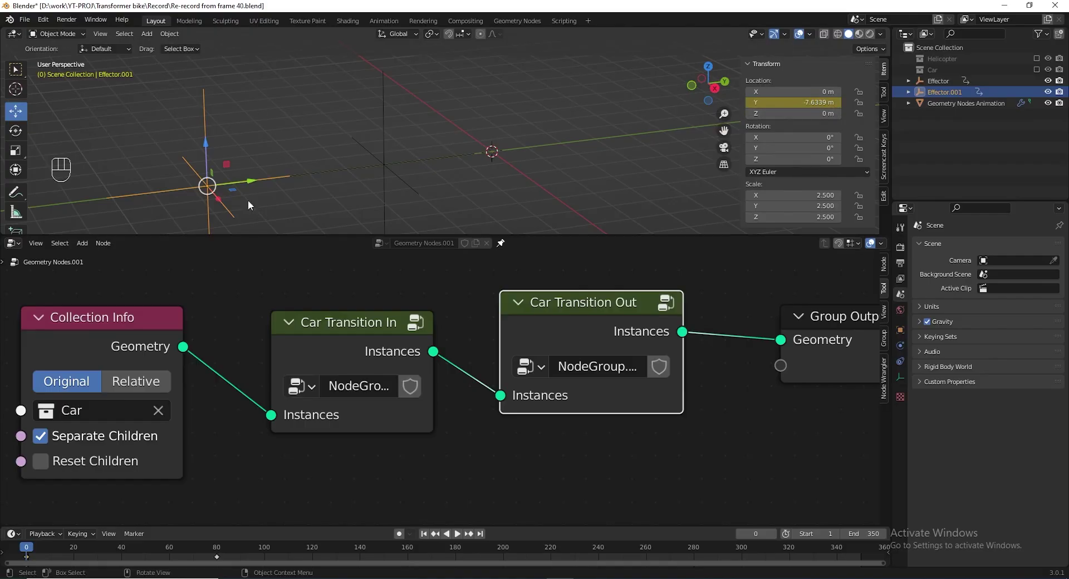
{"action": "left_click_drag", "start_coordinate": [44, 552], "coordinate": [70, 556]}
Shift Effector.001's keyframes later and point Car Transition Out's Object Info at Effector.001.
{"action": "left_click_drag", "start_coordinate": [259, 559], "coordinate": [16, 567]}
{"action": "left_click_drag", "start_coordinate": [39, 555], "coordinate": [254, 552]}
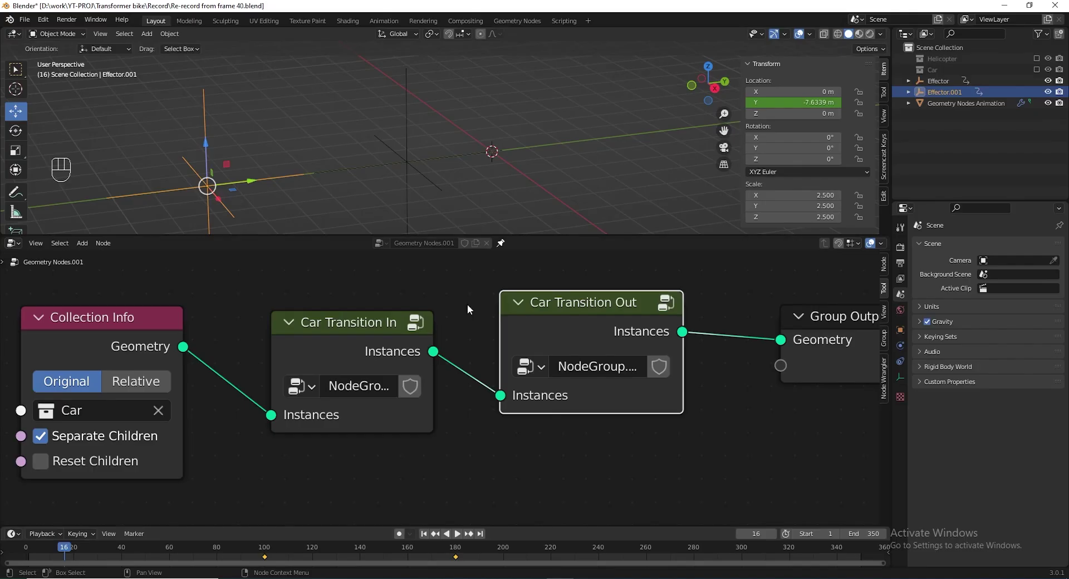
{"action": "left_click", "coordinate": [676, 302]}
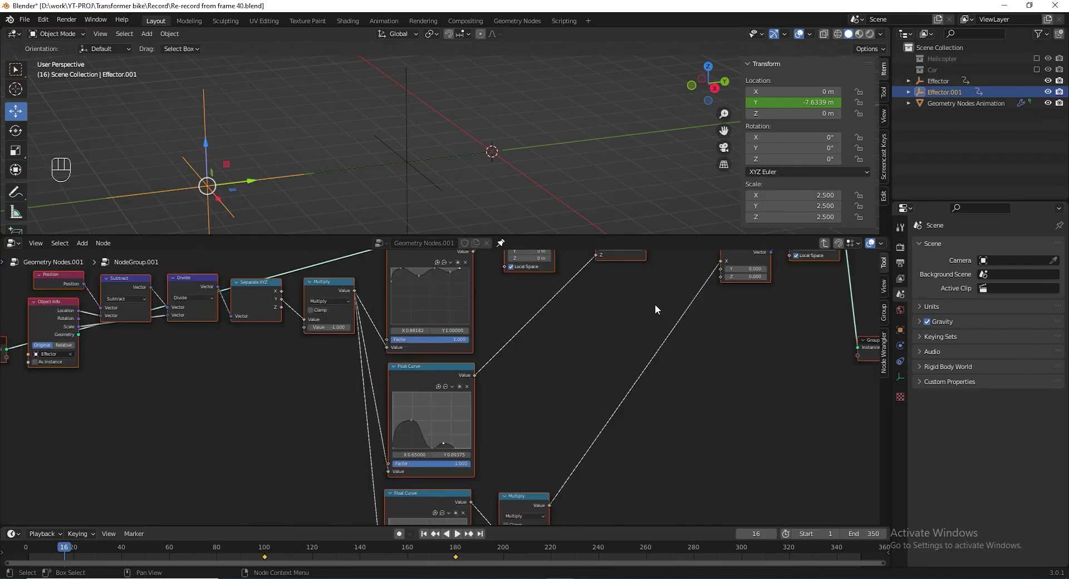
{"action": "left_click", "coordinate": [504, 361]}
{"action": "left_click_drag", "start_coordinate": [491, 385], "coordinate": [378, 284]}
{"action": "left_click", "coordinate": [443, 426]}
{"action": "left_click", "coordinate": [437, 425]}
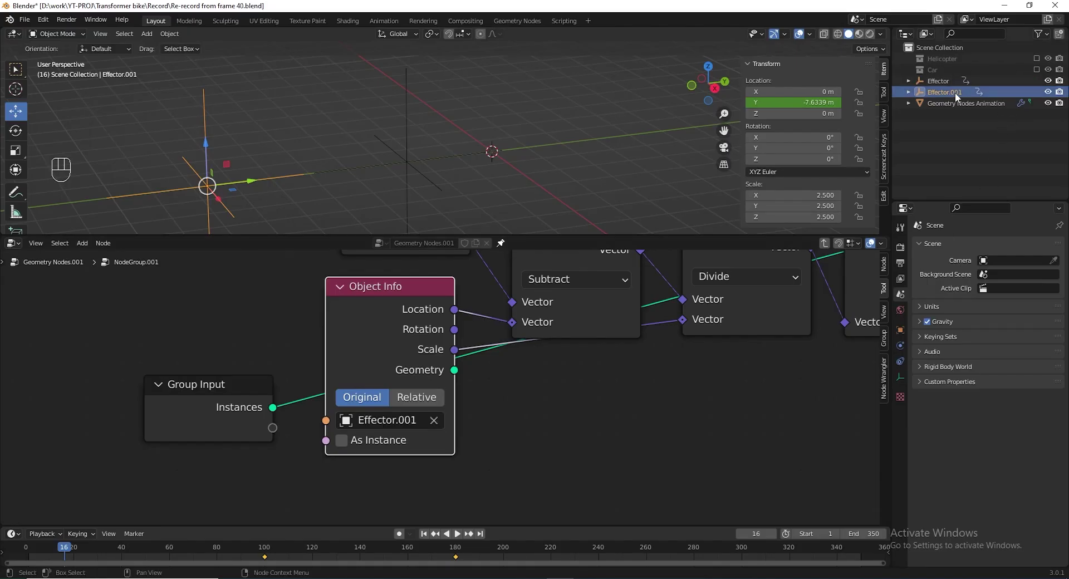
{"action": "left_click_drag", "start_coordinate": [75, 546], "coordinate": [253, 432]}
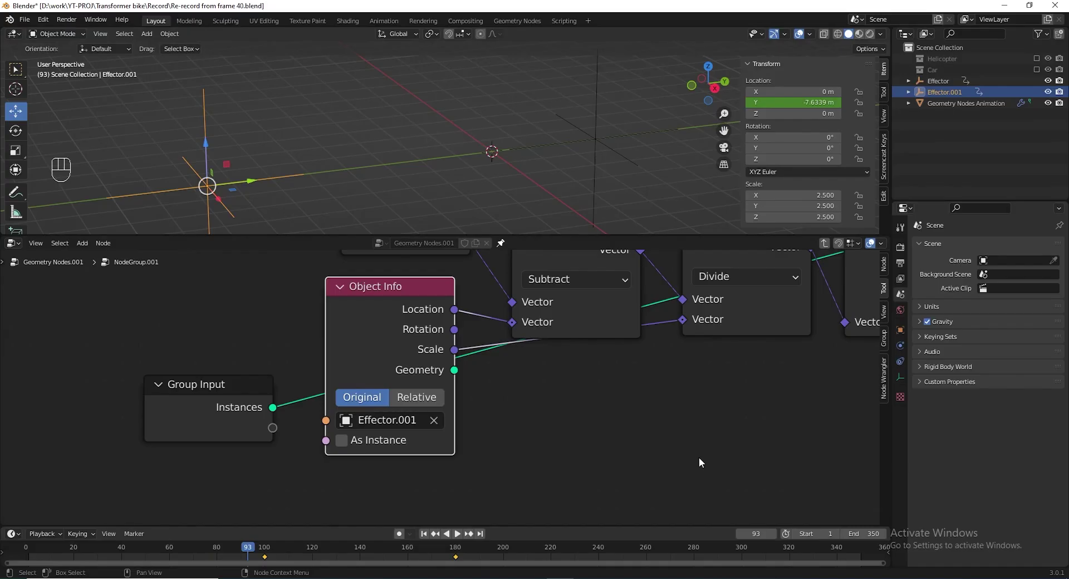
{"action": "left_click", "coordinate": [563, 395]}
{"action": "left_click_drag", "start_coordinate": [516, 343], "coordinate": [489, 400]}
{"action": "left_click_drag", "start_coordinate": [477, 328], "coordinate": [484, 349]}
{"action": "key", "text": "ctrl+x"}
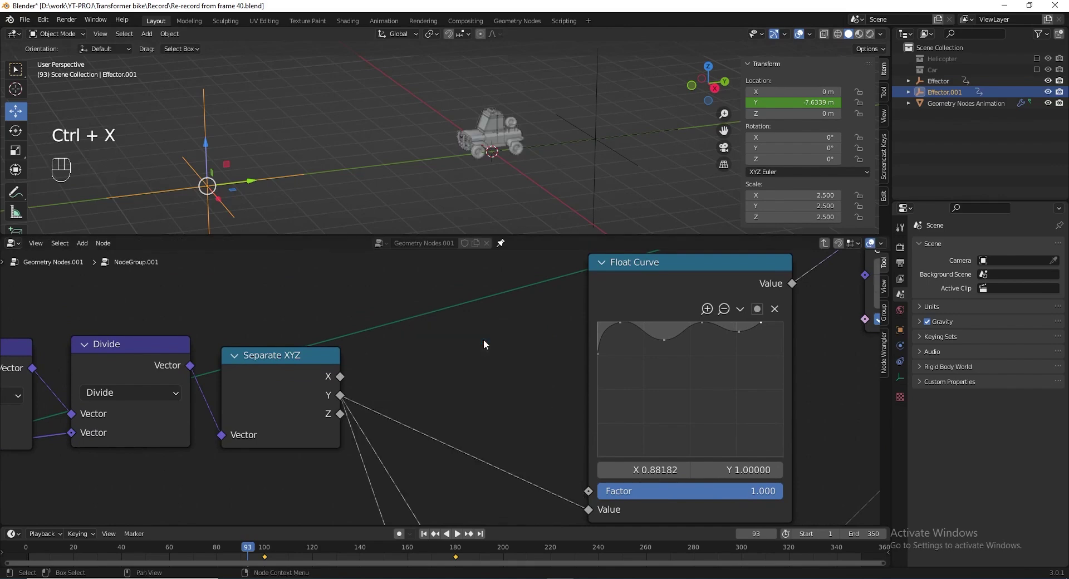
{"action": "left_click_drag", "start_coordinate": [497, 132], "coordinate": [388, 141]}
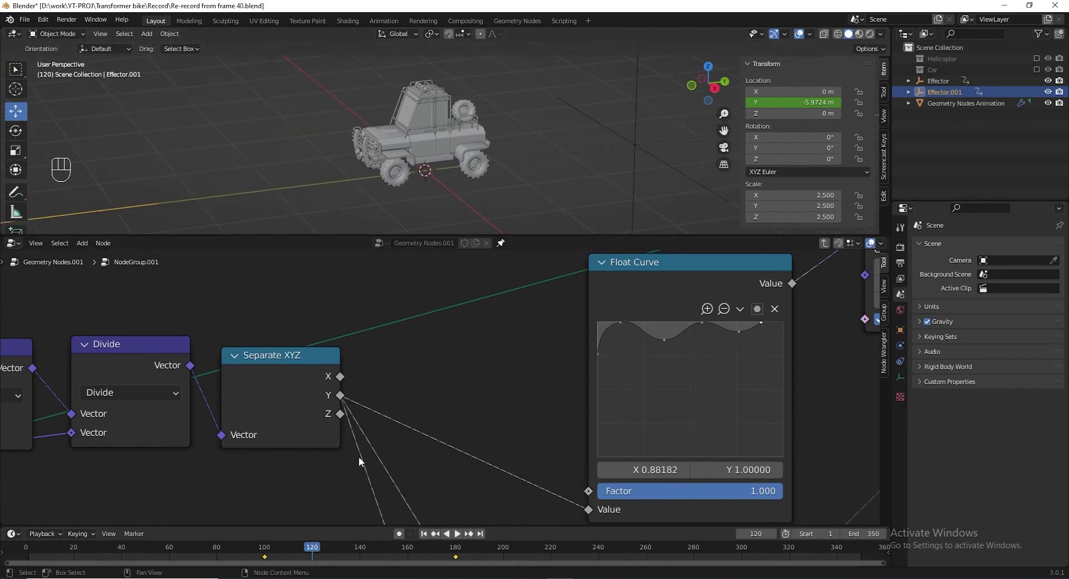
{"action": "left_click_drag", "start_coordinate": [305, 546], "coordinate": [346, 509]}
{"action": "key", "text": "space"}
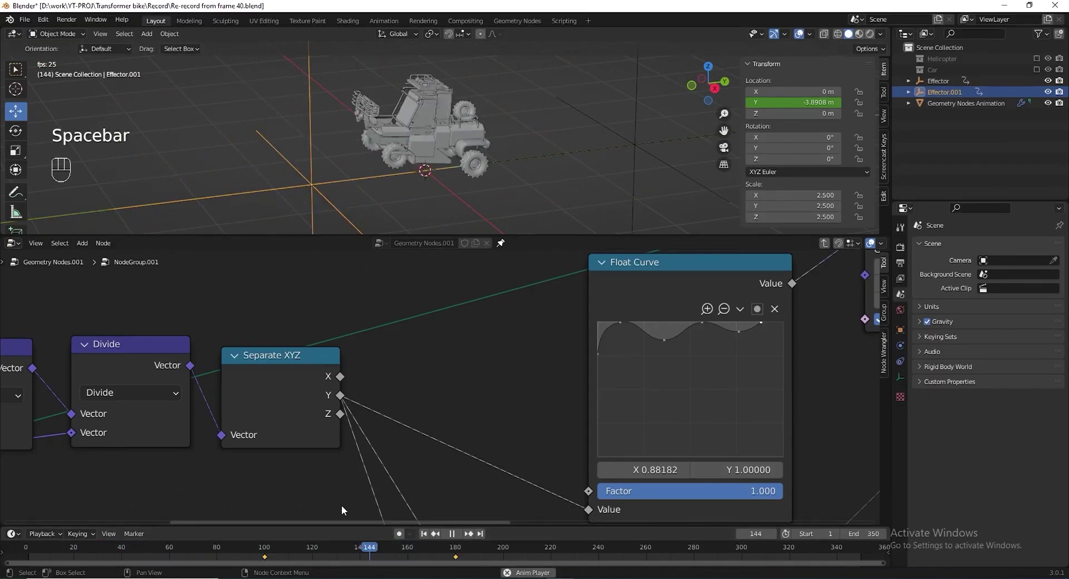
{"action": "key", "text": "space"}
{"action": "left_click_drag", "start_coordinate": [306, 552], "coordinate": [257, 561]}
{"action": "left_click_drag", "start_coordinate": [496, 366], "coordinate": [505, 317]}
{"action": "middle_click", "coordinate": [550, 339]}
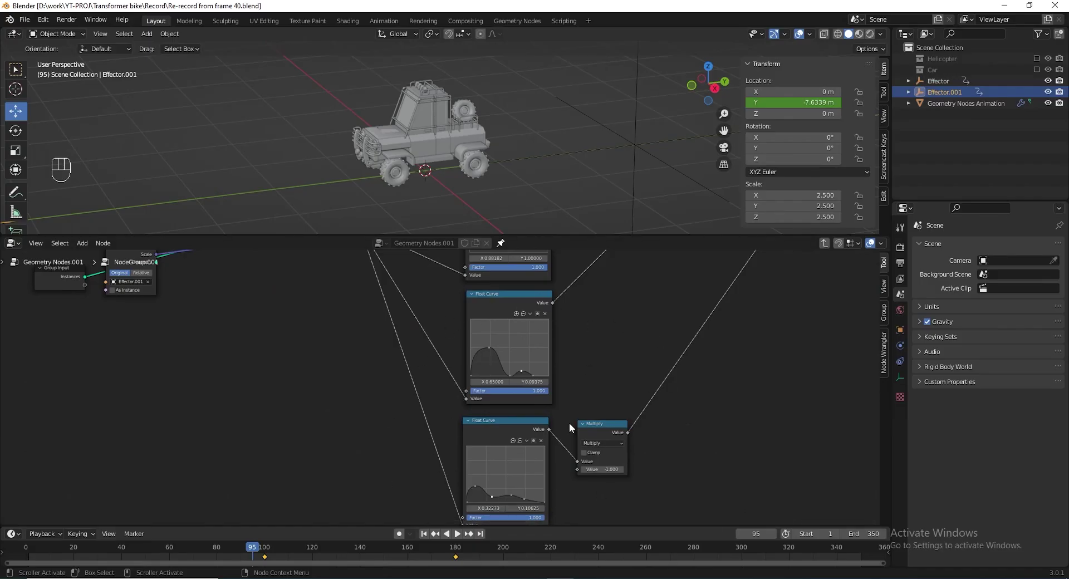
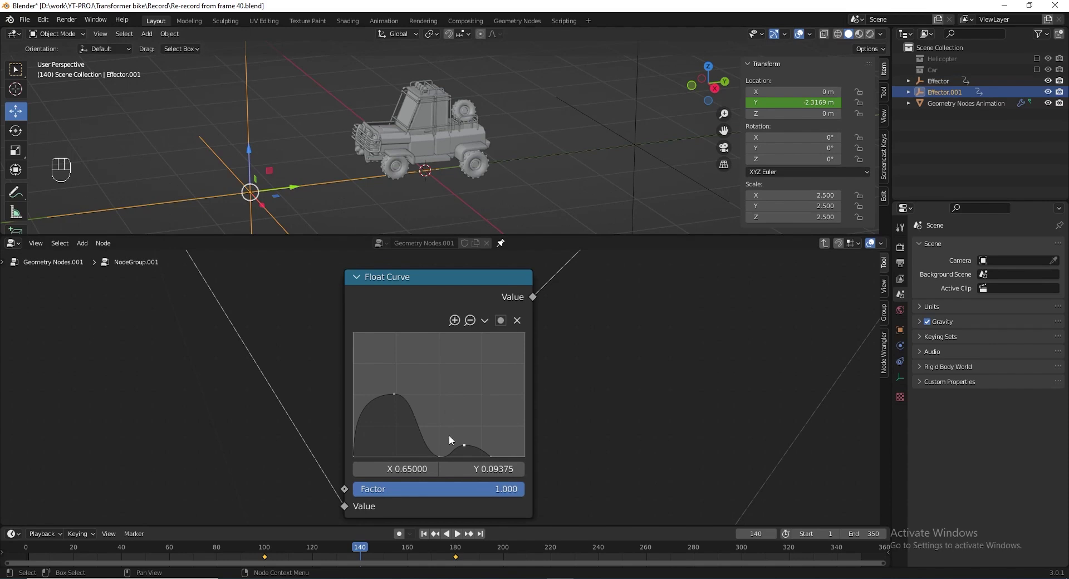
Reset the first Float Curve to a straight line and play back to test the transition.
{"action": "left_click_drag", "start_coordinate": [490, 320], "coordinate": [503, 428]}
{"action": "left_click", "coordinate": [444, 403]}
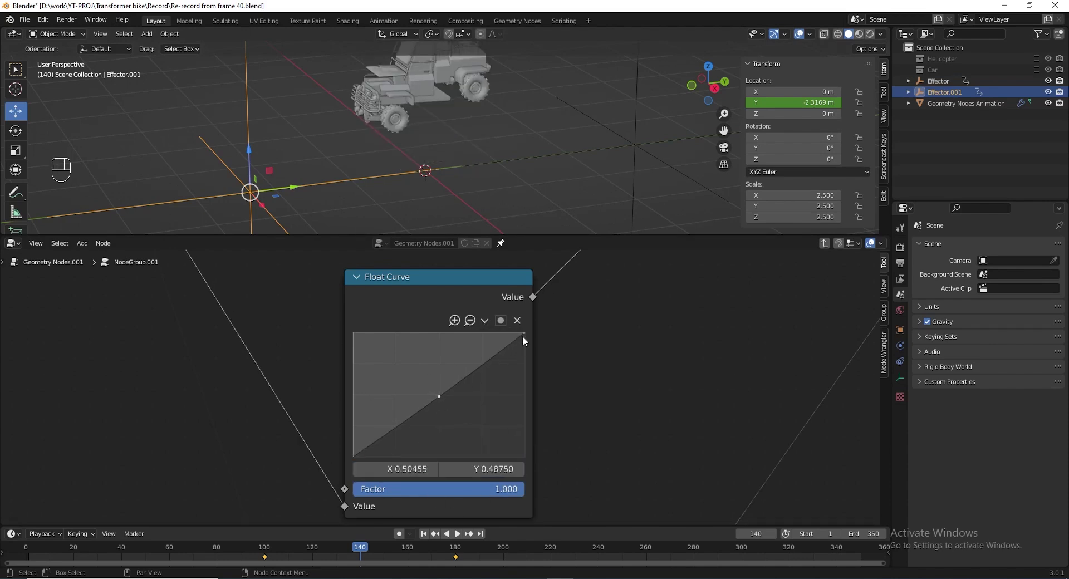
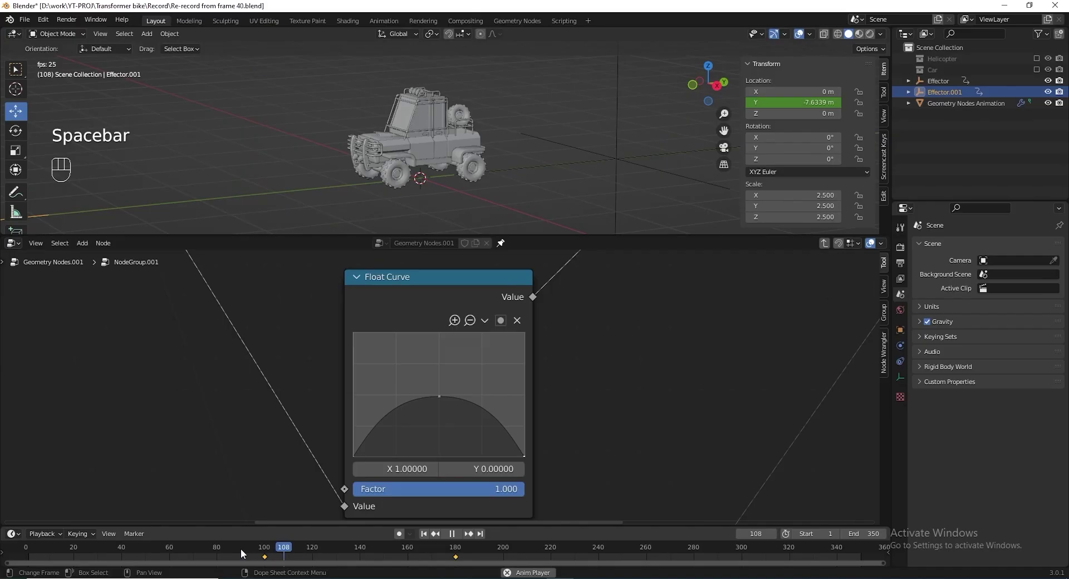
{"action": "key", "text": "space"}
{"action": "left_click", "coordinate": [348, 549]}
{"action": "key", "text": "space"}
{"action": "key", "text": "space"}
{"action": "left_click", "coordinate": [349, 549]}
{"action": "left_click_drag", "start_coordinate": [637, 400], "coordinate": [650, 340]}
{"action": "middle_click", "coordinate": [571, 389]}
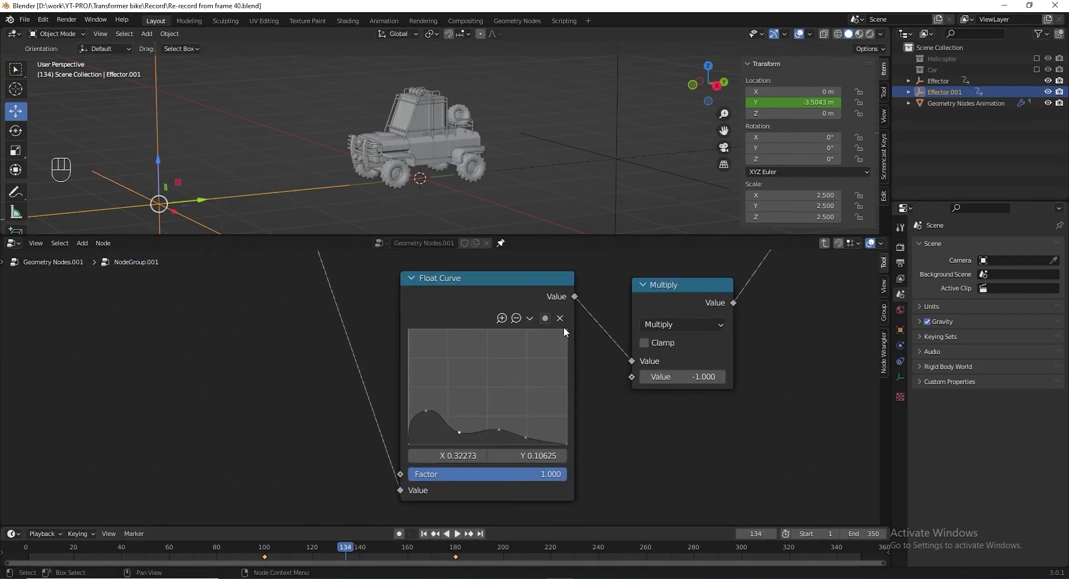
Reshape the Multiply-linked curve into a steep decay and test playback around frame 134.
{"action": "left_click_drag", "start_coordinate": [536, 324], "coordinate": [543, 421]}
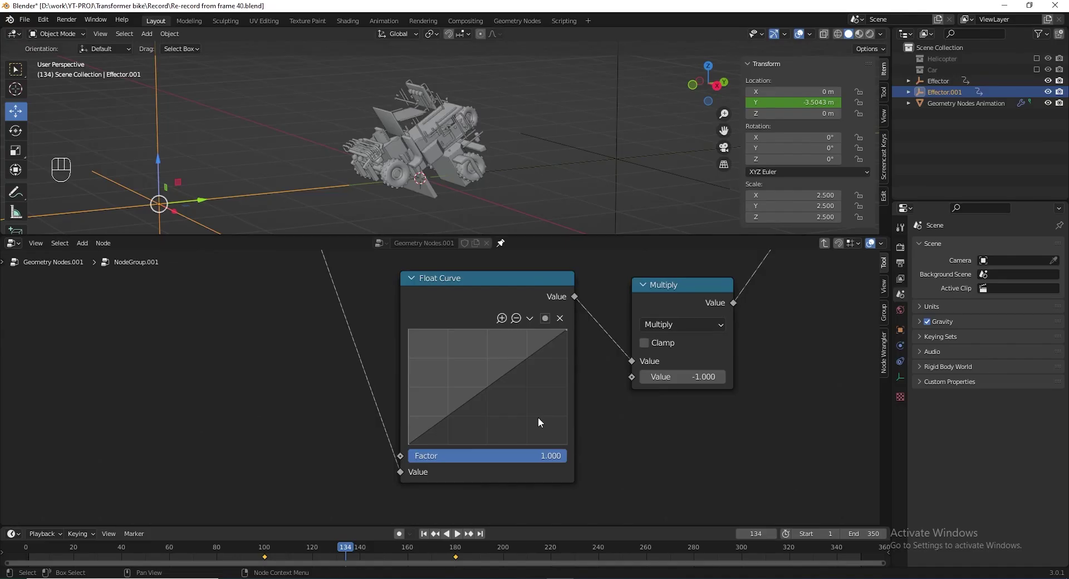
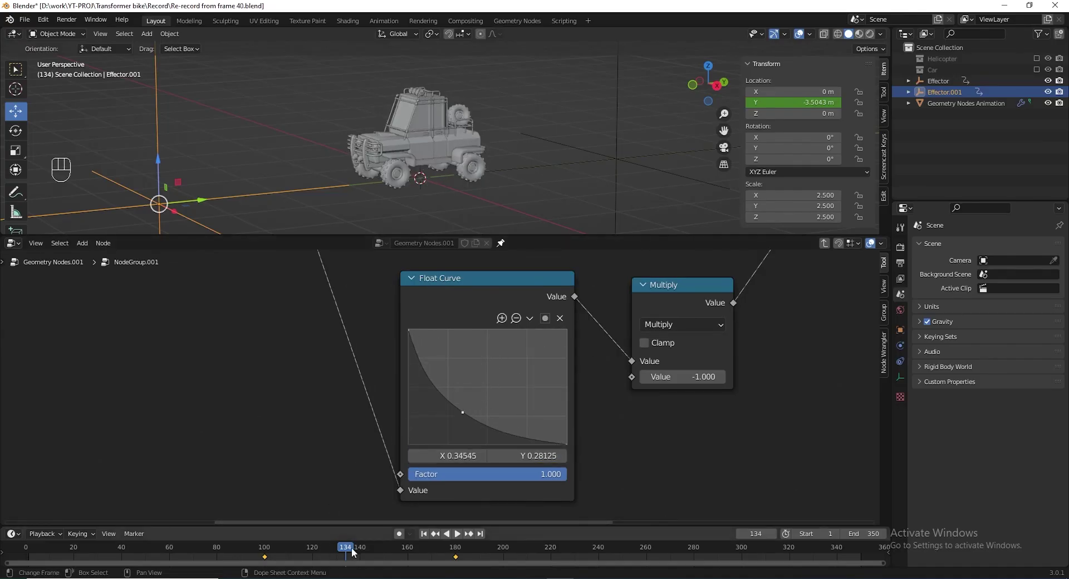
{"action": "left_click_drag", "start_coordinate": [347, 550], "coordinate": [346, 545]}
{"action": "key", "text": "space"}
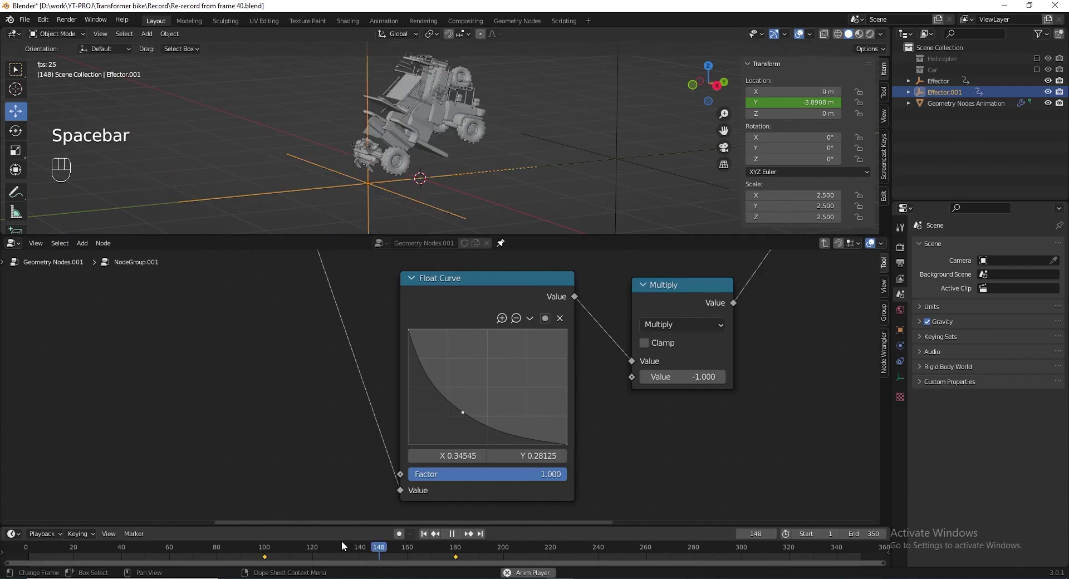
{"action": "key", "text": "space"}
{"action": "left_click", "coordinate": [336, 548]}
{"action": "key", "text": "space"}
{"action": "key", "text": "space"}
{"action": "left_click_drag", "start_coordinate": [336, 548], "coordinate": [350, 553]}
{"action": "key", "text": "space"}
{"action": "left_click", "coordinate": [350, 552]}
{"action": "left_click", "coordinate": [350, 553]}
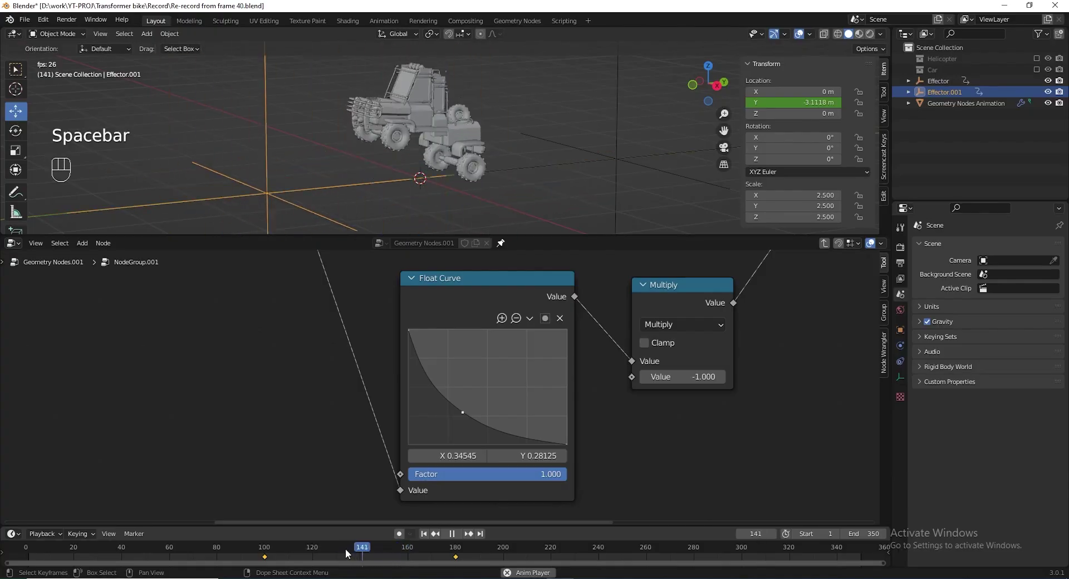
{"action": "left_click", "coordinate": [350, 553]}
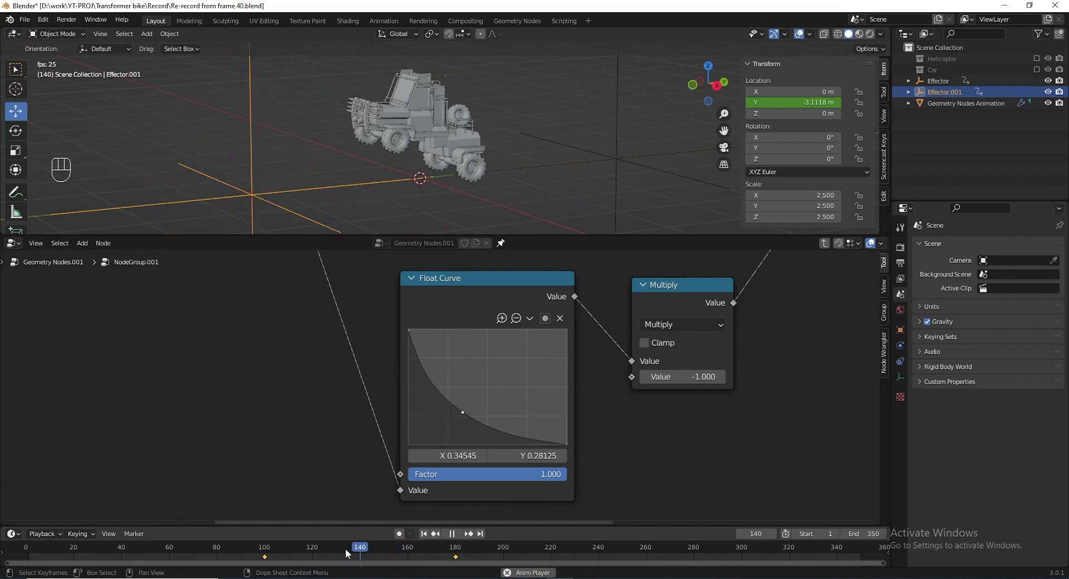
{"action": "key", "text": "space"}
{"action": "left_click", "coordinate": [349, 553]}
Save the file and pan the node tree back to the float curves.
{"action": "key", "text": "ctrl+s"}
{"action": "left_click", "coordinate": [567, 358]}
{"action": "left_click_drag", "start_coordinate": [581, 436], "coordinate": [578, 431]}
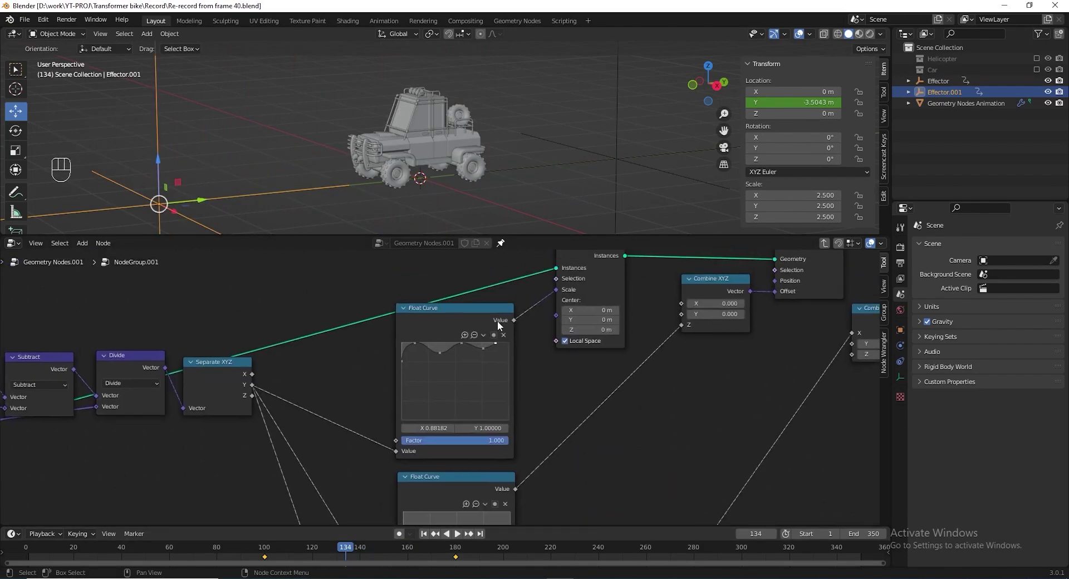
{"action": "left_click_drag", "start_coordinate": [483, 321], "coordinate": [528, 319]}
{"action": "left_click_drag", "start_coordinate": [529, 320], "coordinate": [489, 383]}
{"action": "middle_click", "coordinate": [496, 328]}
{"action": "left_click_drag", "start_coordinate": [416, 287], "coordinate": [403, 314]}
{"action": "left_click_drag", "start_coordinate": [468, 348], "coordinate": [466, 300]}
{"action": "left_click_drag", "start_coordinate": [434, 345], "coordinate": [326, 344]}
{"action": "left_click", "coordinate": [318, 338]}
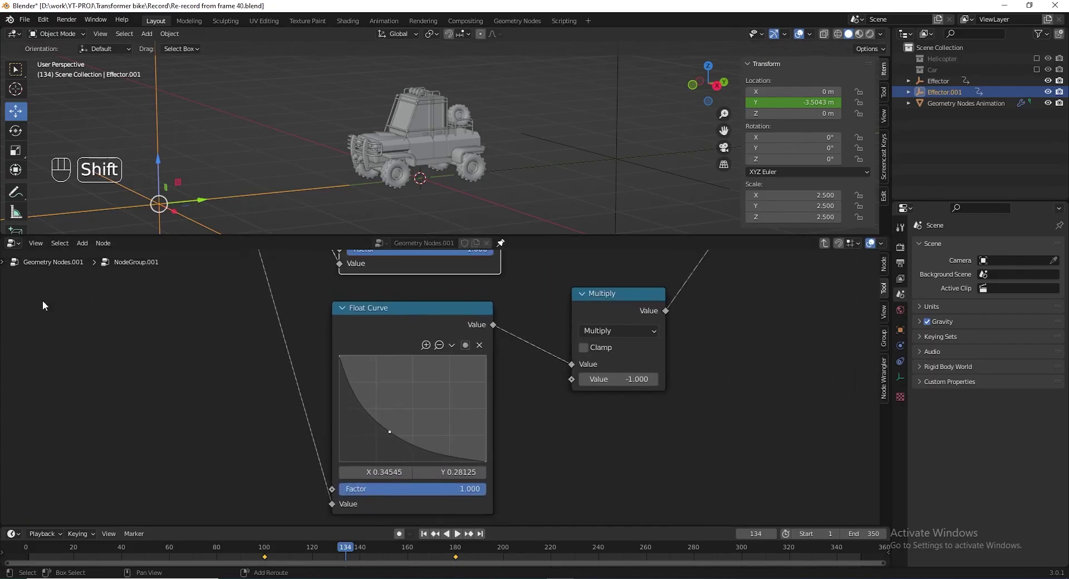
{"action": "key", "text": "shift+a"}
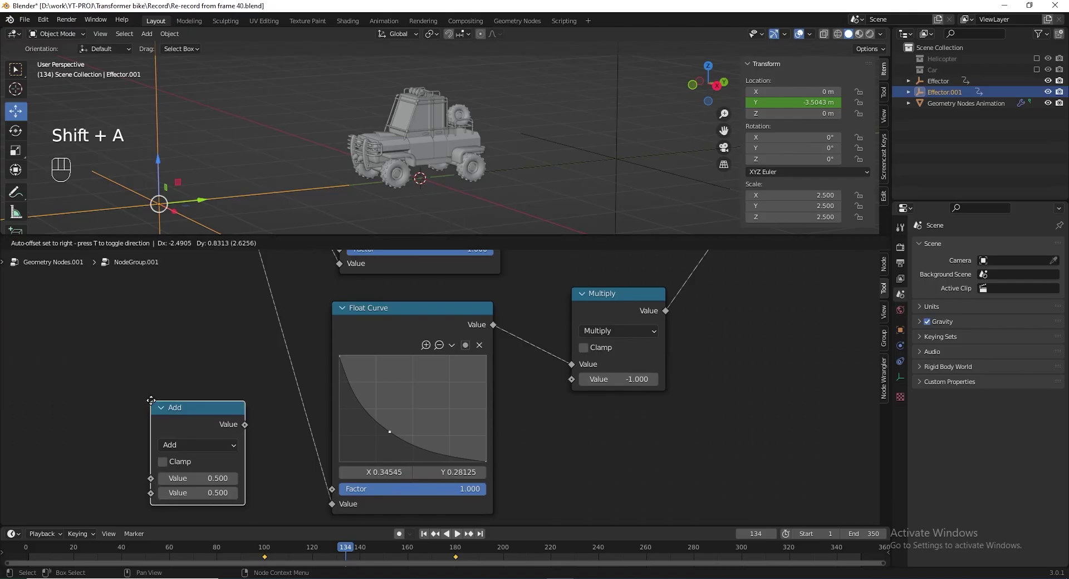
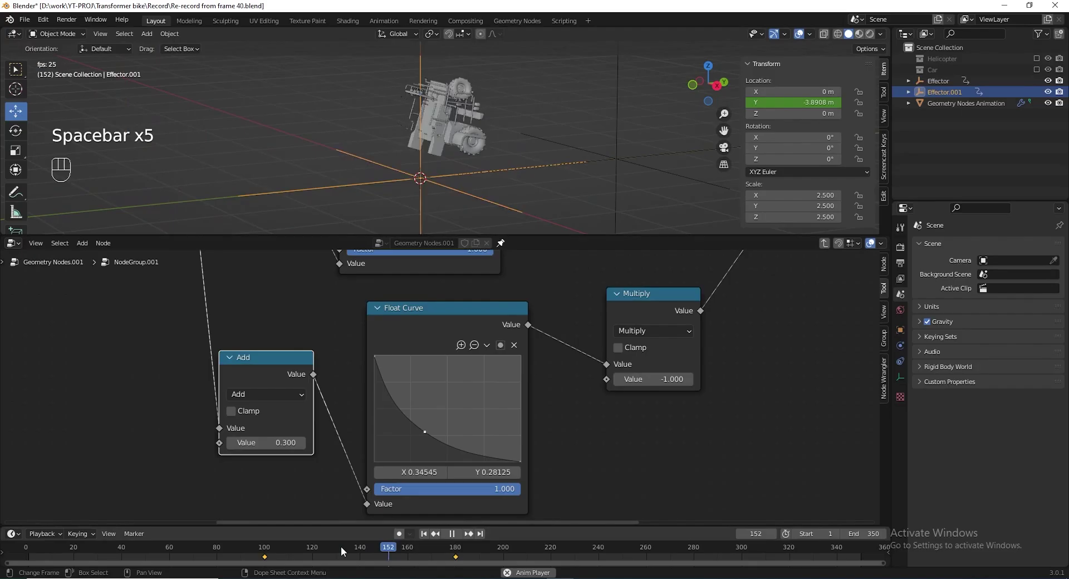
{"action": "key", "text": "space"}
{"action": "left_click", "coordinate": [343, 553]}
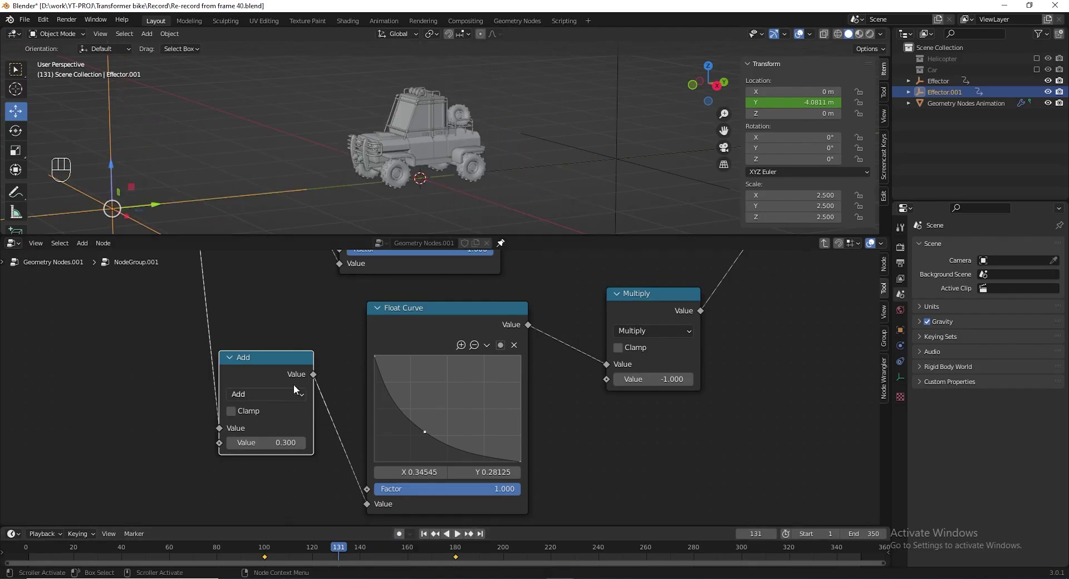
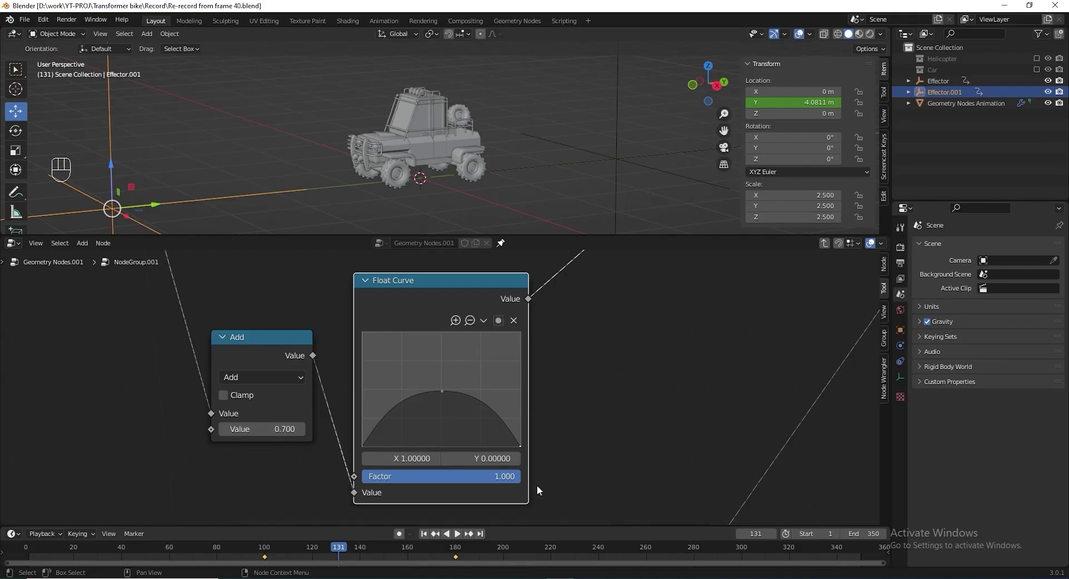
Preview the arched float-curve transition by scrubbing and playing back the timeline.
{"action": "left_click_drag", "start_coordinate": [344, 546], "coordinate": [361, 540]}
{"action": "key", "text": "space"}
{"action": "key", "text": "space"}
{"action": "key", "text": "space"}
{"action": "left_click", "coordinate": [335, 548]}
{"action": "key", "text": "space"}
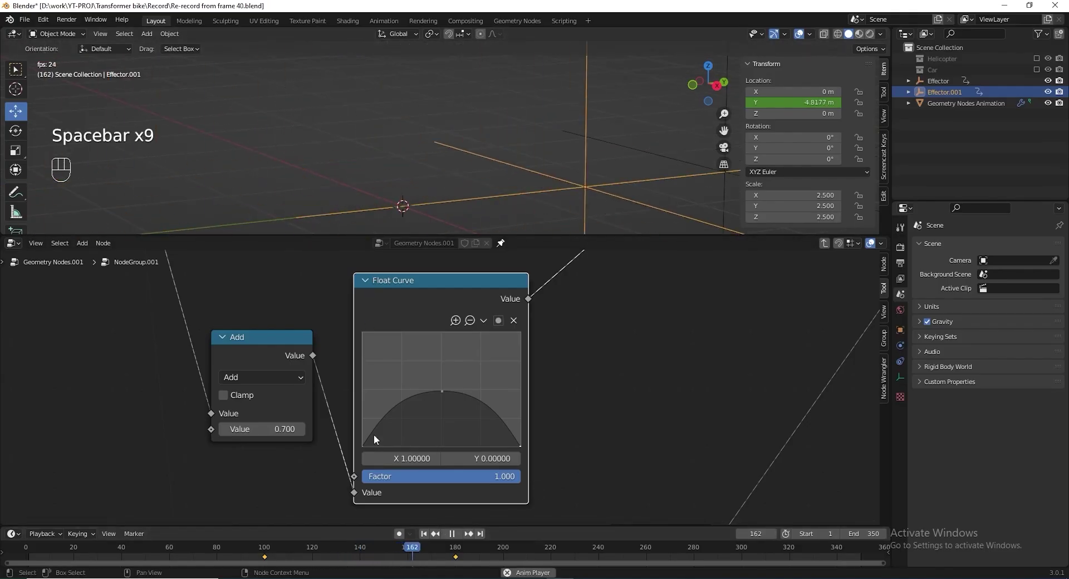
{"action": "key", "text": "space"}
{"action": "left_click", "coordinate": [343, 551]}
{"action": "key", "text": "space"}
{"action": "key", "text": "space"}
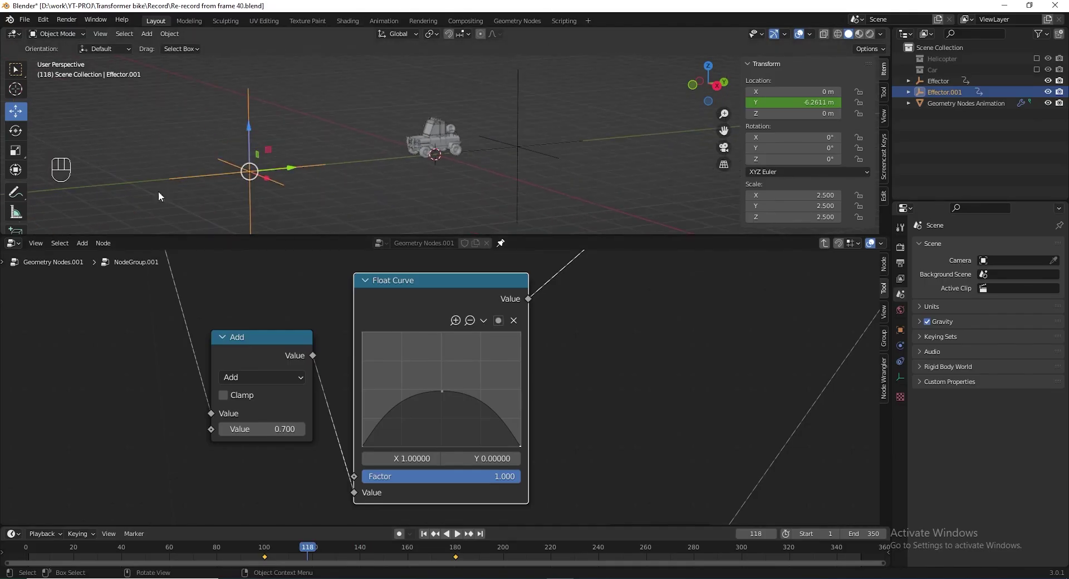
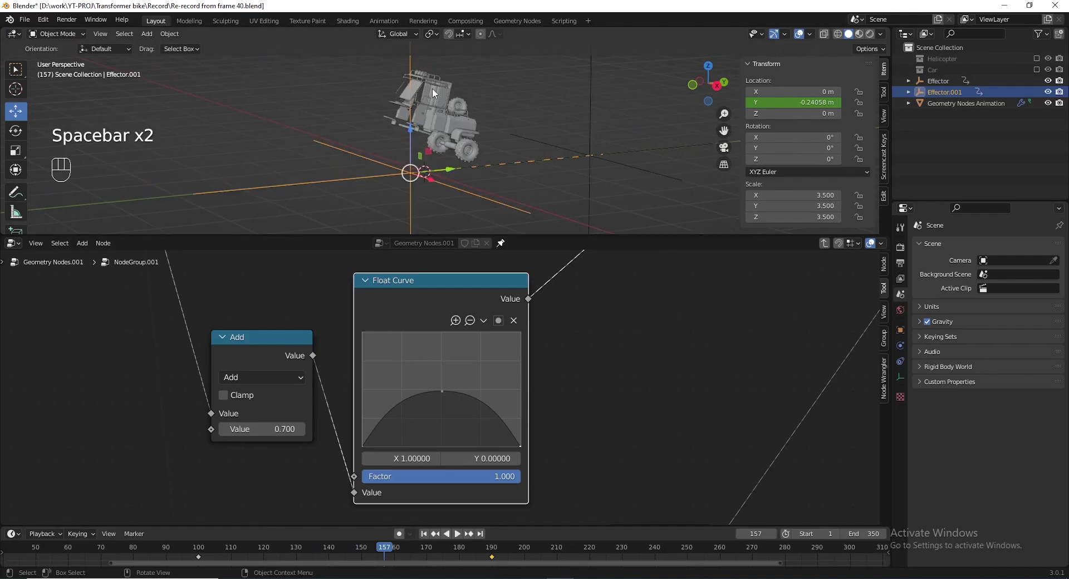
Orbit closer to the car, scale Effector.001 to 3.5 and return to the top-level tree.
{"action": "middle_click", "coordinate": [452, 116]}
{"action": "left_click_drag", "start_coordinate": [361, 542], "coordinate": [319, 540]}
{"action": "key", "text": "space"}
{"action": "key", "text": "space"}
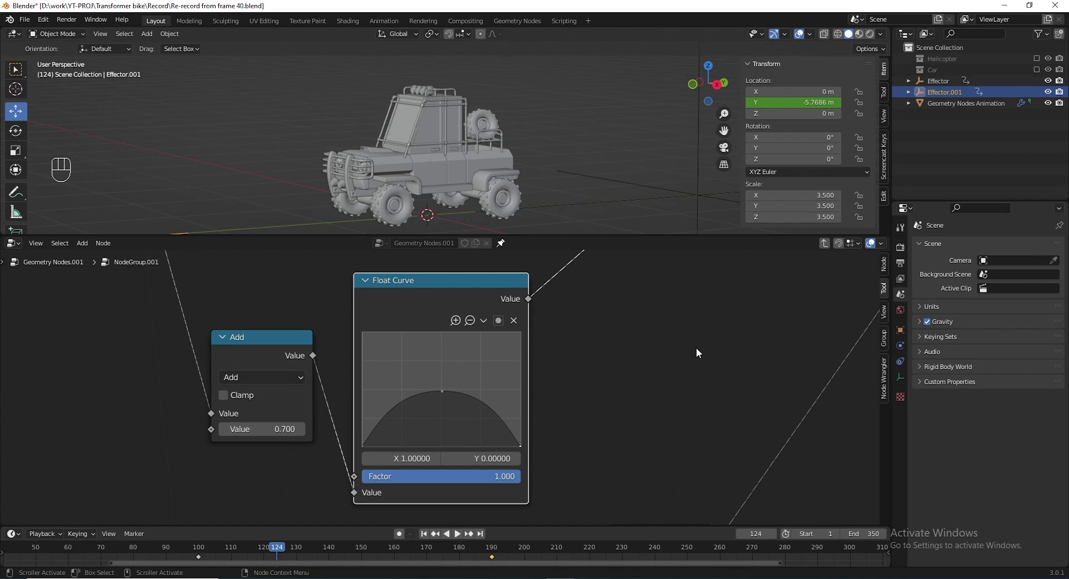
{"action": "left_click_drag", "start_coordinate": [447, 394], "coordinate": [482, 396]}
{"action": "left_click_drag", "start_coordinate": [255, 554], "coordinate": [307, 537]}
{"action": "key", "text": "space"}
{"action": "key", "text": "space"}
{"action": "key", "text": "space"}
{"action": "left_click", "coordinate": [289, 551]}
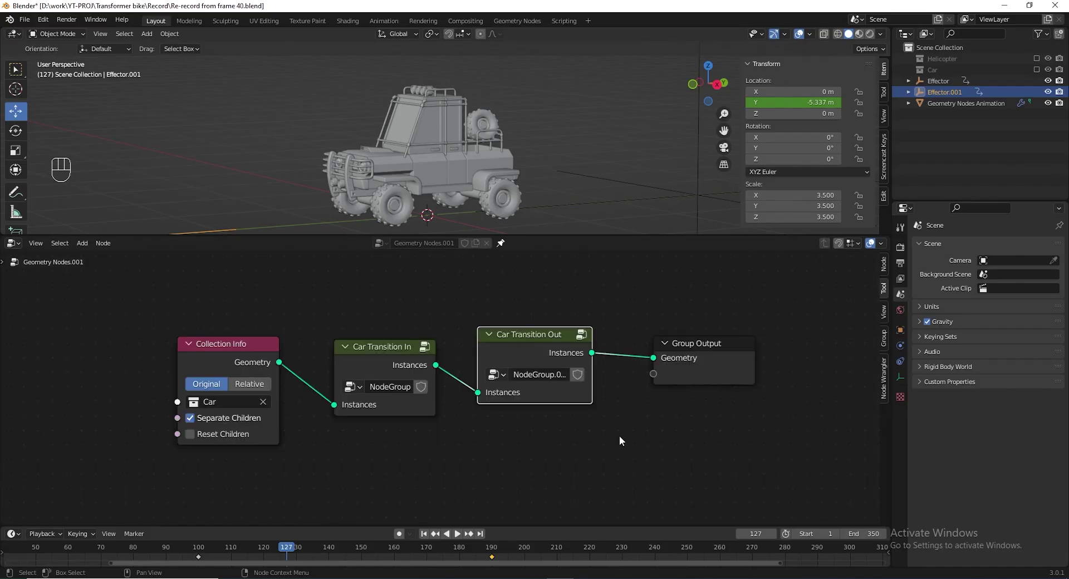
Add Join Geometry before the output and a single-user group copy labelled Helicopter Transition In.
{"action": "key", "text": "shift+a"}
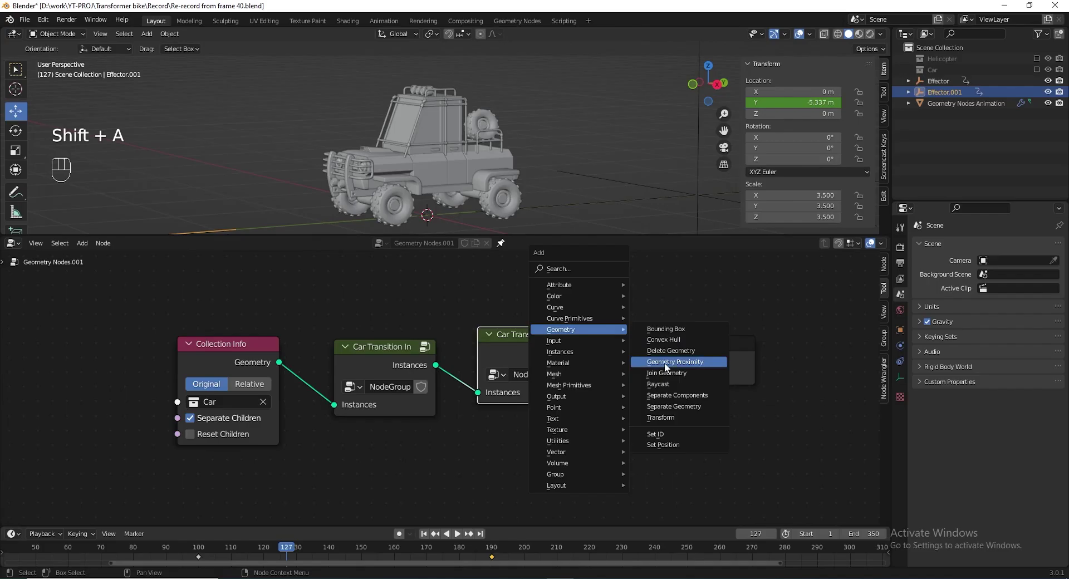
{"action": "left_click", "coordinate": [386, 358]}
{"action": "key", "text": "shift+d"}
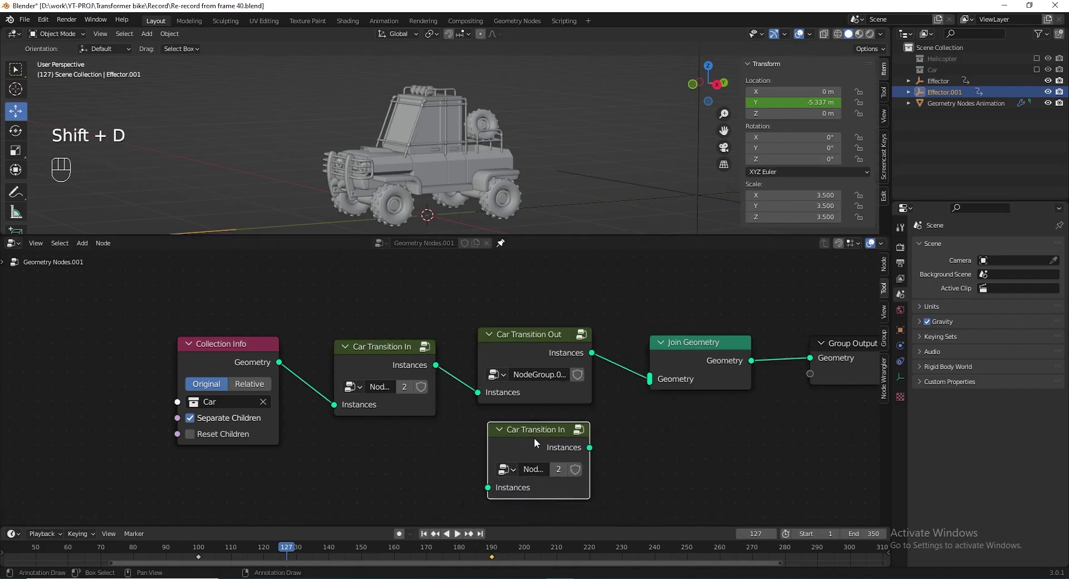
{"action": "left_click_drag", "start_coordinate": [519, 453], "coordinate": [549, 439]}
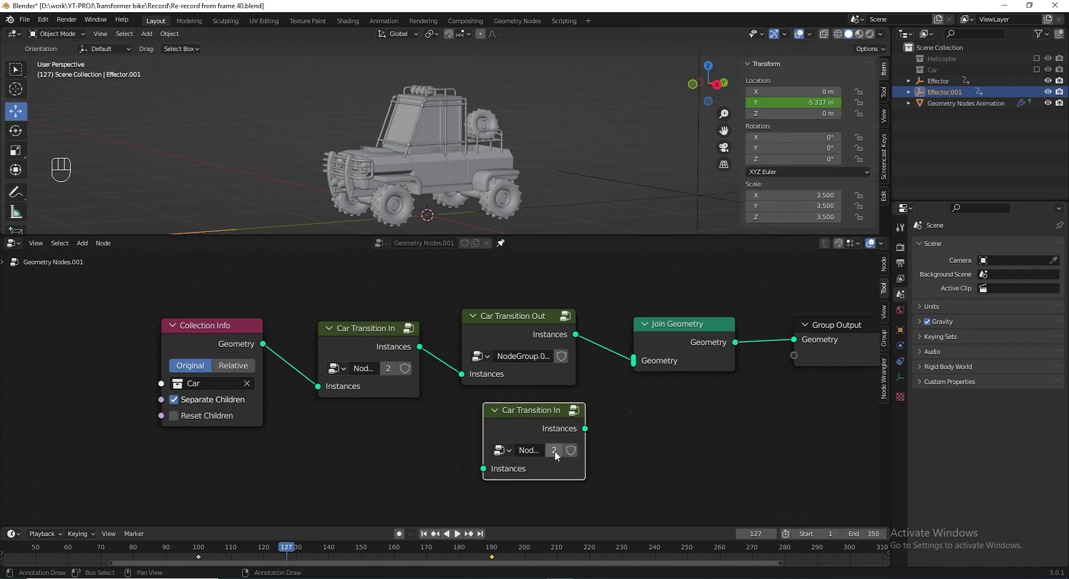
{"action": "left_click", "coordinate": [559, 455]}
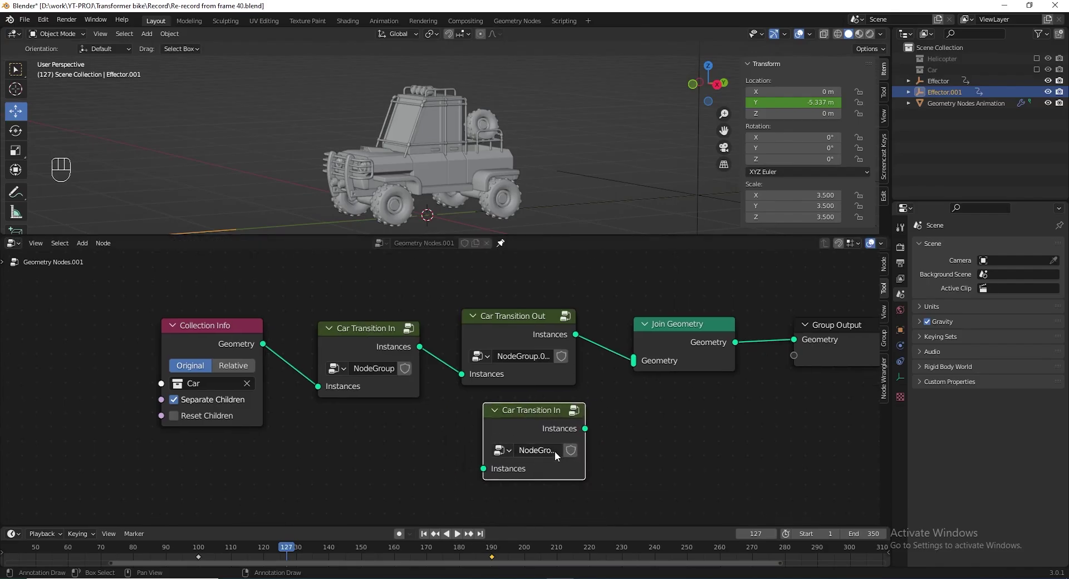
{"action": "key", "text": "F2"}
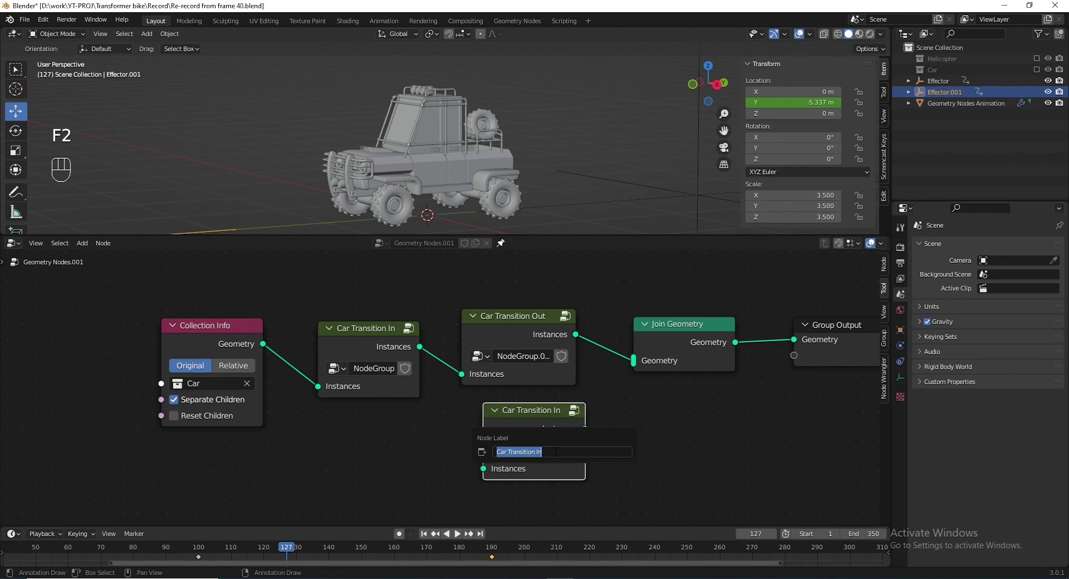
{"action": "key", "text": "shift+Right"}
{"action": "key", "text": "shift+Right"}
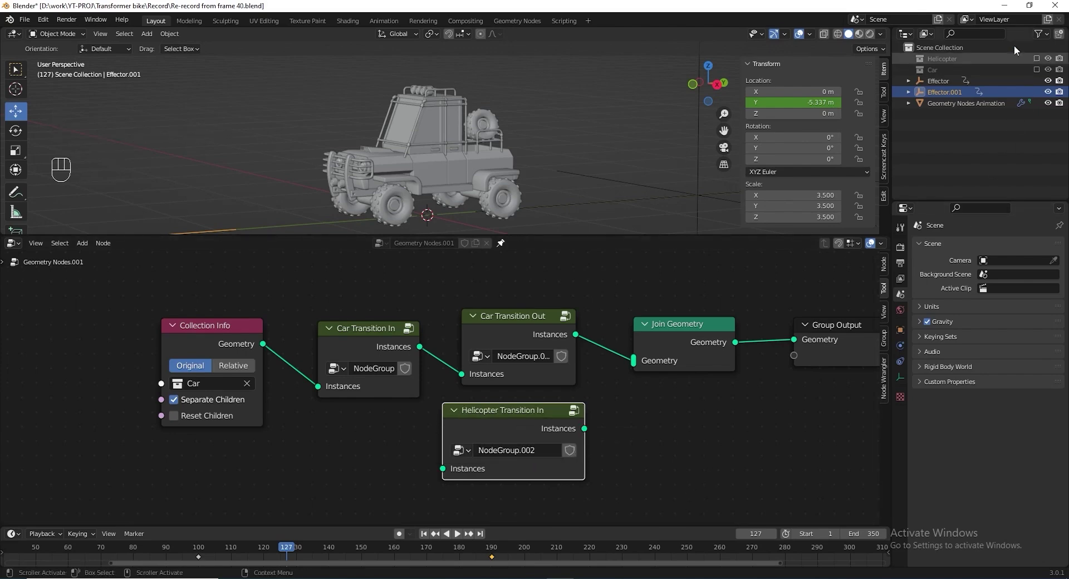
Route the helicopter instances through Helicopter Transition In and into Join Geometry.
{"action": "left_click", "coordinate": [949, 61]}
{"action": "left_click_drag", "start_coordinate": [968, 99], "coordinate": [189, 475]}
{"action": "left_click_drag", "start_coordinate": [287, 437], "coordinate": [276, 427]}
{"action": "left_click", "coordinate": [231, 491]}
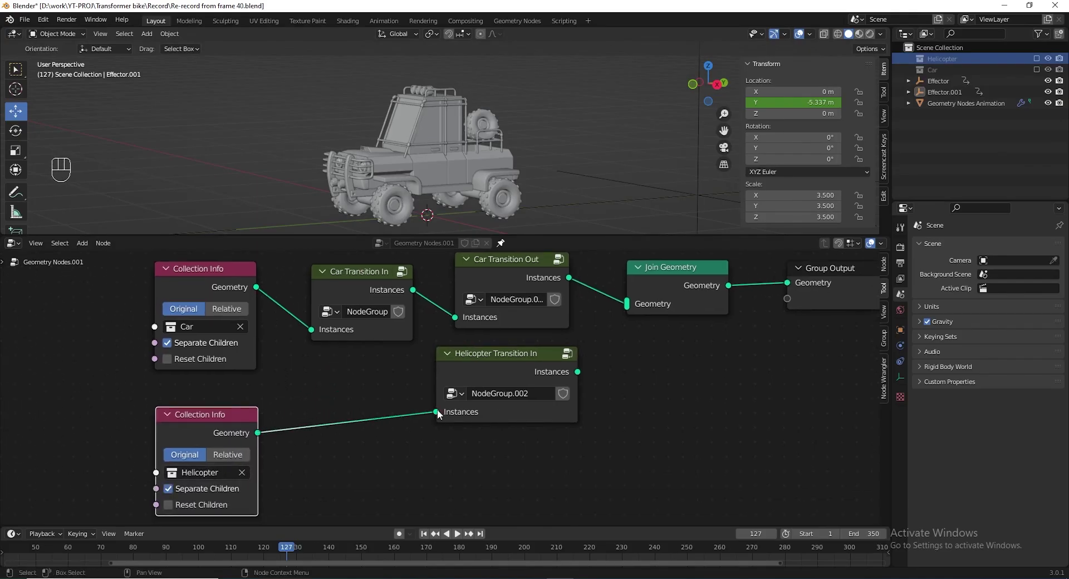
{"action": "left_click_drag", "start_coordinate": [601, 374], "coordinate": [628, 311]}
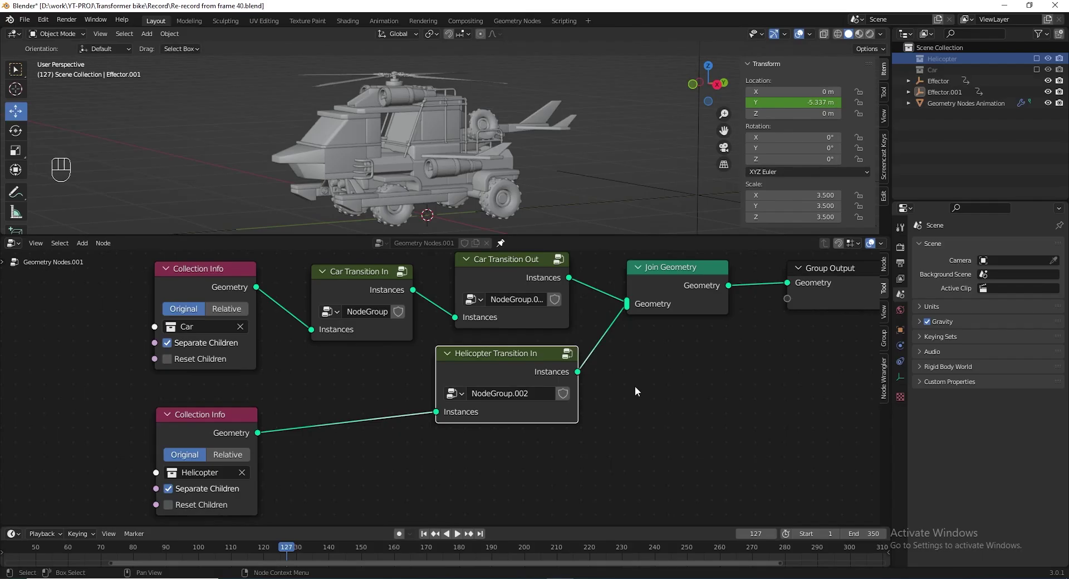
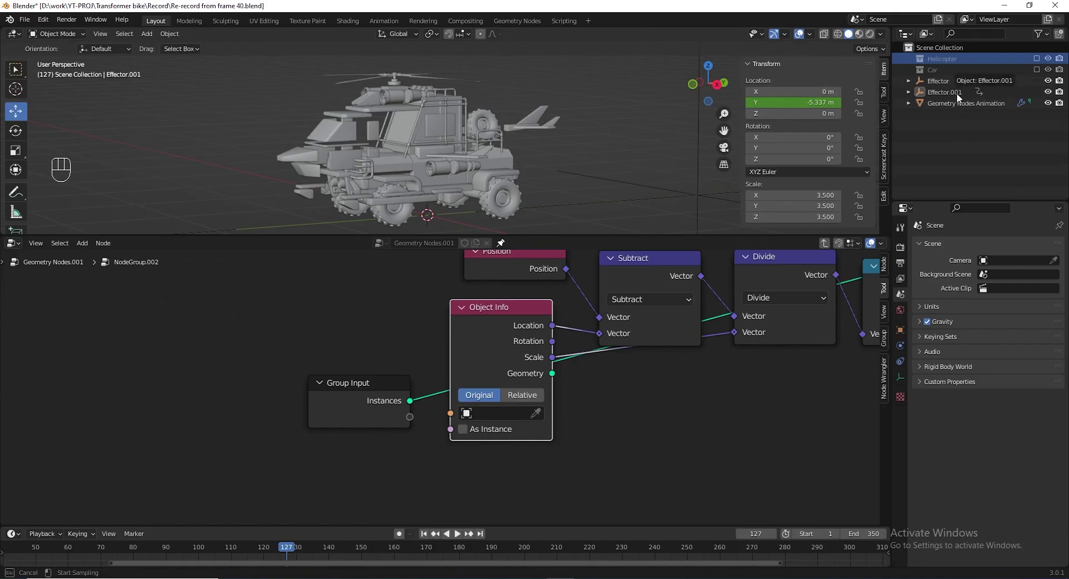
Enter the helicopter transition group and pan toward its position and rotation nodes.
{"action": "left_click_drag", "start_coordinate": [676, 419], "coordinate": [470, 438]}
{"action": "left_click_drag", "start_coordinate": [588, 419], "coordinate": [551, 442]}
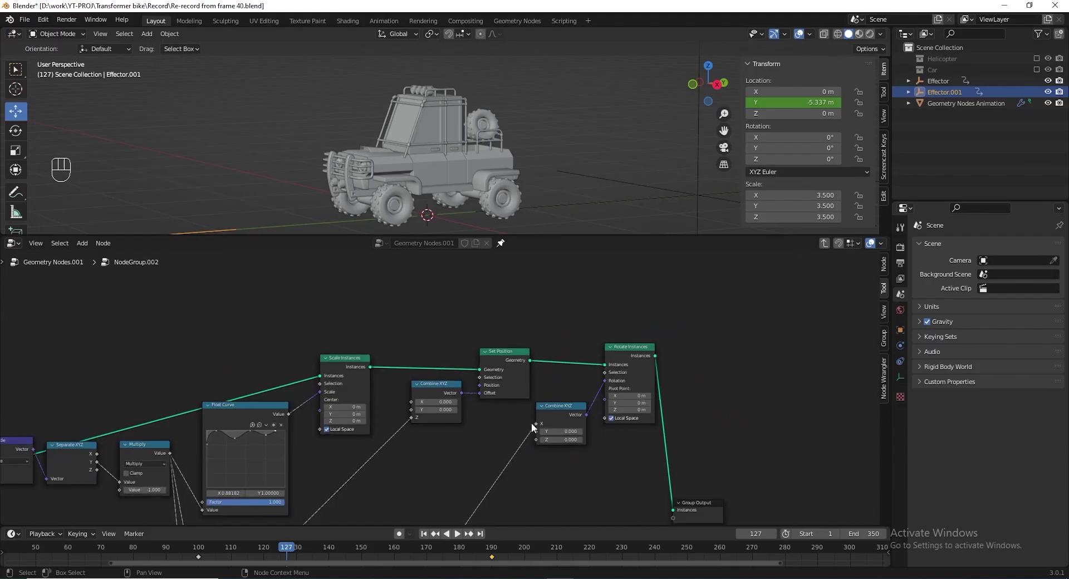
{"action": "middle_click", "coordinate": [519, 402]}
Delete Set Position, Rotate Instances and Combine XYZ, wiring Scale Instances straight to Group Output.
{"action": "left_click_drag", "start_coordinate": [499, 413], "coordinate": [747, 481]}
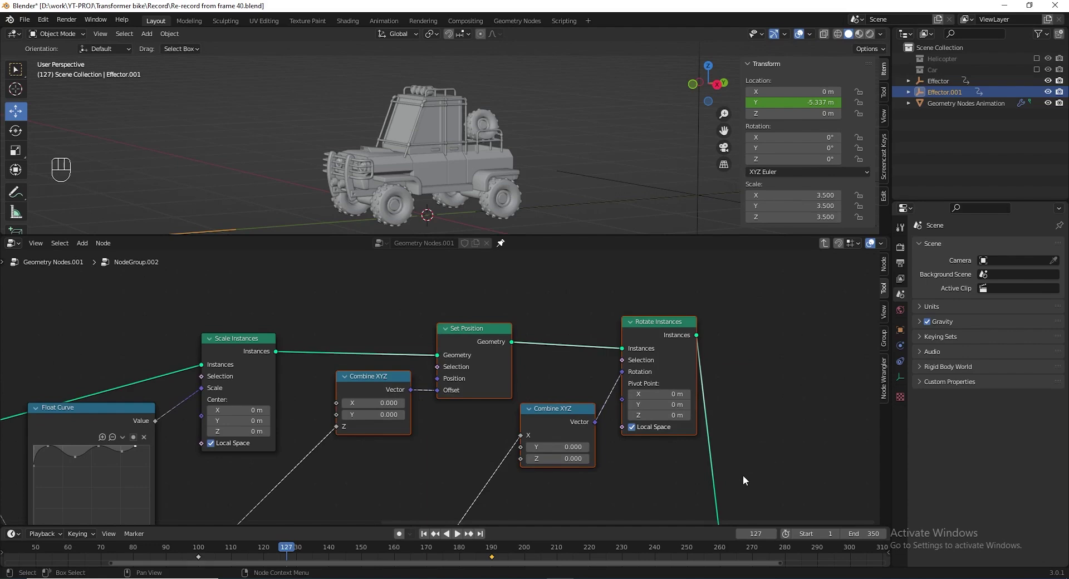
{"action": "key", "text": "ctrl+x"}
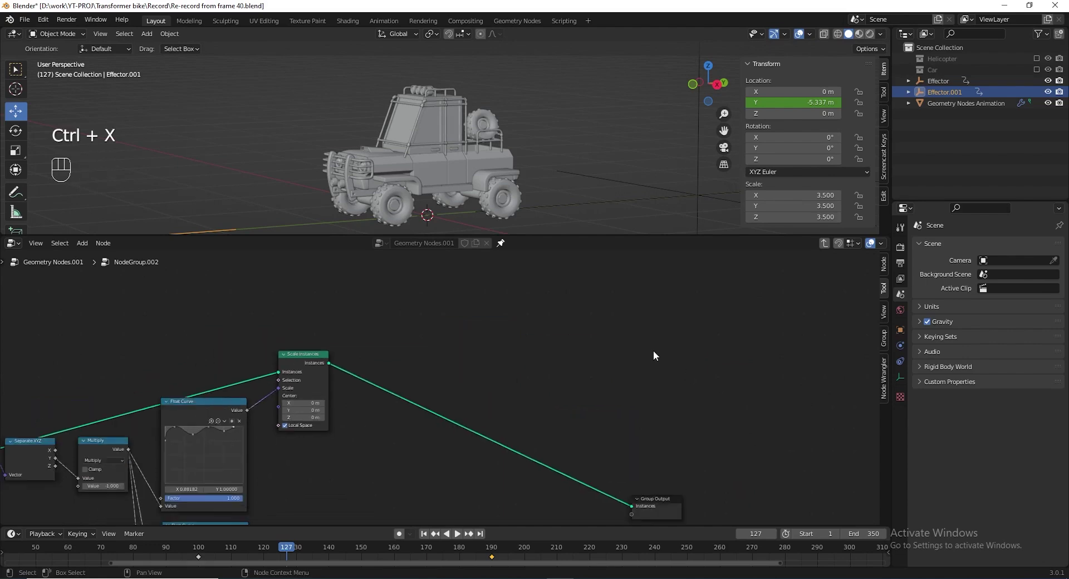
{"action": "left_click_drag", "start_coordinate": [538, 418], "coordinate": [605, 336]}
{"action": "left_click_drag", "start_coordinate": [582, 364], "coordinate": [565, 359]}
{"action": "left_click", "coordinate": [569, 315]}
{"action": "left_click", "coordinate": [517, 398]}
{"action": "key", "text": "ctrl+x"}
{"action": "left_click_drag", "start_coordinate": [567, 310], "coordinate": [668, 443]}
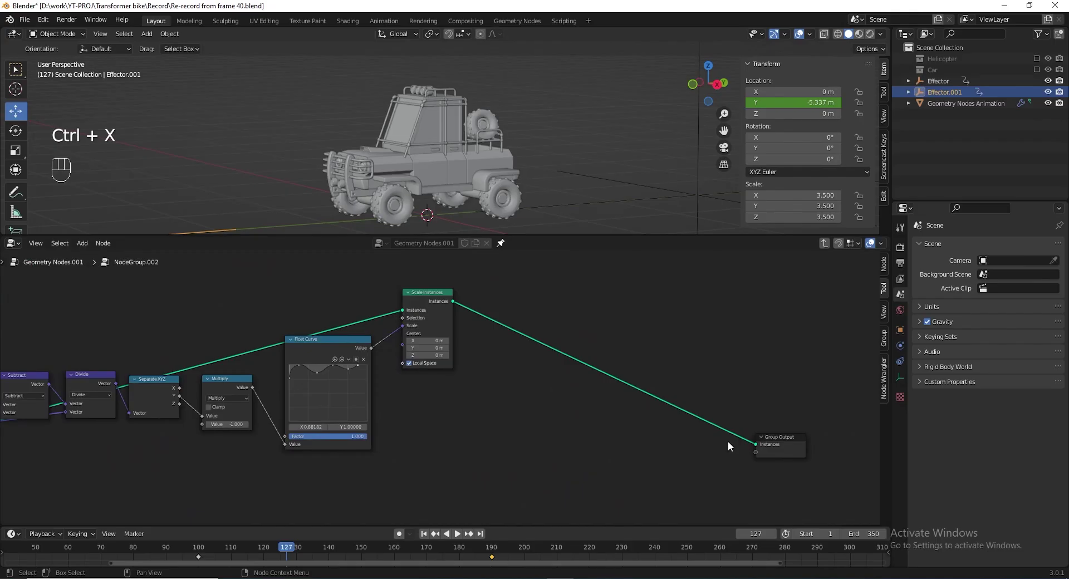
{"action": "left_click_drag", "start_coordinate": [741, 408], "coordinate": [506, 325]}
{"action": "middle_click", "coordinate": [413, 334]}
Play the animation and orbit around the vehicles to check the scale-only transition.
{"action": "key", "text": "space"}
{"action": "key", "text": "space"}
{"action": "key", "text": "space"}
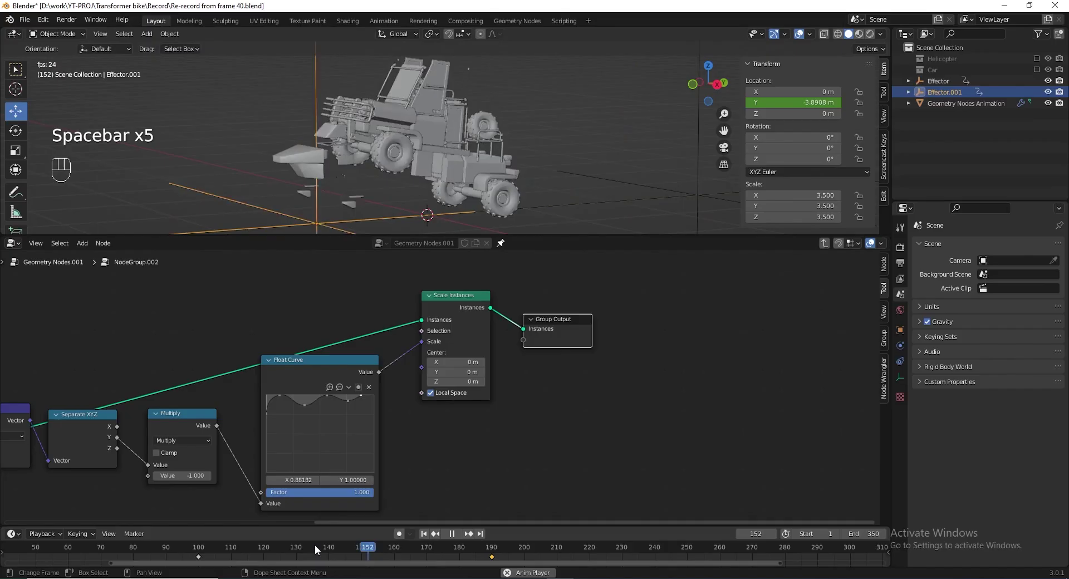
{"action": "key", "text": "space"}
{"action": "left_click_drag", "start_coordinate": [429, 153], "coordinate": [414, 120]}
{"action": "left_click_drag", "start_coordinate": [392, 555], "coordinate": [452, 128]}
{"action": "left_click_drag", "start_coordinate": [460, 129], "coordinate": [485, 122]}
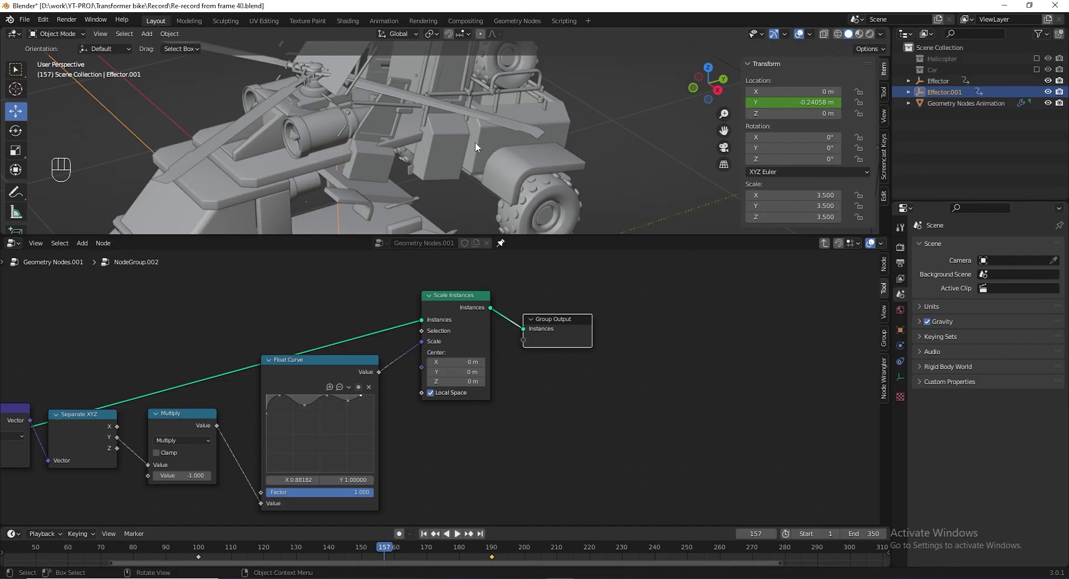
{"action": "left_click", "coordinate": [407, 104]}
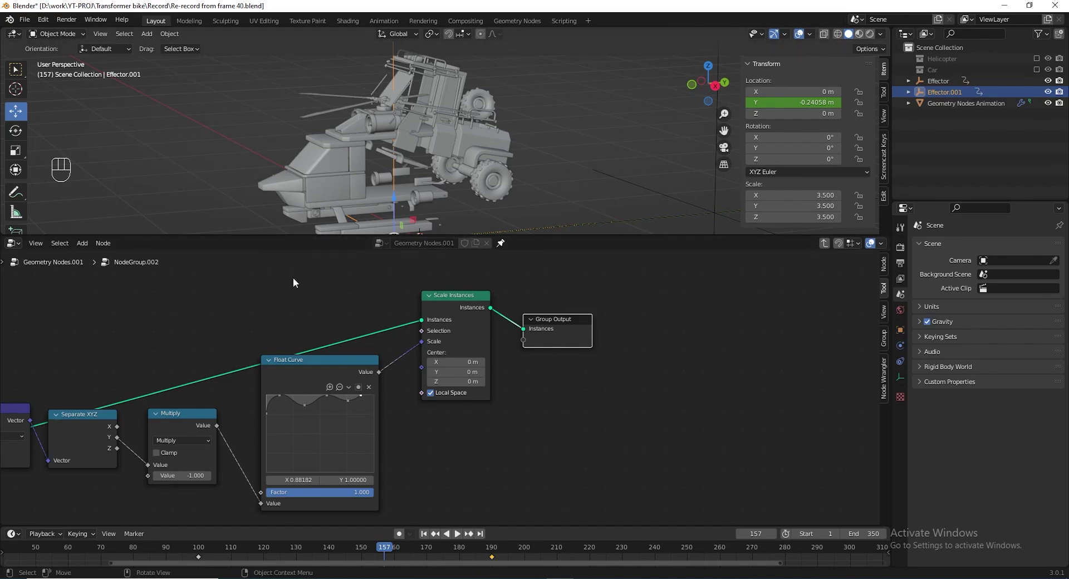
Reshape the scale Float Curve points into a wavy, settling profile.
{"action": "left_click_drag", "start_coordinate": [384, 410], "coordinate": [521, 401]}
{"action": "key", "text": "shift+a"}
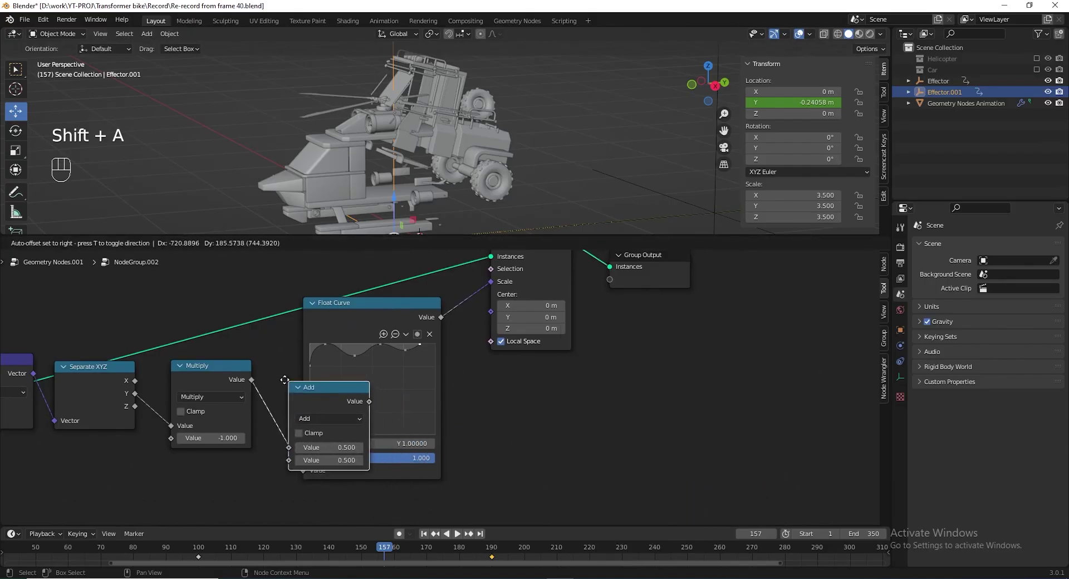
{"action": "left_click_drag", "start_coordinate": [348, 423], "coordinate": [336, 289]}
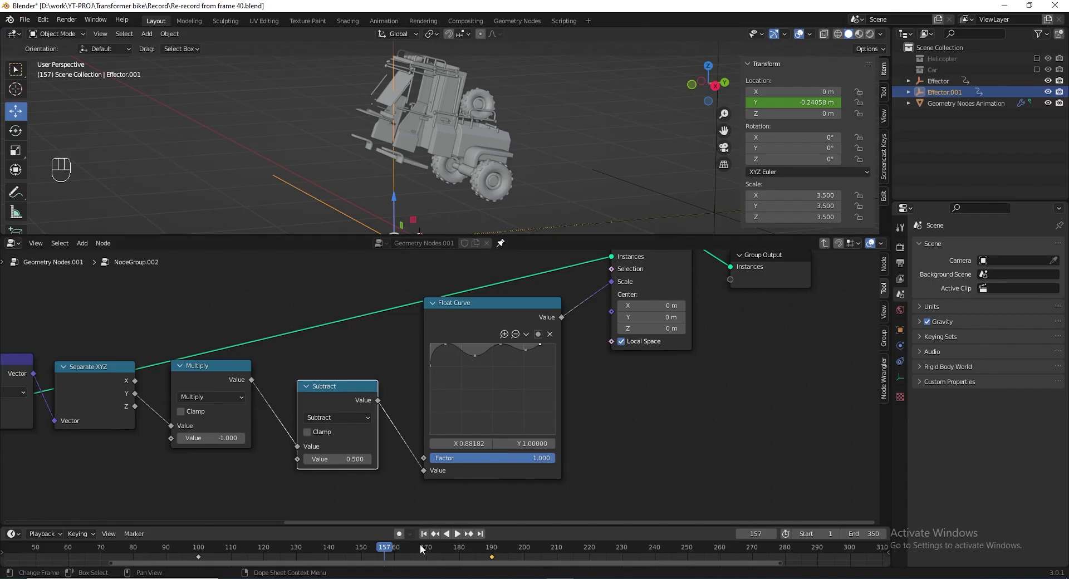
{"action": "left_click_drag", "start_coordinate": [385, 552], "coordinate": [353, 549]}
Play and scrub the timeline to watch Effector.001 swap the car for the helicopter.
{"action": "key", "text": "space"}
{"action": "key", "text": "space"}
{"action": "left_click", "coordinate": [296, 554]}
{"action": "key", "text": "space"}
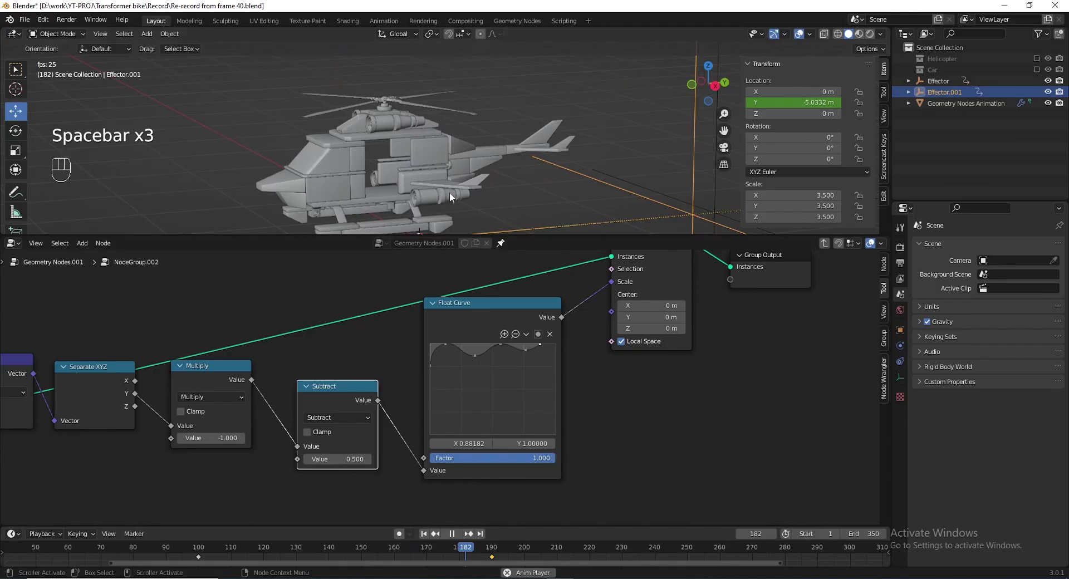
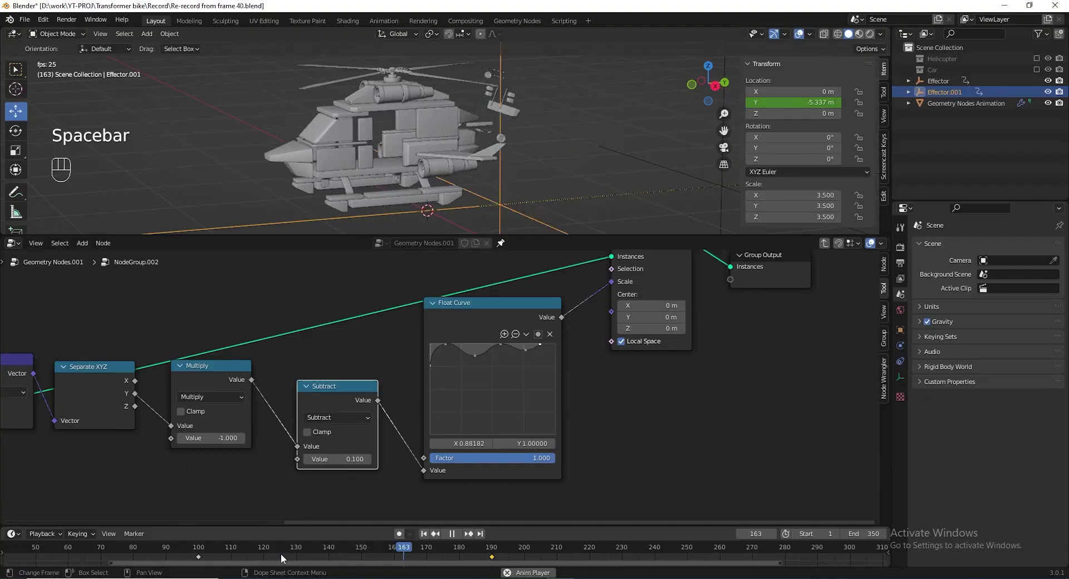
{"action": "key", "text": "space"}
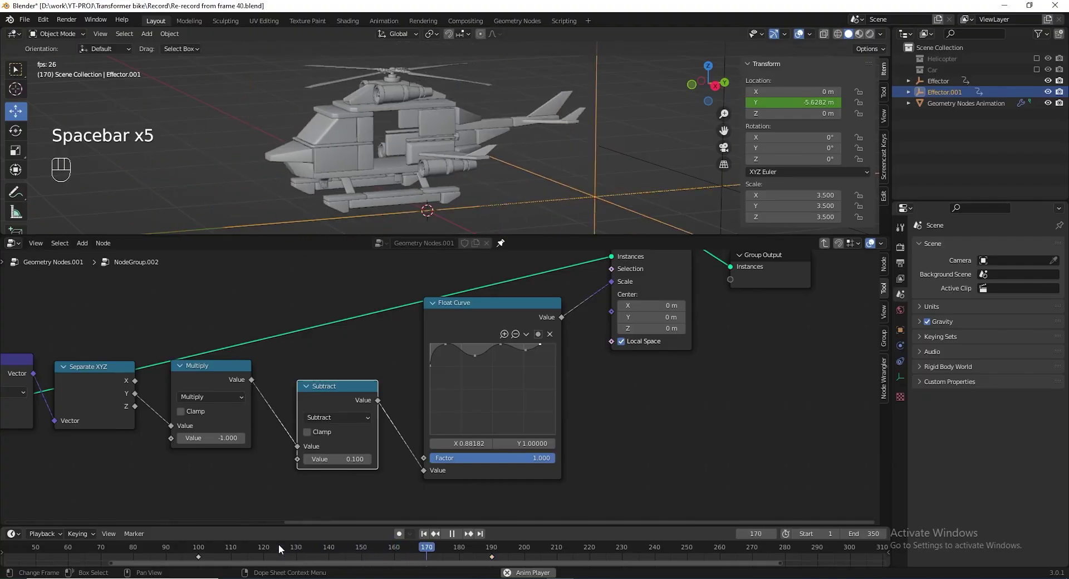
{"action": "left_click_drag", "start_coordinate": [368, 181], "coordinate": [334, 157]}
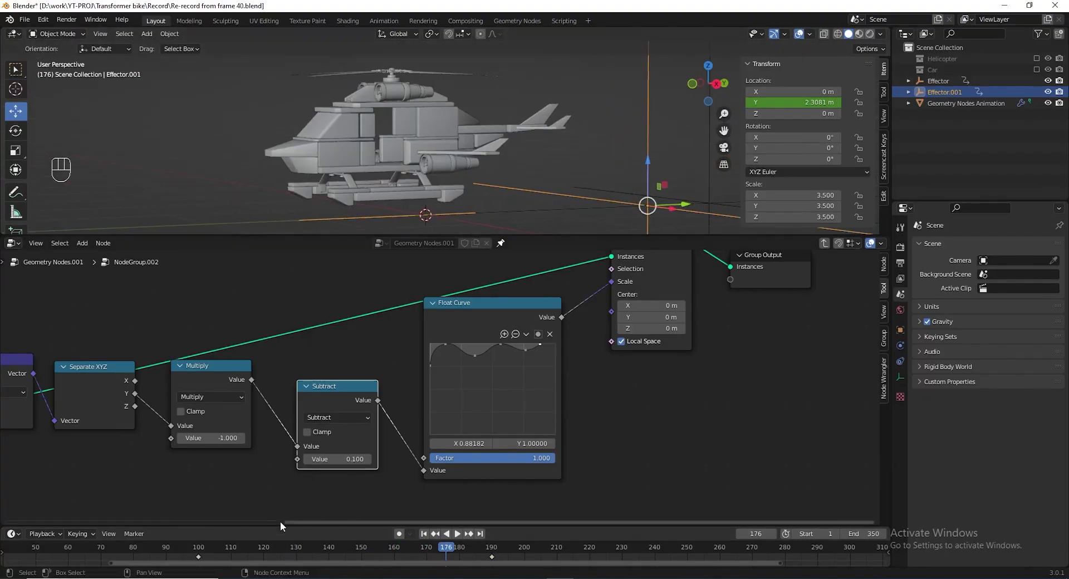
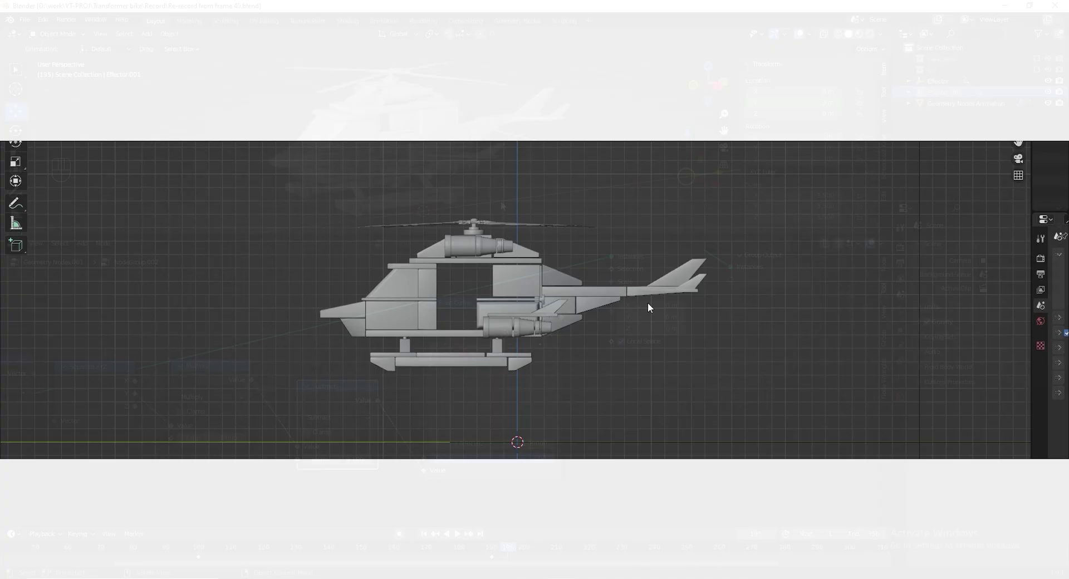
Drop a Transform node onto the link feeding the Group Output.
{"action": "middle_click", "coordinate": [572, 372]}
{"action": "middle_click", "coordinate": [338, 358]}
{"action": "left_click", "coordinate": [440, 371]}
{"action": "key", "text": "shift+a"}
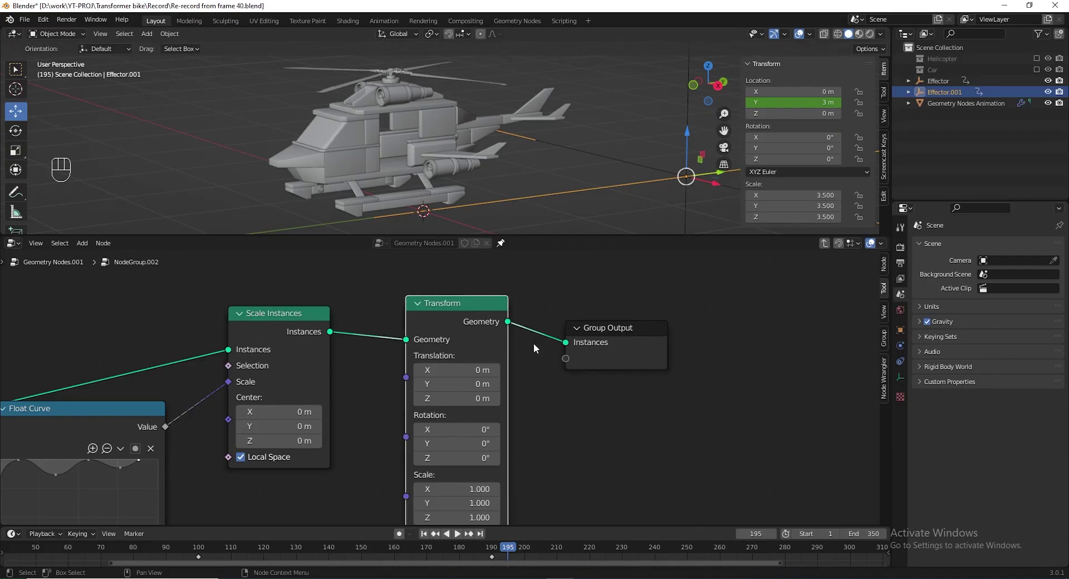
{"action": "left_click_drag", "start_coordinate": [495, 362], "coordinate": [471, 346]}
{"action": "middle_click", "coordinate": [692, 373]}
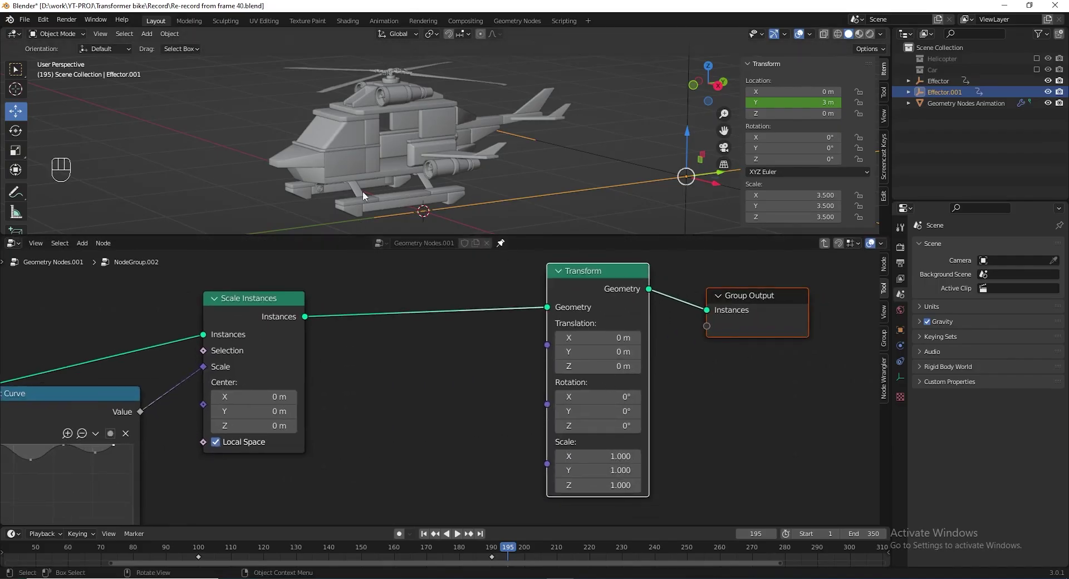
Feed a Combine XYZ into the Transform translation and add a Math node beside it.
{"action": "key", "text": "shift+a"}
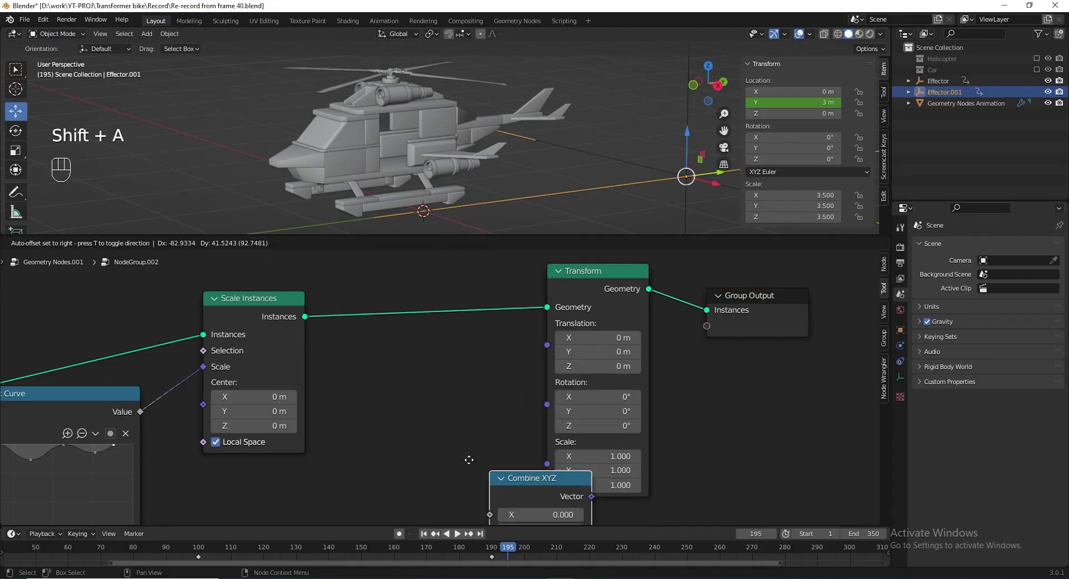
{"action": "left_click_drag", "start_coordinate": [508, 398], "coordinate": [550, 348]}
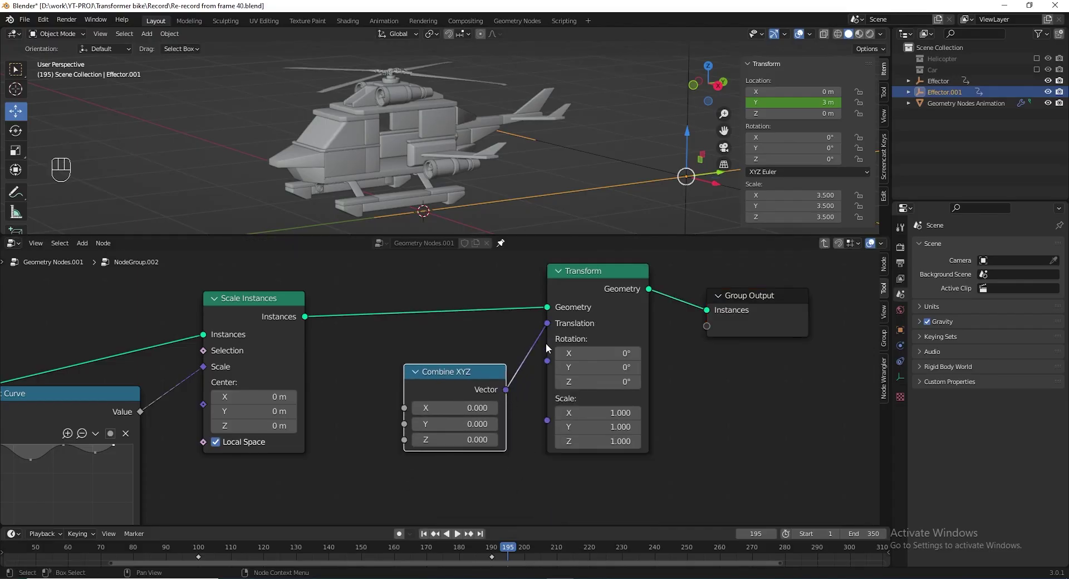
{"action": "key", "text": "shift+a"}
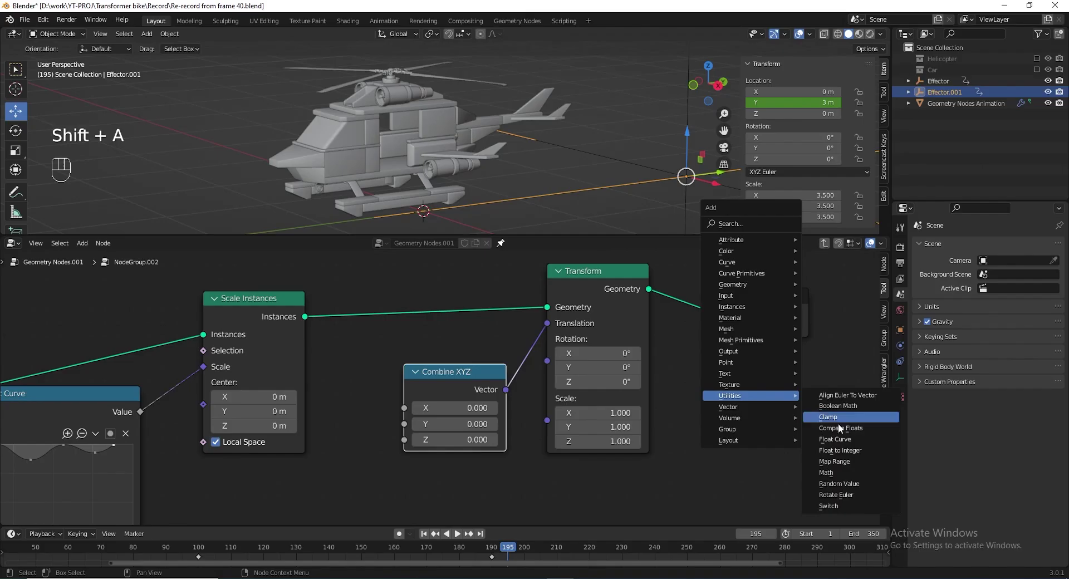
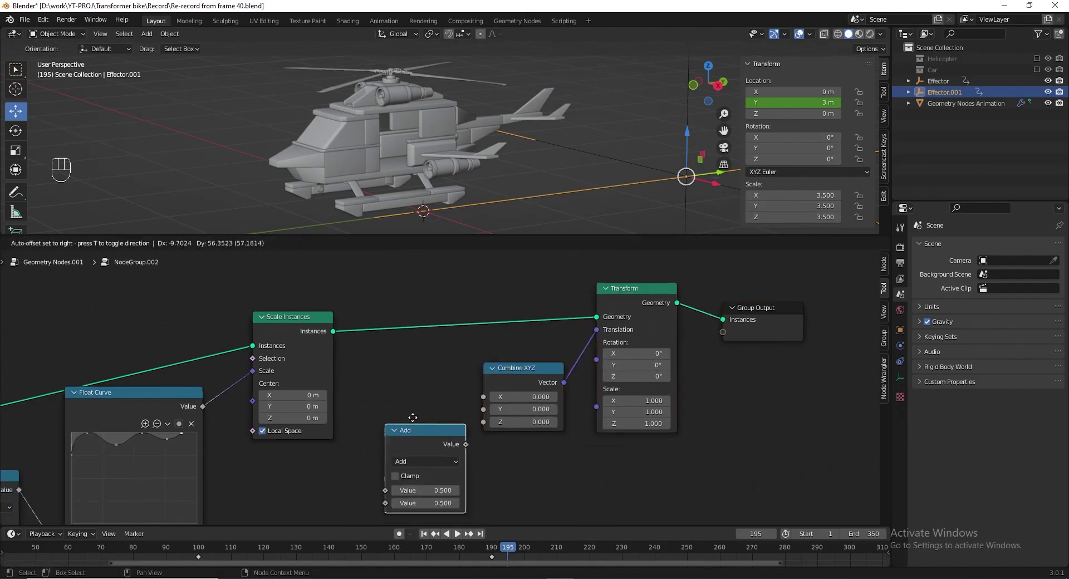
{"action": "left_click_drag", "start_coordinate": [414, 373], "coordinate": [489, 391]}
Set the Math node to Ping-Pong with a #frame/100 value into Z, then preview the bobbing.
{"action": "left_click", "coordinate": [623, 368]}
{"action": "left_click_drag", "start_coordinate": [467, 390], "coordinate": [500, 439]}
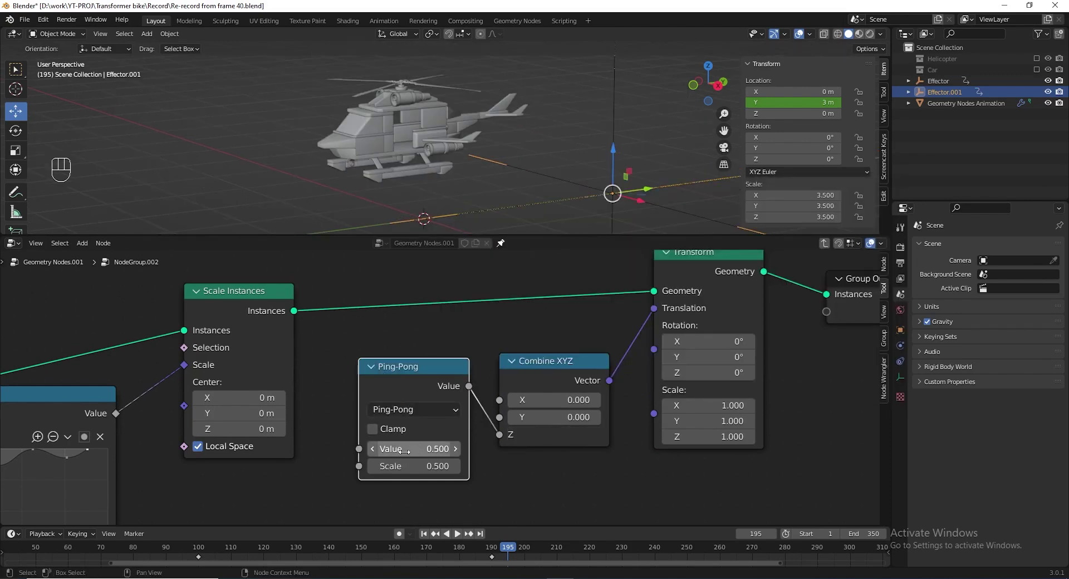
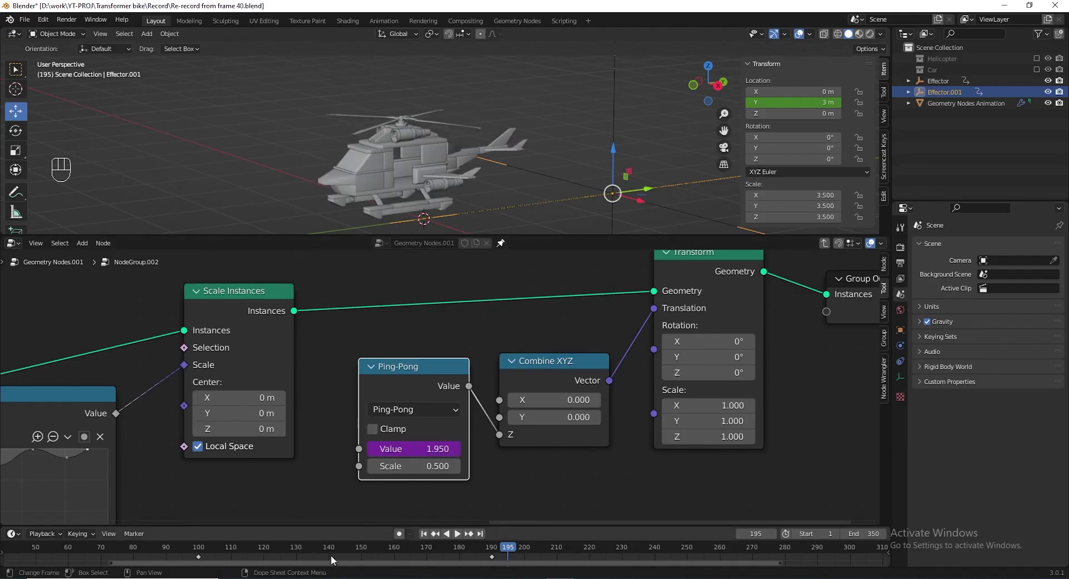
{"action": "left_click_drag", "start_coordinate": [361, 550], "coordinate": [344, 550]}
{"action": "key", "text": "space"}
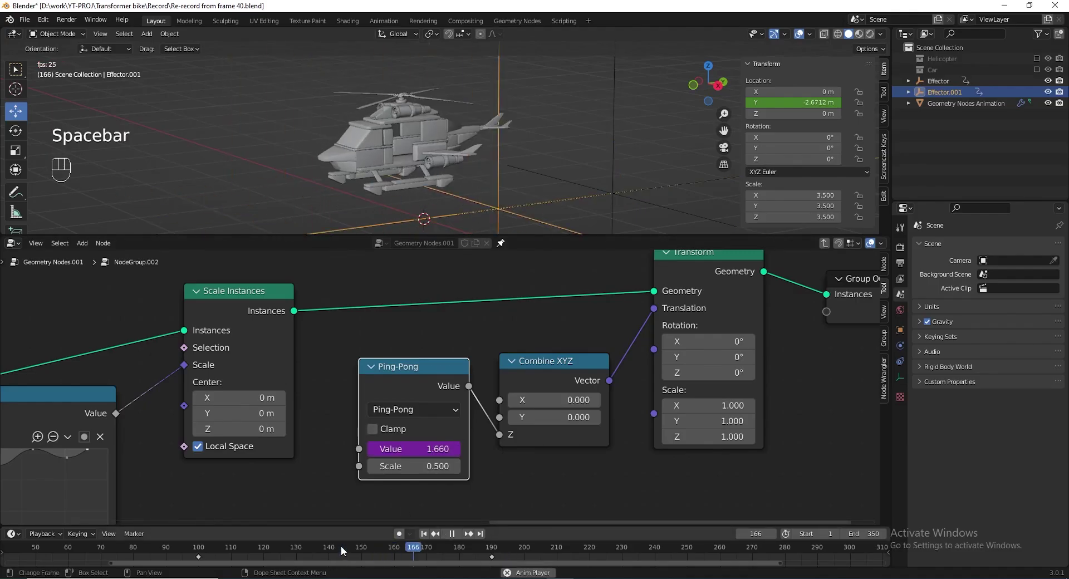
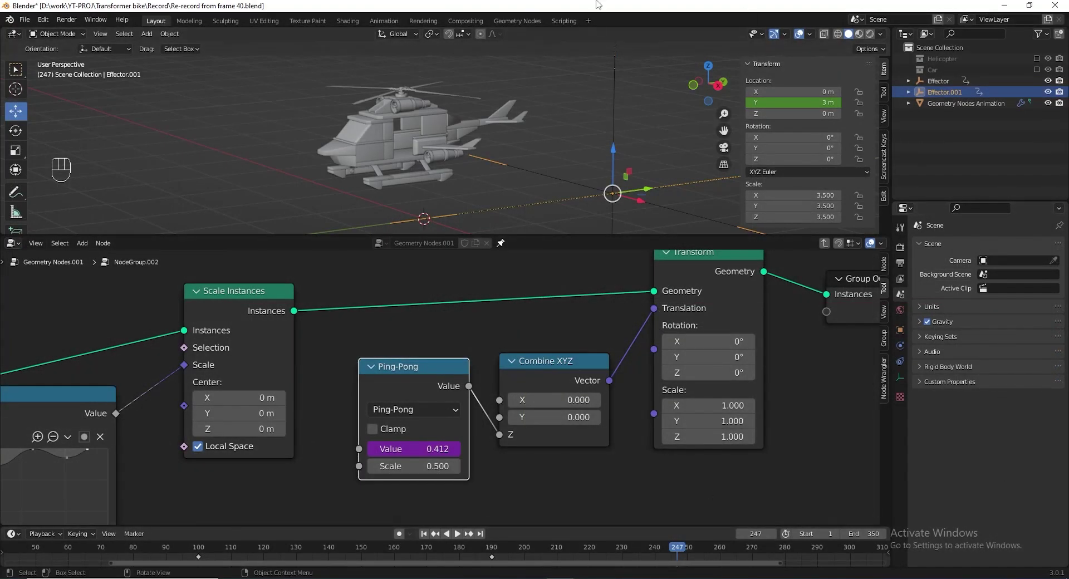
Hide the effector setup, show the helicopter model and select its main rotor.
{"action": "left_click_drag", "start_coordinate": [1051, 88], "coordinate": [1053, 114]}
{"action": "left_click", "coordinate": [1043, 63]}
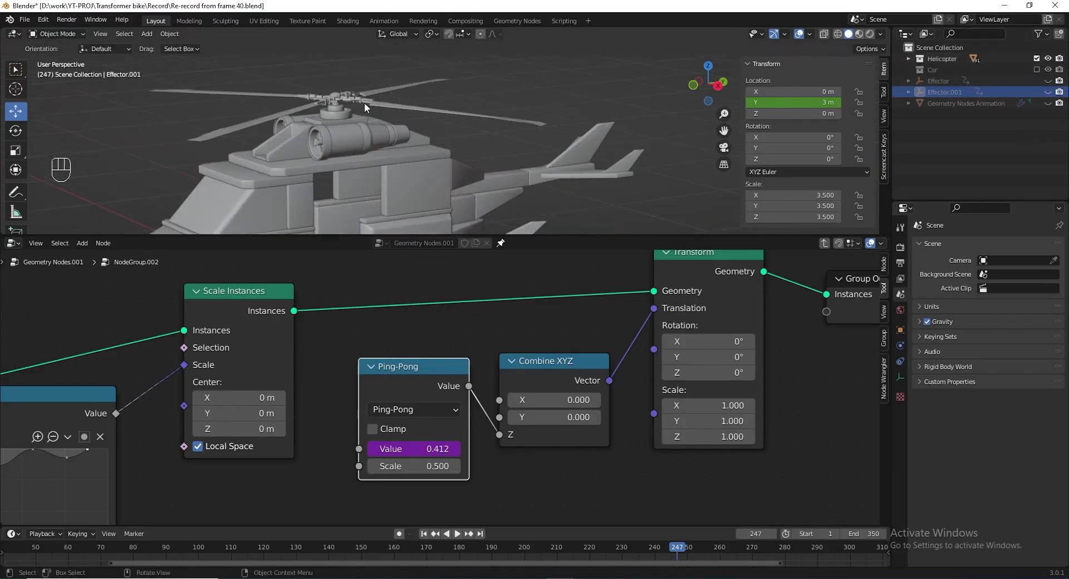
{"action": "left_click", "coordinate": [388, 116]}
{"action": "middle_click", "coordinate": [392, 121]}
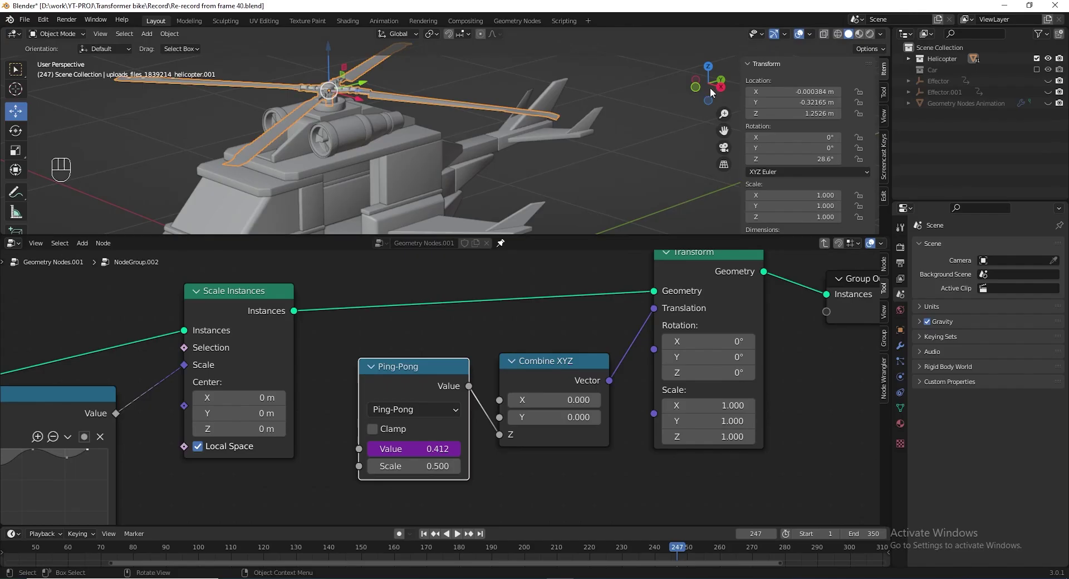
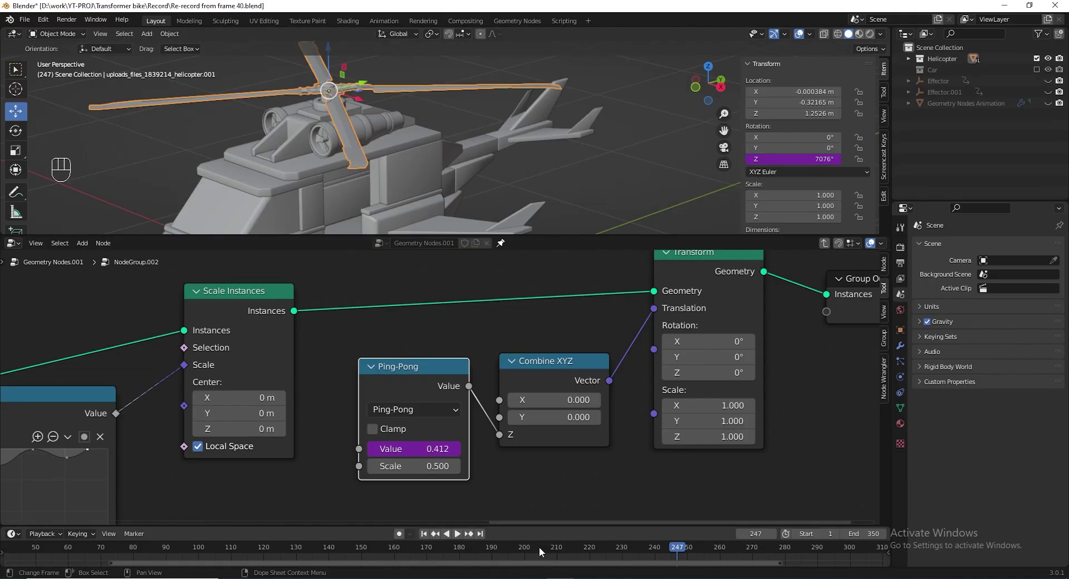
Drive the rotor's Z rotation with a #frame expression and play to watch it spin.
{"action": "left_click_drag", "start_coordinate": [534, 552], "coordinate": [253, 559]}
{"action": "key", "text": "space"}
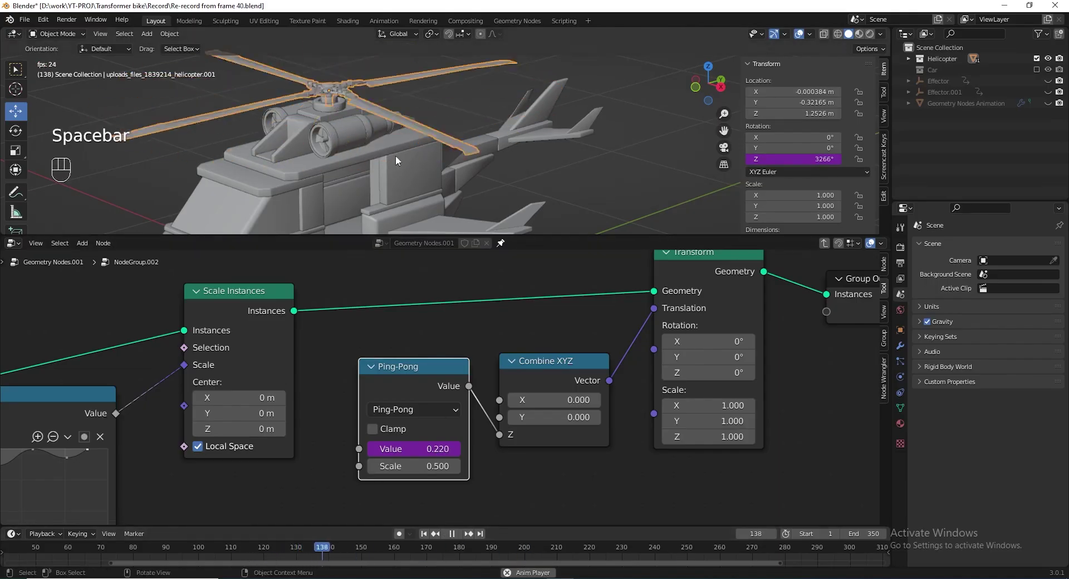
{"action": "left_click_drag", "start_coordinate": [410, 163], "coordinate": [420, 168]}
{"action": "left_click_drag", "start_coordinate": [450, 163], "coordinate": [445, 158]}
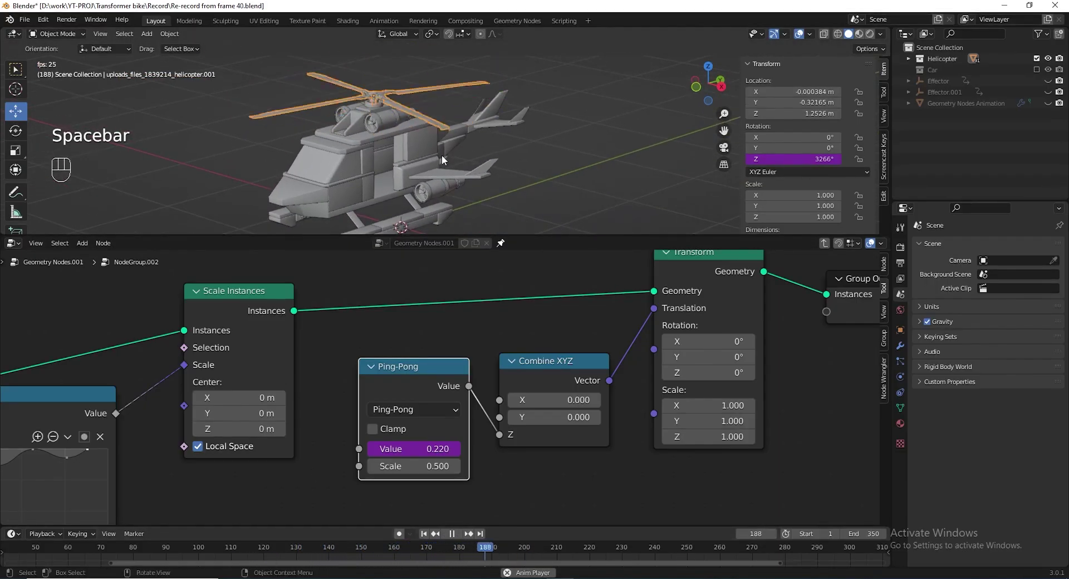
{"action": "key", "text": "space"}
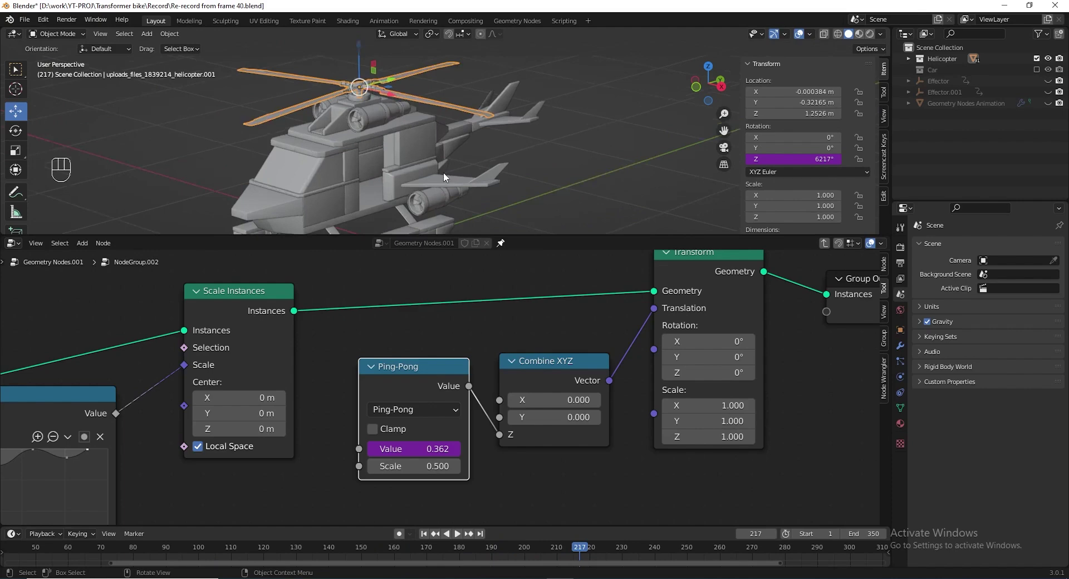
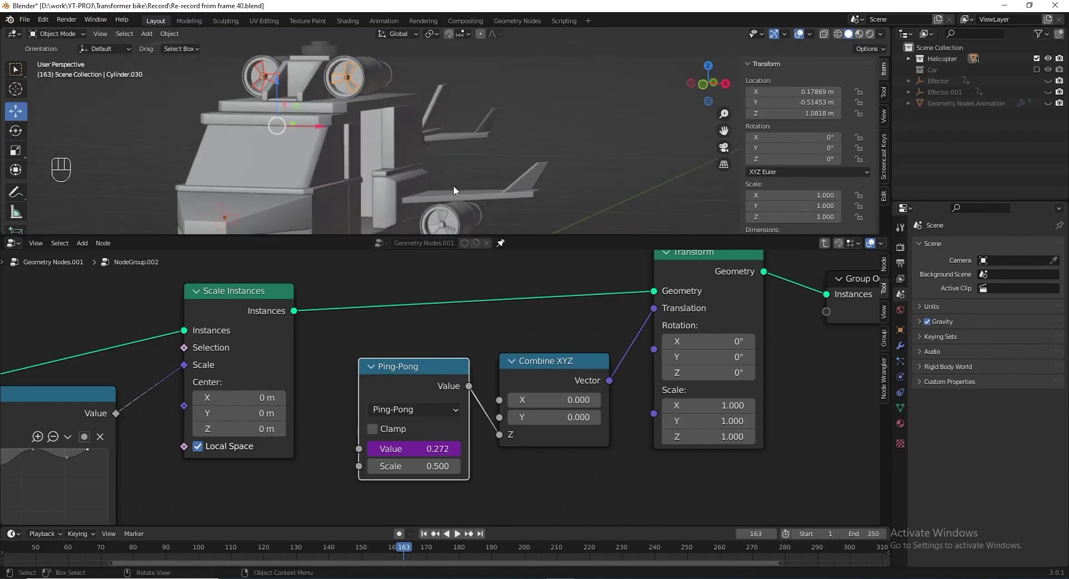
Give the jet engine fan a #frame-driven Y rotation and preview it spinning.
{"action": "left_click", "coordinate": [473, 177]}
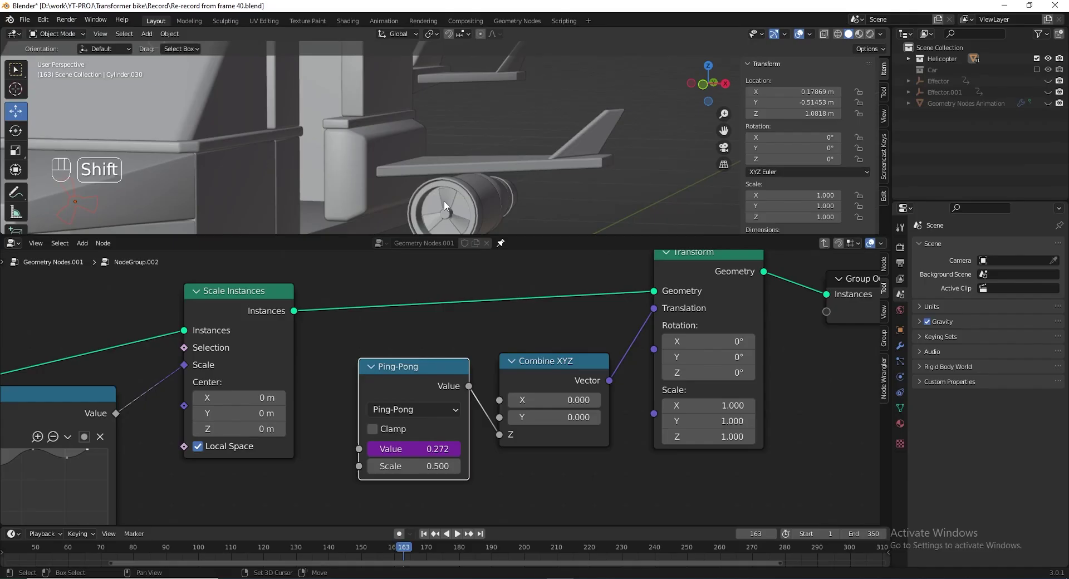
{"action": "left_click", "coordinate": [448, 202]}
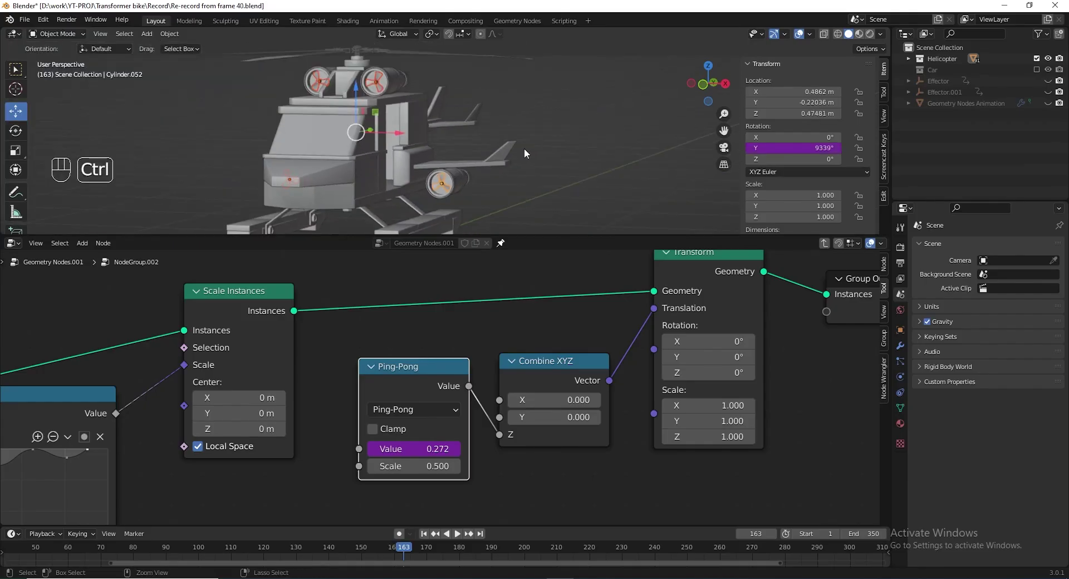
{"action": "key", "text": "ctrl+l"}
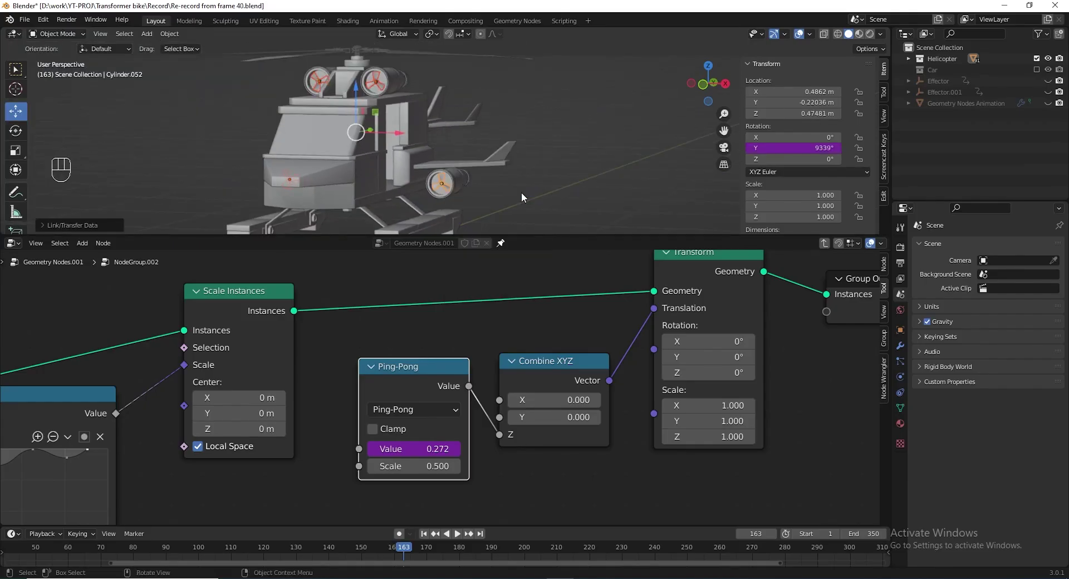
{"action": "left_click_drag", "start_coordinate": [355, 548], "coordinate": [254, 543]}
{"action": "key", "text": "space"}
{"action": "left_click_drag", "start_coordinate": [426, 176], "coordinate": [484, 168]}
{"action": "left_click_drag", "start_coordinate": [457, 129], "coordinate": [468, 153]}
{"action": "left_click_drag", "start_coordinate": [444, 157], "coordinate": [386, 150]}
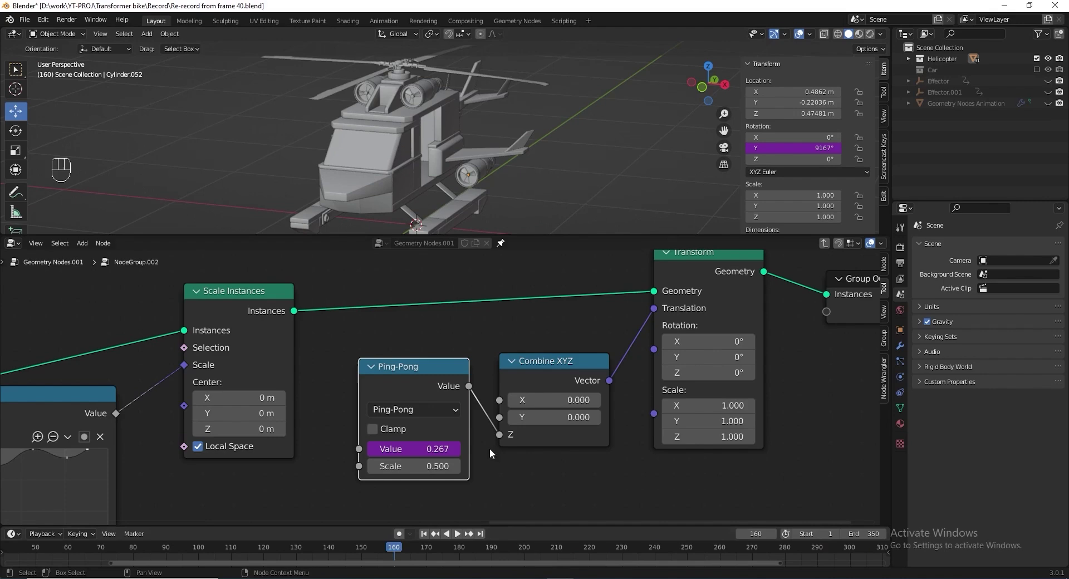
Exclude the Helicopter collection and include the Car in the view layer.
{"action": "left_click", "coordinate": [608, 148]}
{"action": "left_click_drag", "start_coordinate": [1041, 63], "coordinate": [1038, 73]}
Give the car wheels a shared #frame-driven X rotation and play to watch them roll.
{"action": "left_click_drag", "start_coordinate": [516, 188], "coordinate": [550, 116]}
{"action": "left_click", "coordinate": [499, 176]}
{"action": "left_click_drag", "start_coordinate": [440, 155], "coordinate": [499, 175]}
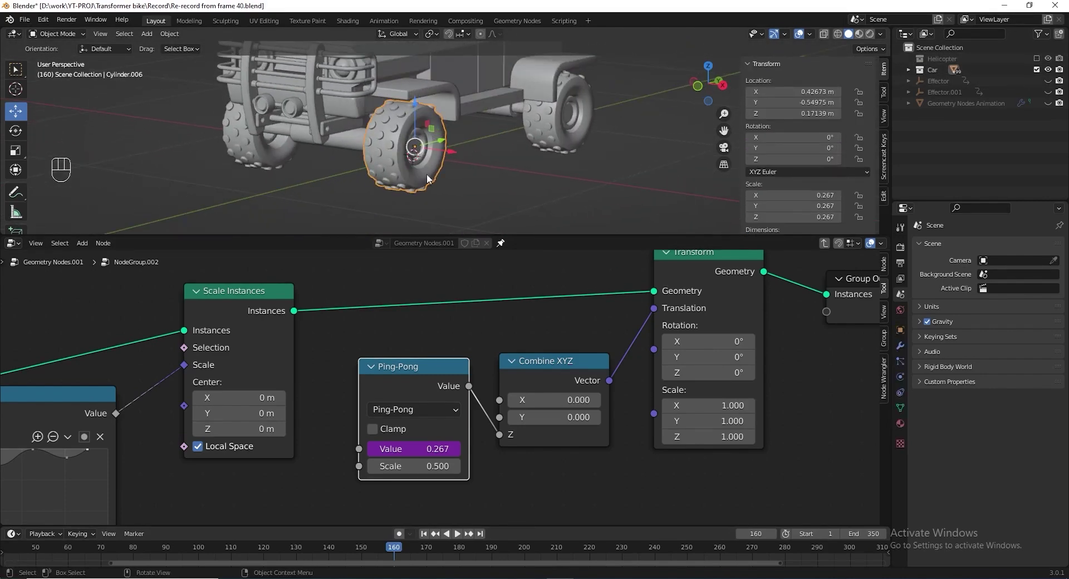
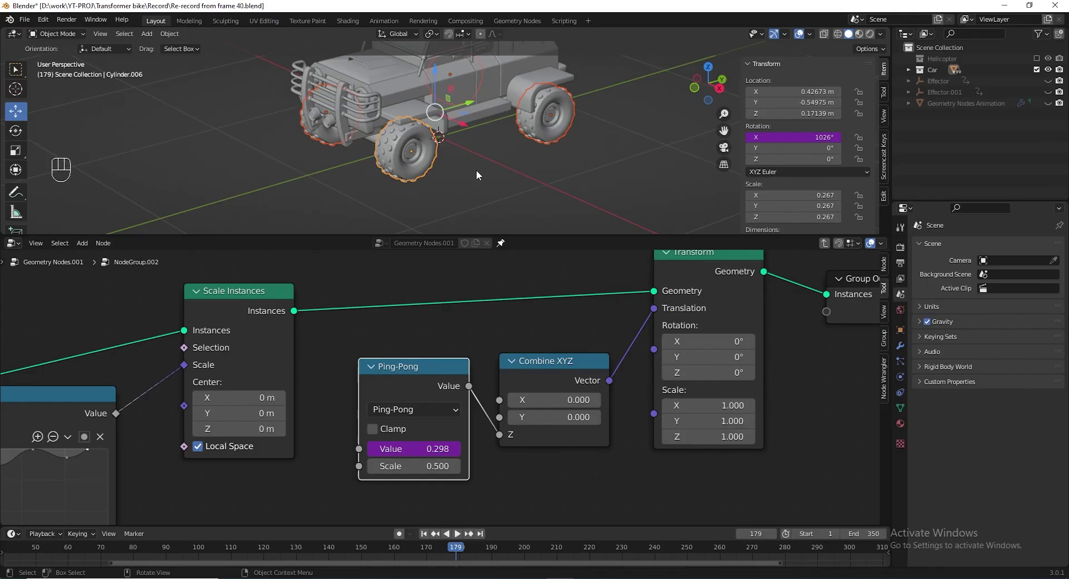
{"action": "key", "text": "ctrl+l"}
{"action": "key", "text": "space"}
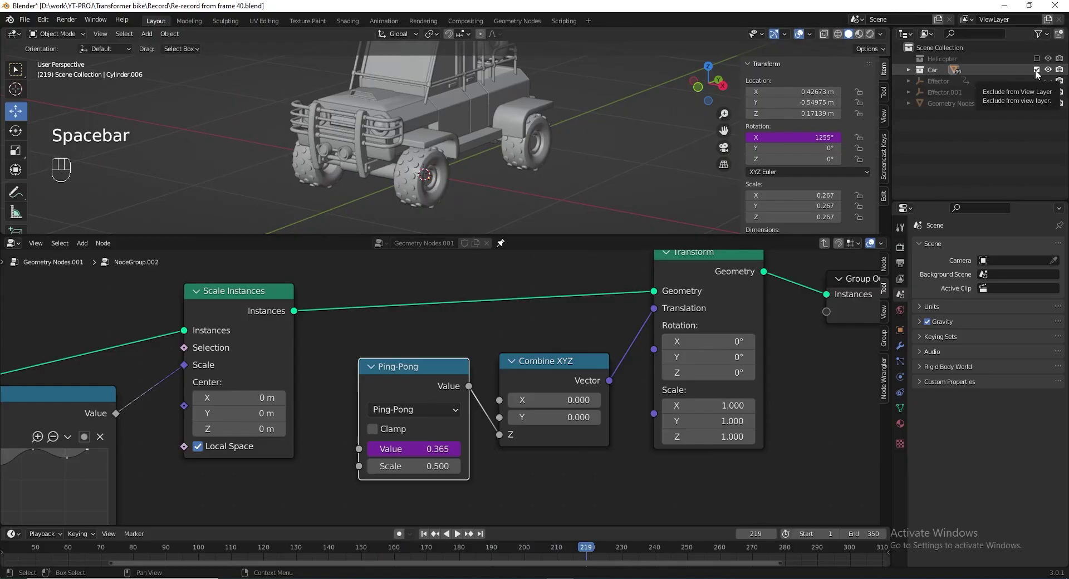
Exclude the Car collection and re-enable the effectors and node animation object.
{"action": "left_click_drag", "start_coordinate": [1038, 72], "coordinate": [1053, 96]}
{"action": "left_click_drag", "start_coordinate": [1054, 81], "coordinate": [1054, 116]}
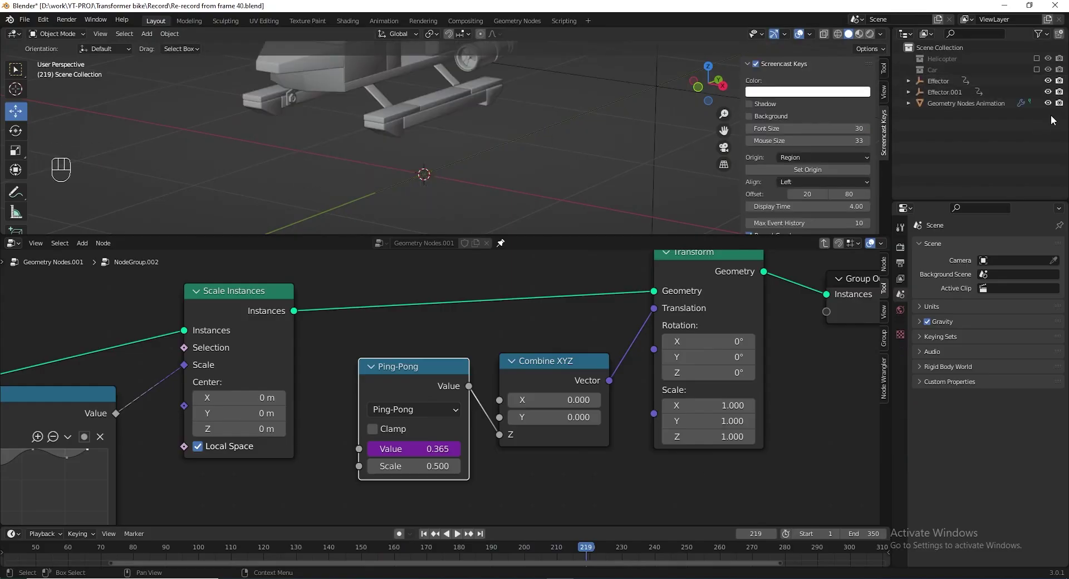